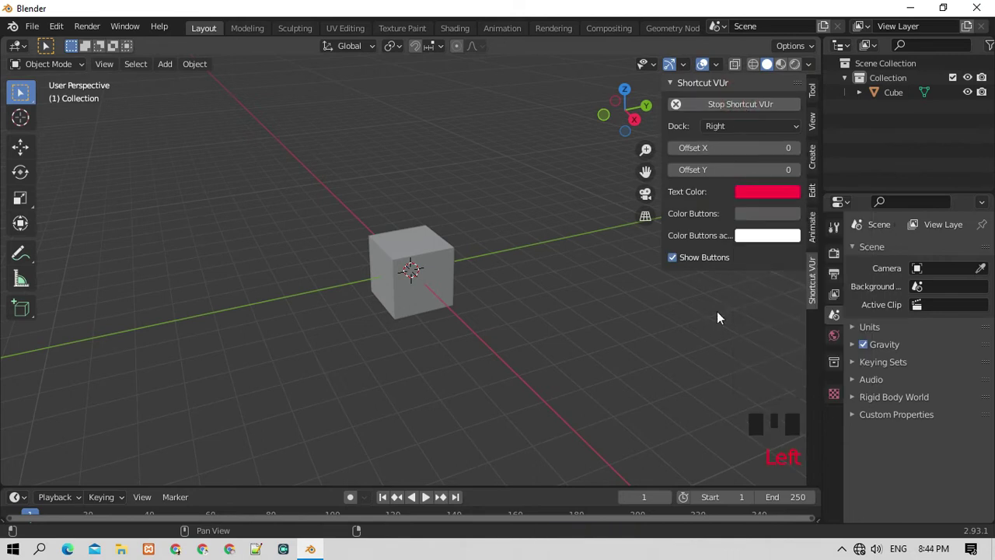
Pick a blue Color Buttons colour for the Shortcut VUr overlay and hide the sidebar.
{"action": "left_click_drag", "start_coordinate": [765, 219], "coordinate": [852, 267]}
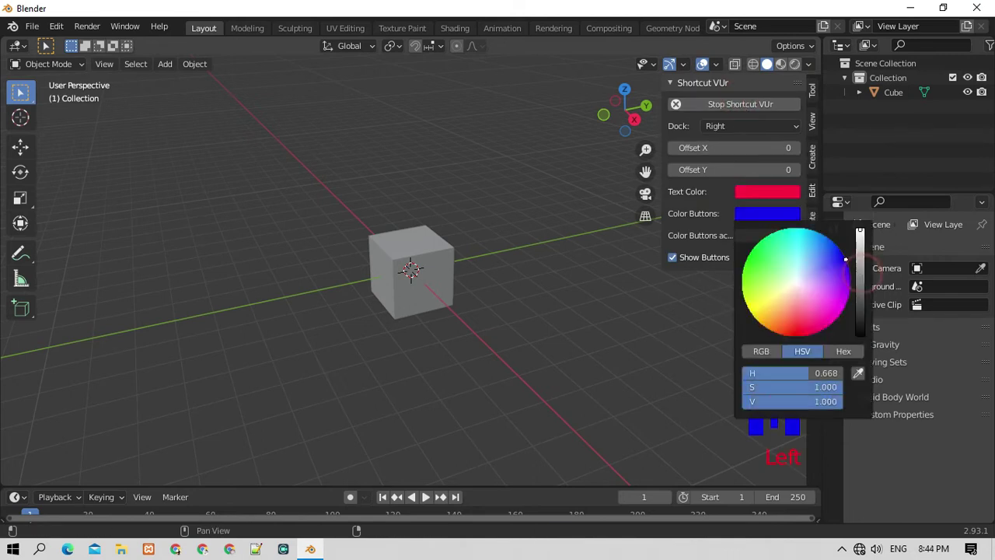
{"action": "left_click_drag", "start_coordinate": [774, 244], "coordinate": [384, 277]}
From front view, stretch the cube into a long slab and extrude its left top face upward.
{"action": "key", "text": "KP_1"}
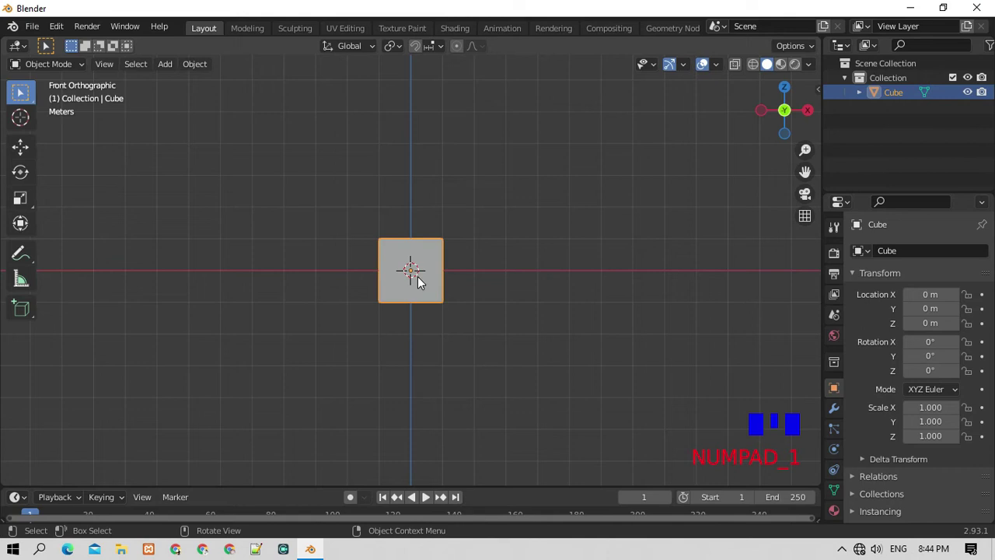
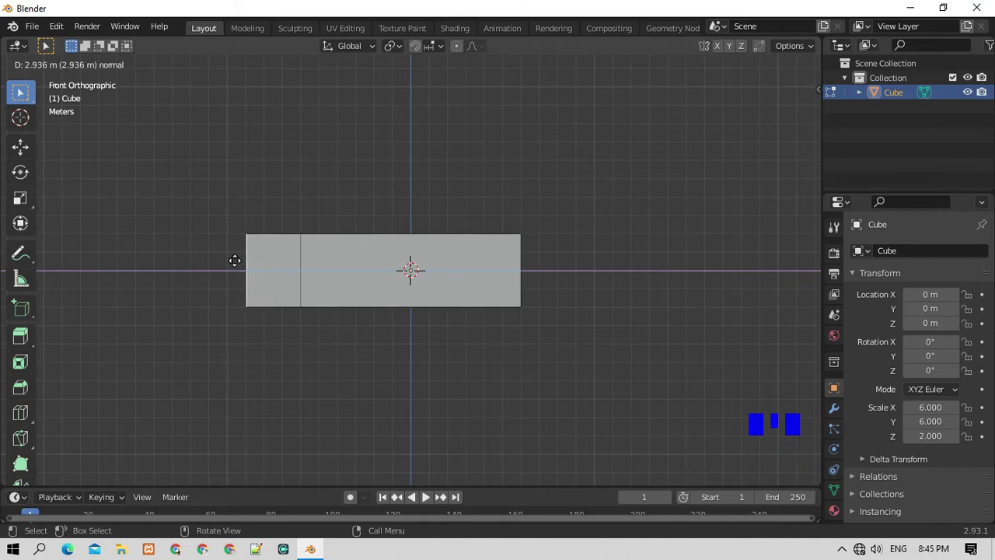
{"action": "key", "text": "KP_8"}
{"action": "left_click", "coordinate": [417, 268]}
{"action": "key", "text": "KP_1"}
{"action": "key", "text": "e"}
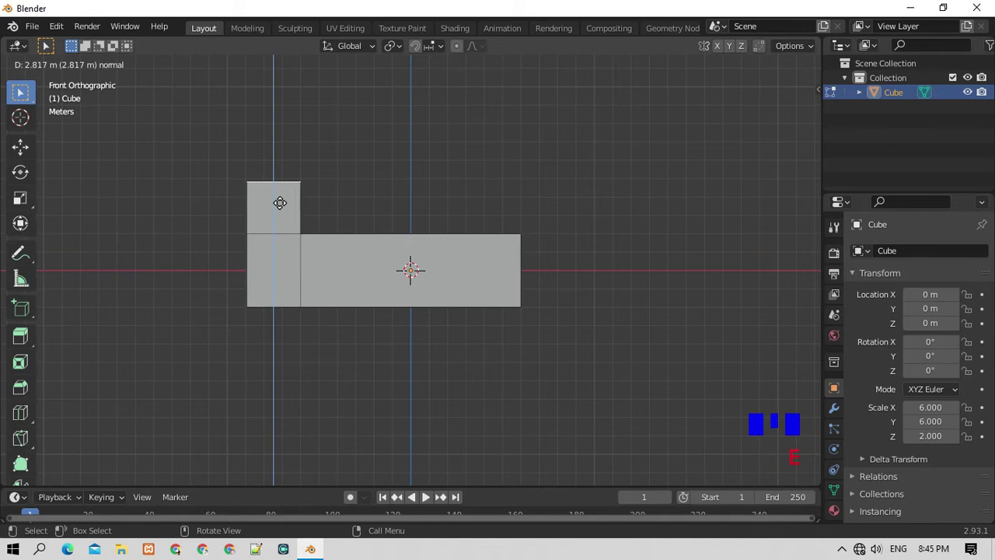
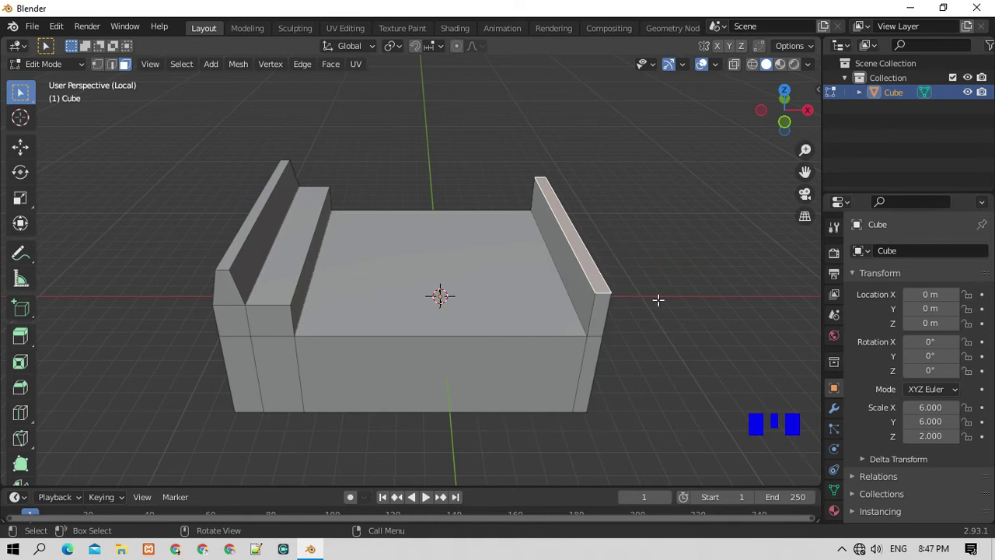
Narrow the footboard's top edge, confirm the headboard extrusion and view the bed from its side.
{"action": "key", "text": "s"}
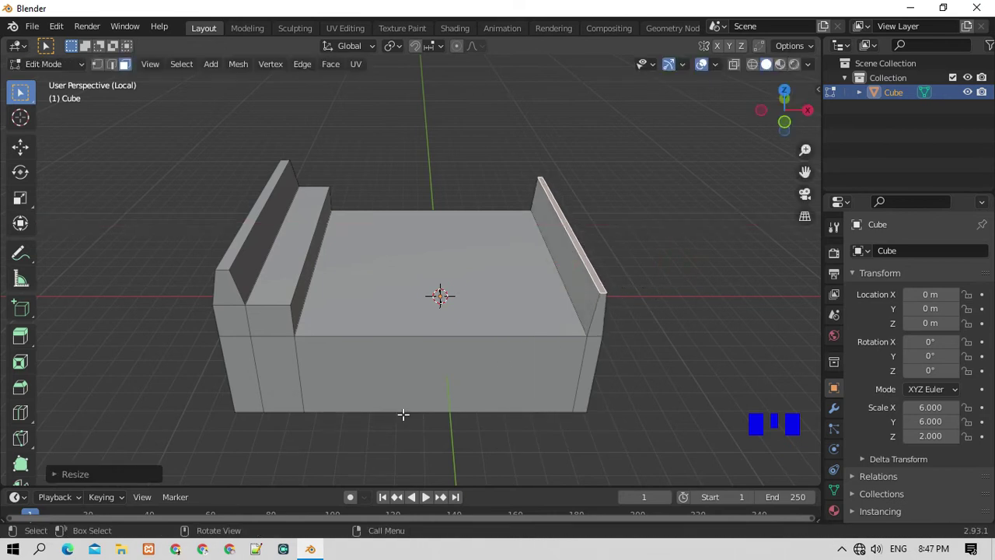
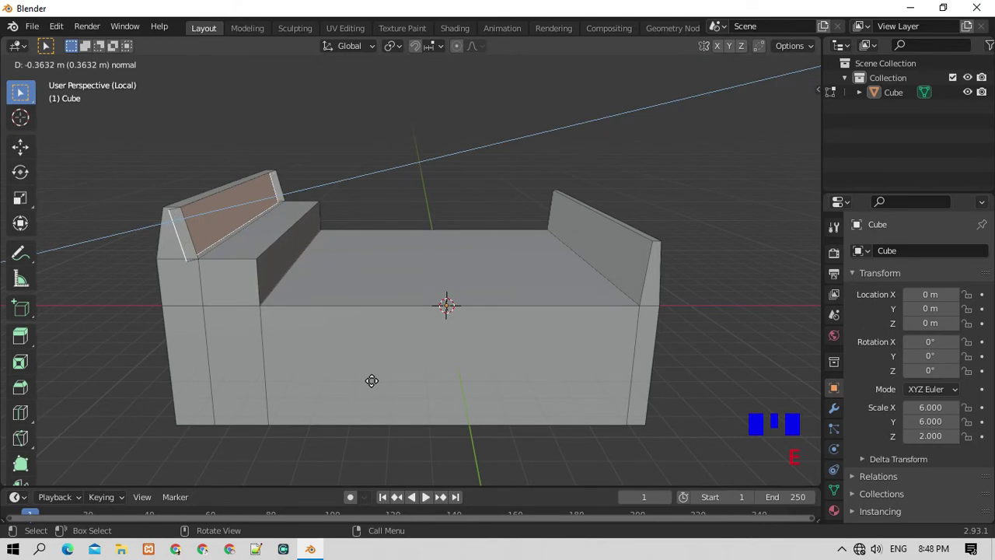
{"action": "key", "text": "KP_6"}
{"action": "key", "text": "KP_6"}
{"action": "key", "text": "KP_6"}
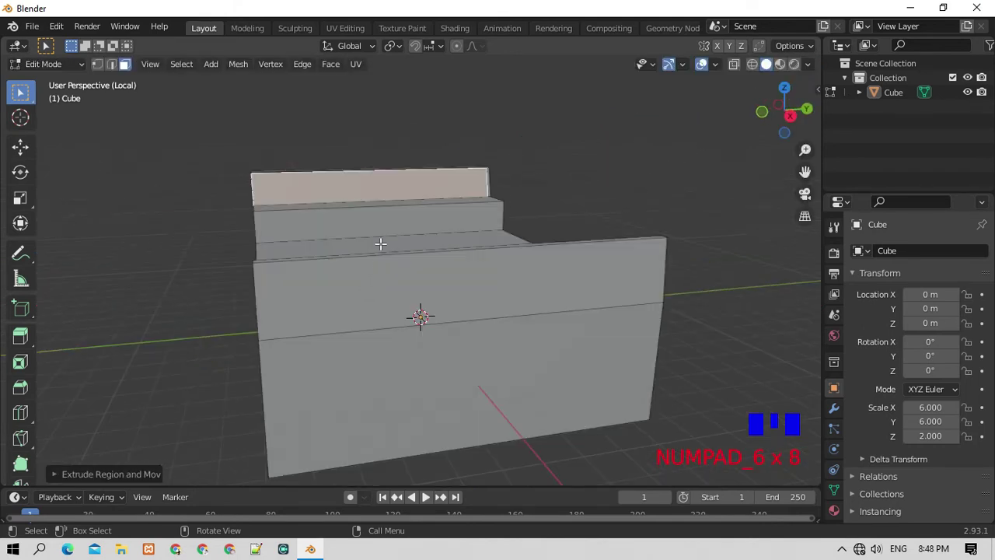
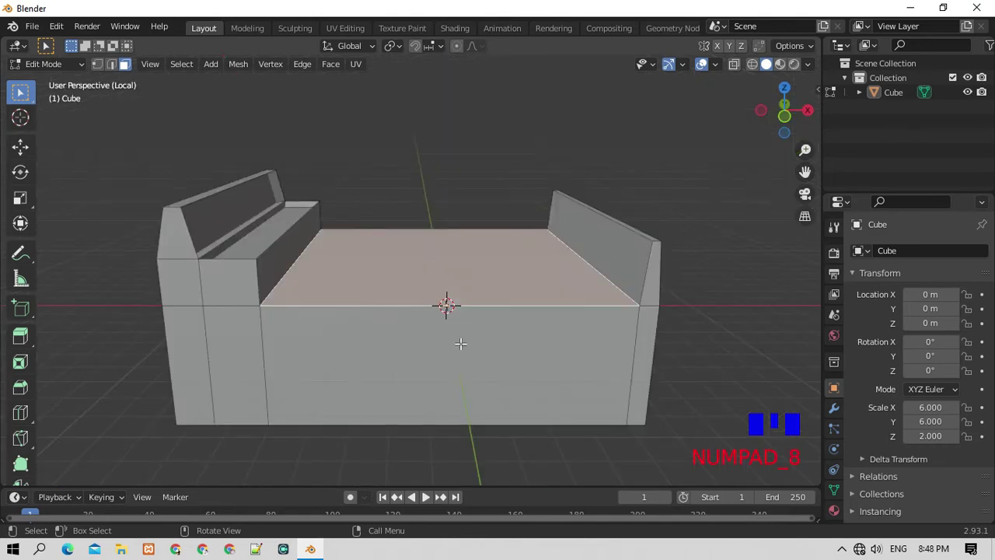
Extrude the bed's top face to form a rim around the mattress area.
{"action": "key", "text": "e"}
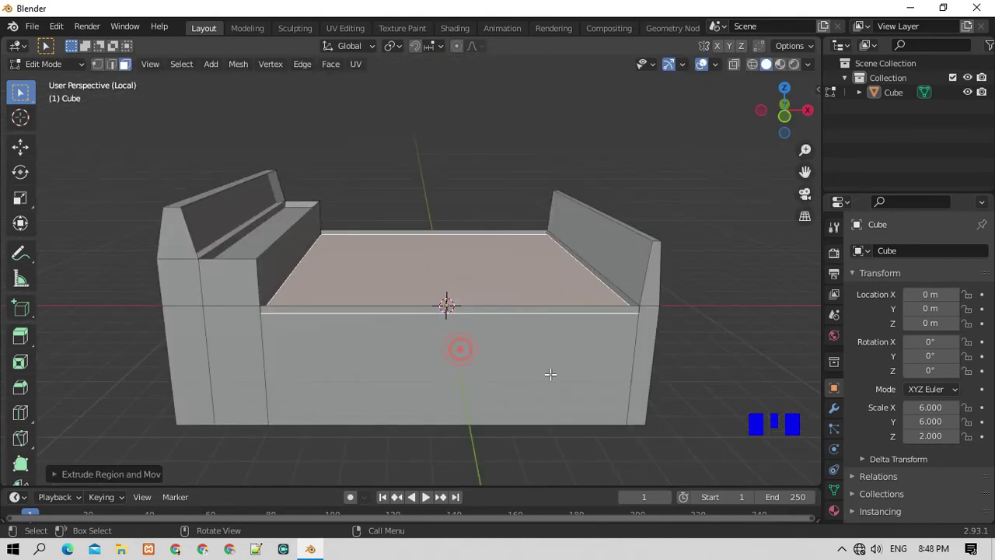
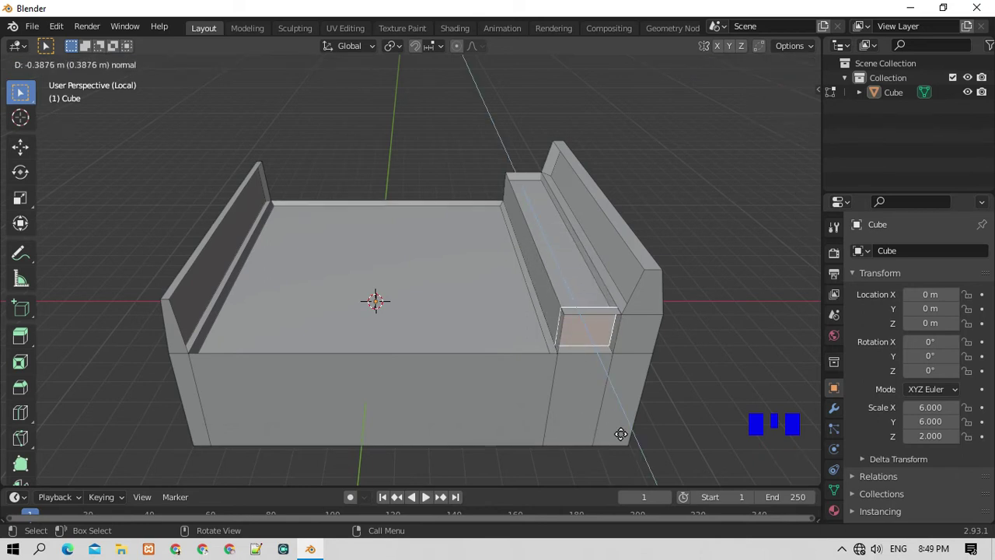
Confirm the side face extrusion, then push the near corner face outward and shrink it.
{"action": "key", "text": "s"}
{"action": "key", "text": "s"}
{"action": "left_click_drag", "start_coordinate": [637, 341], "coordinate": [688, 435]}
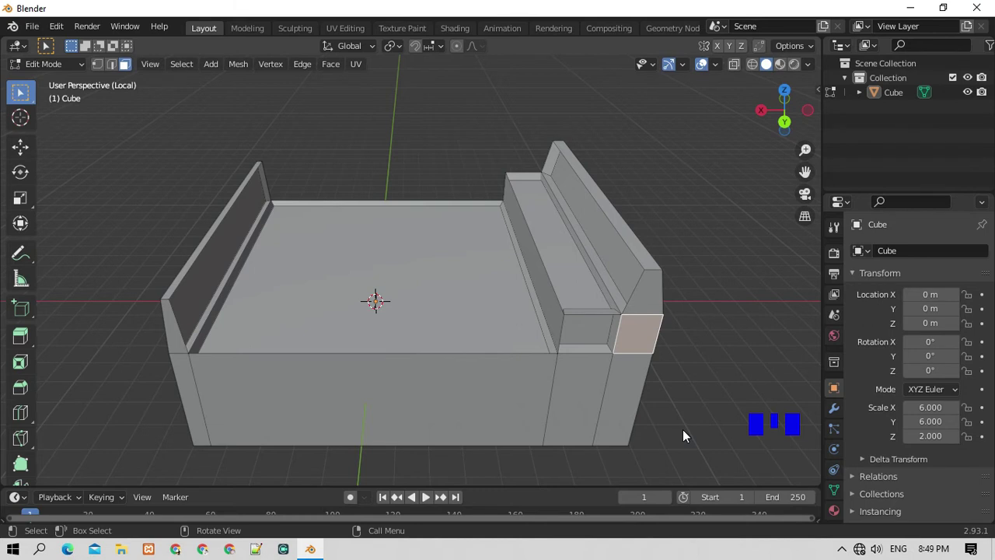
{"action": "key", "text": "e"}
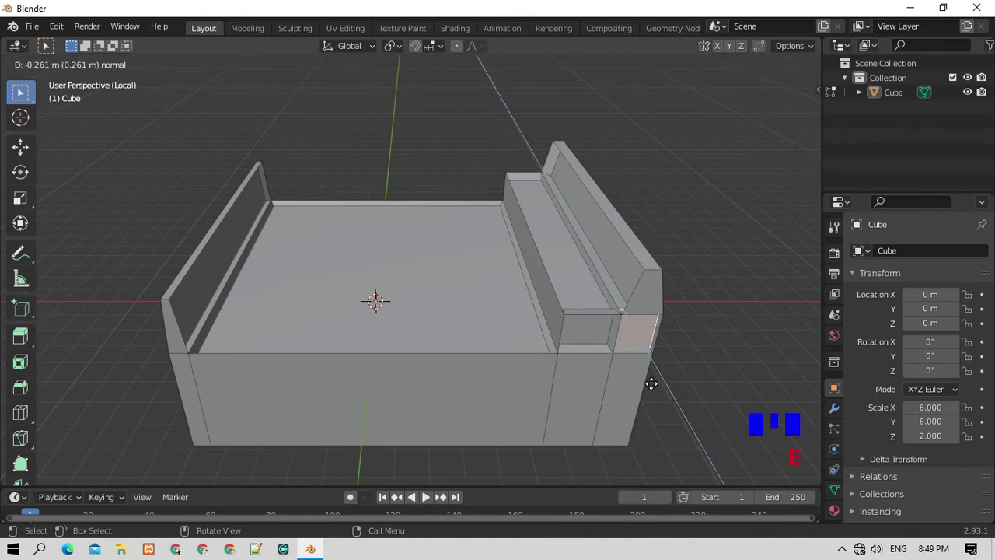
{"action": "key", "text": "s"}
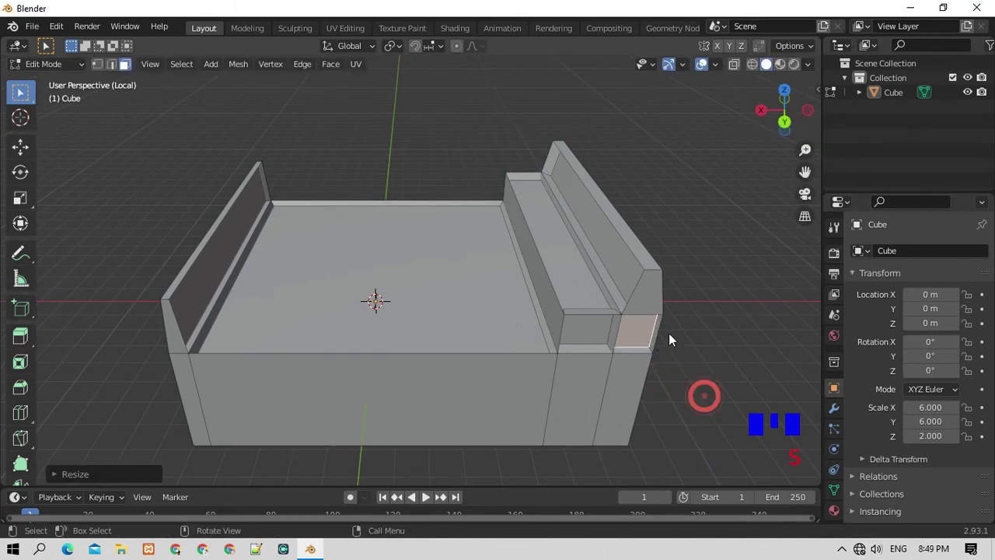
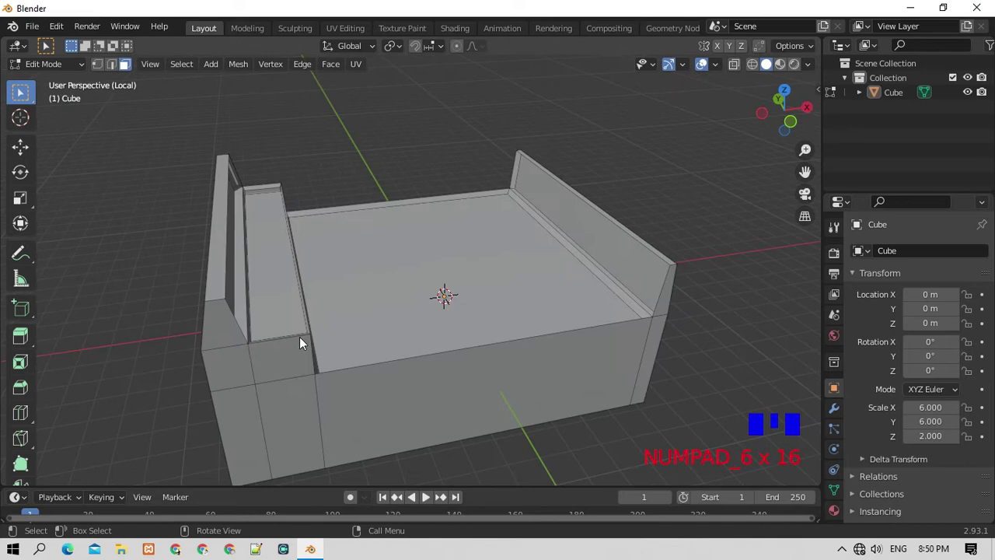
Push the far corner face outward and shrink it, then extrude and scale down the long side board face.
{"action": "left_click_drag", "start_coordinate": [216, 338], "coordinate": [296, 442]}
{"action": "key", "text": "e"}
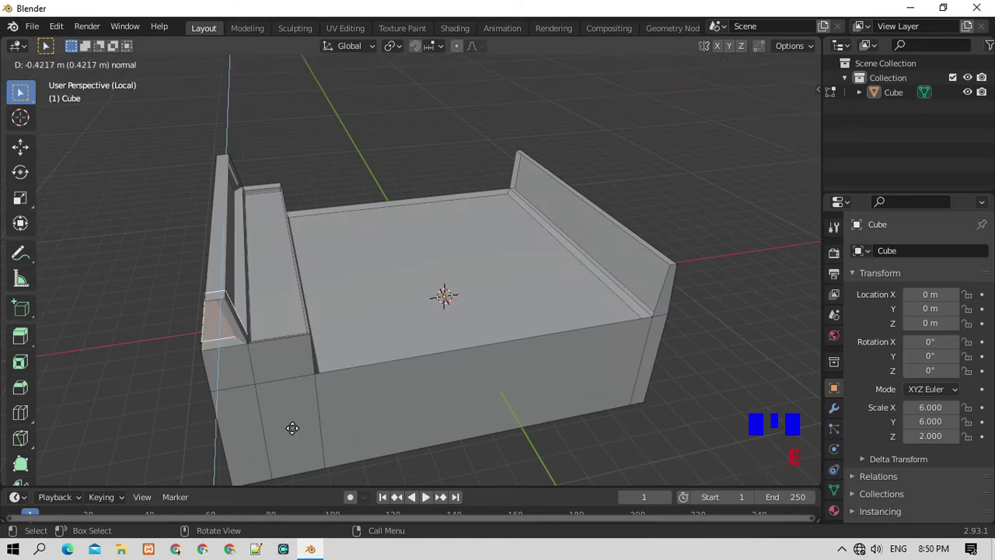
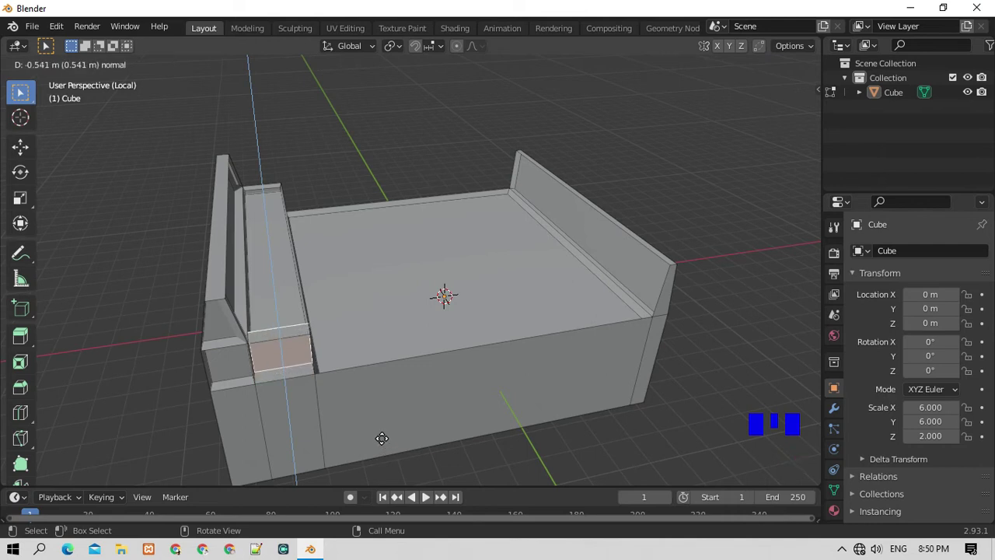
{"action": "key", "text": "s"}
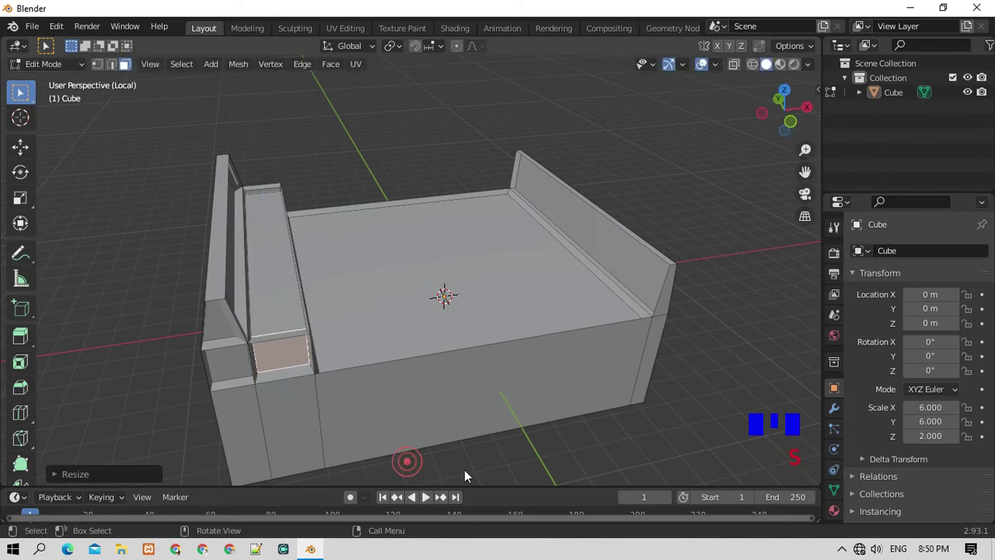
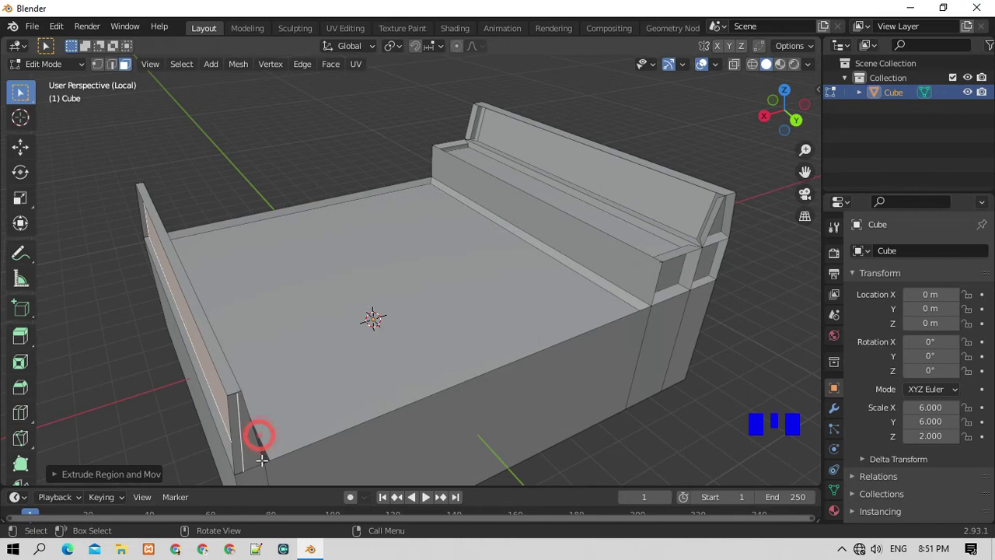
{"action": "key", "text": "s"}
{"action": "key", "text": "s"}
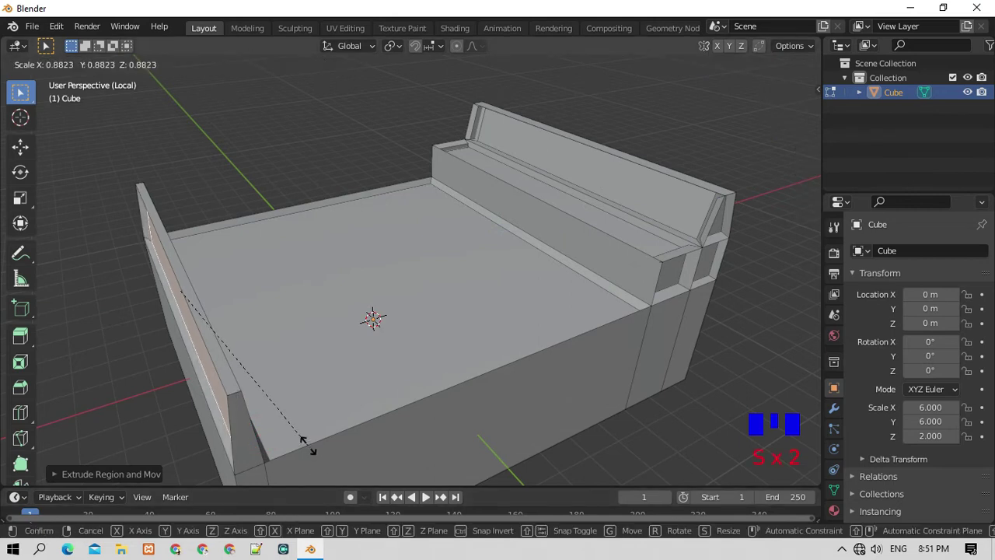
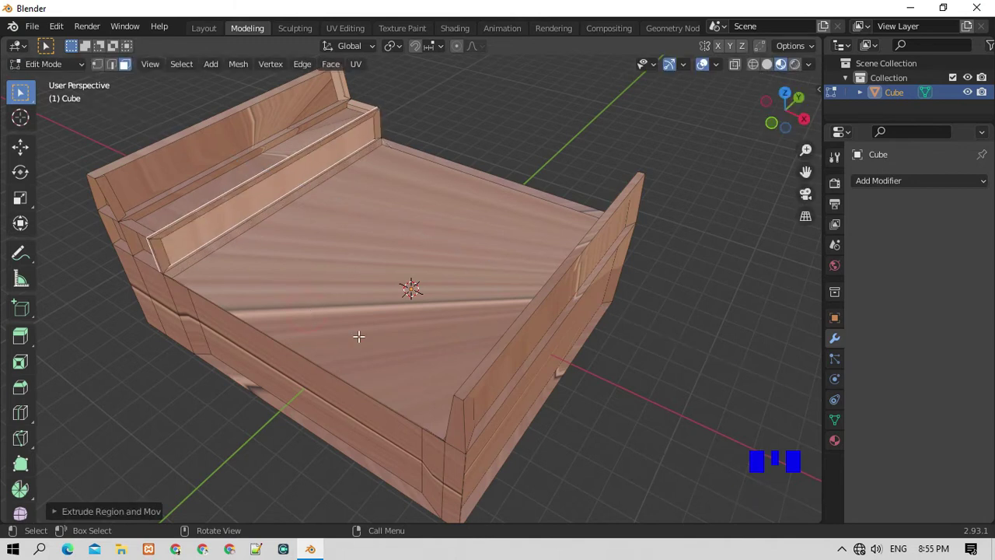
Scale the selected inner face of the bed slightly smaller.
{"action": "key", "text": "s"}
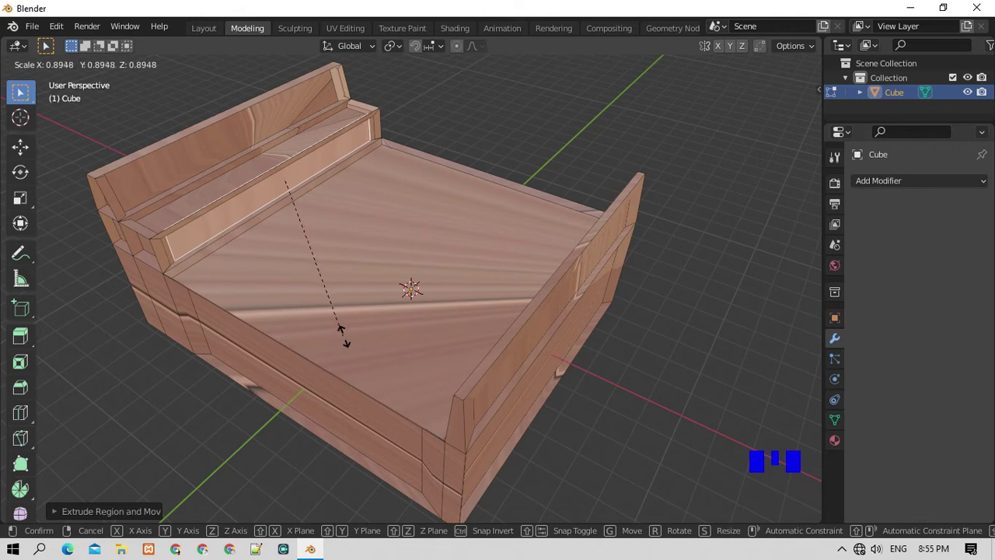
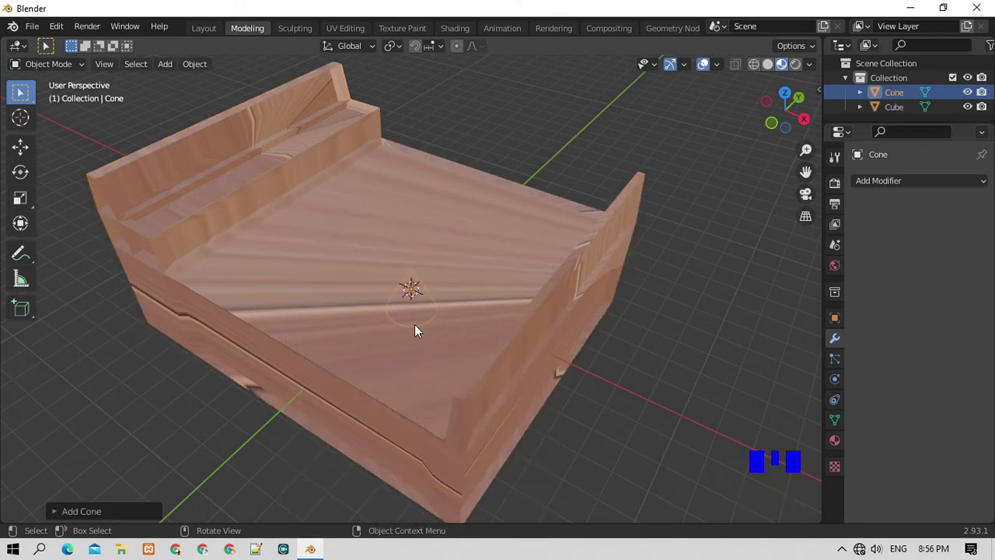
Move the new cone up above the bed.
{"action": "key", "text": "g"}
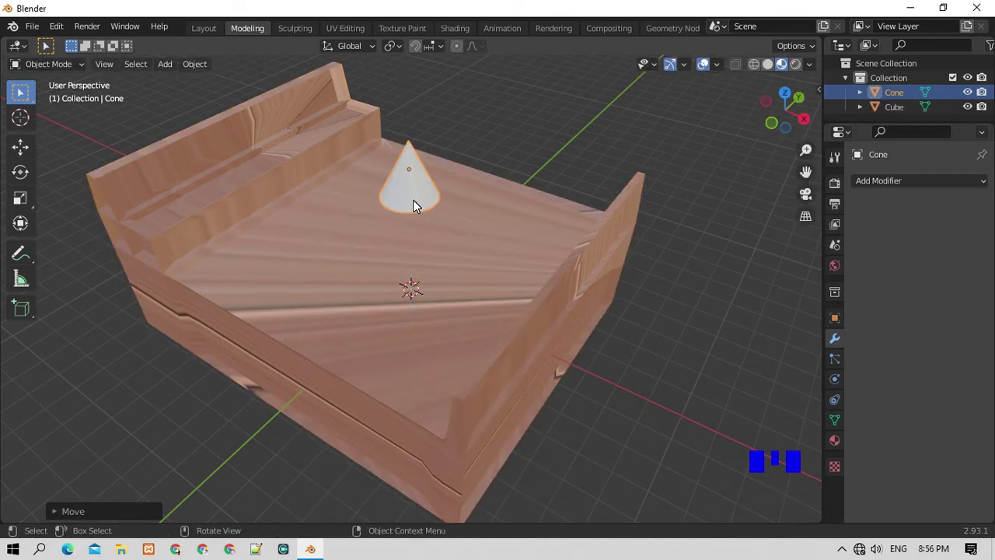
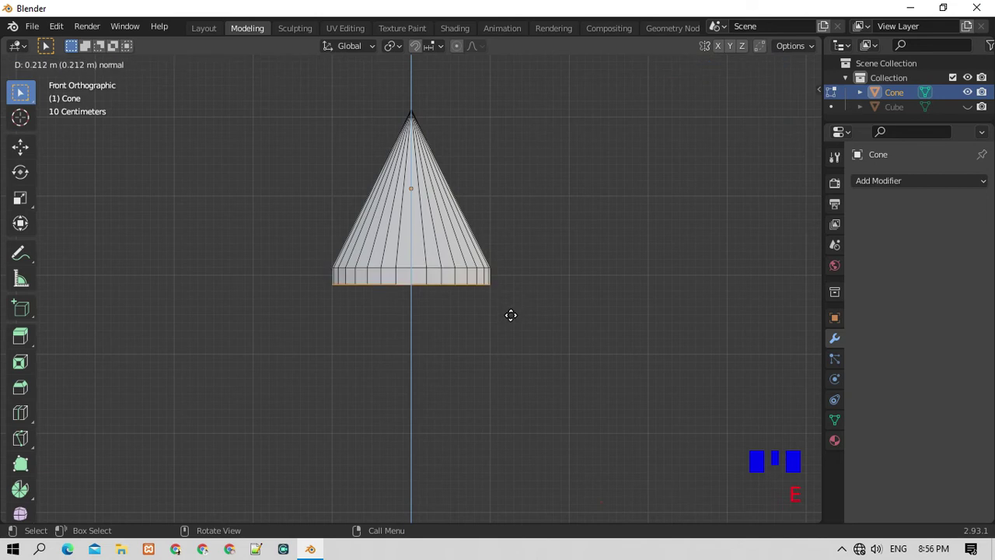
Widen the cone's bottom rim, extrude it further down and spread the new edge outward.
{"action": "key", "text": "s"}
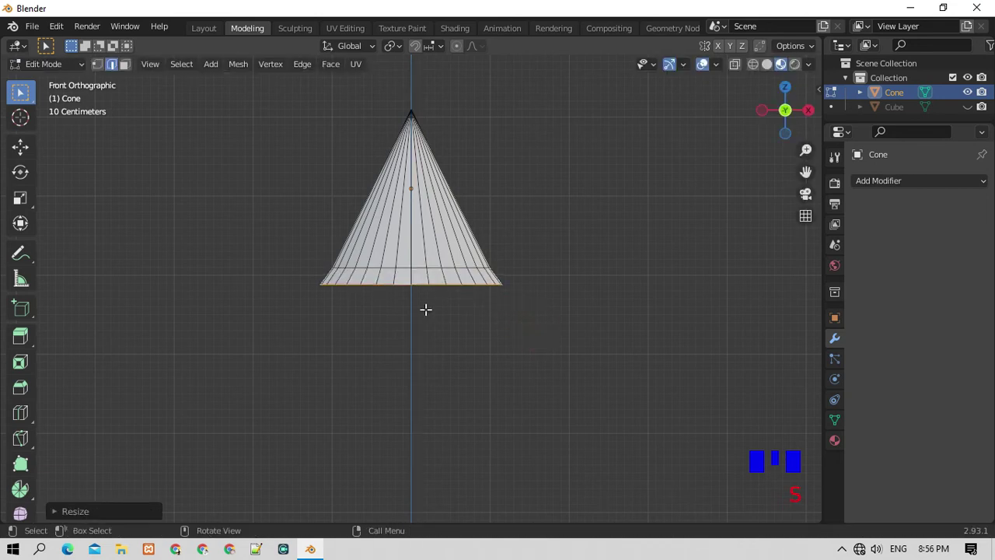
{"action": "key", "text": "e"}
{"action": "key", "text": "s"}
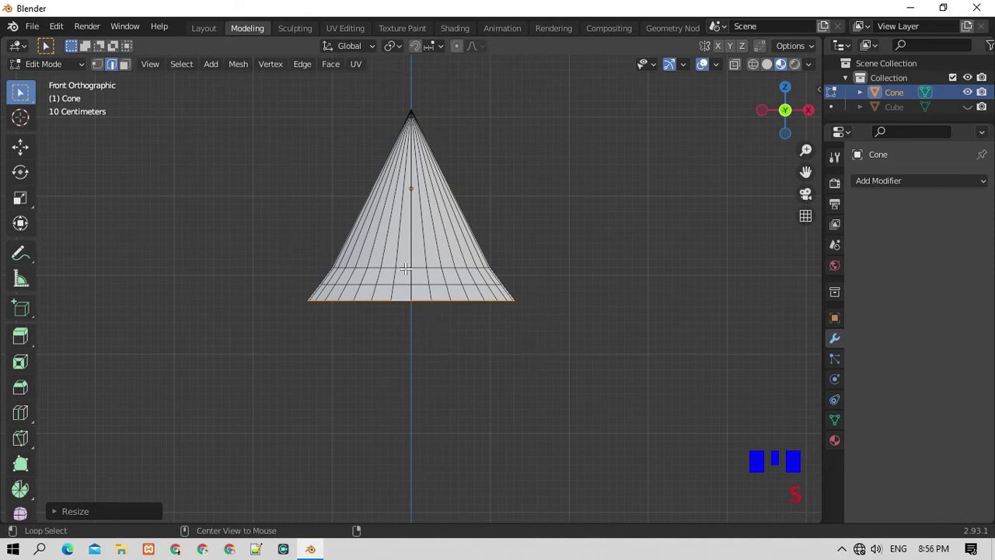
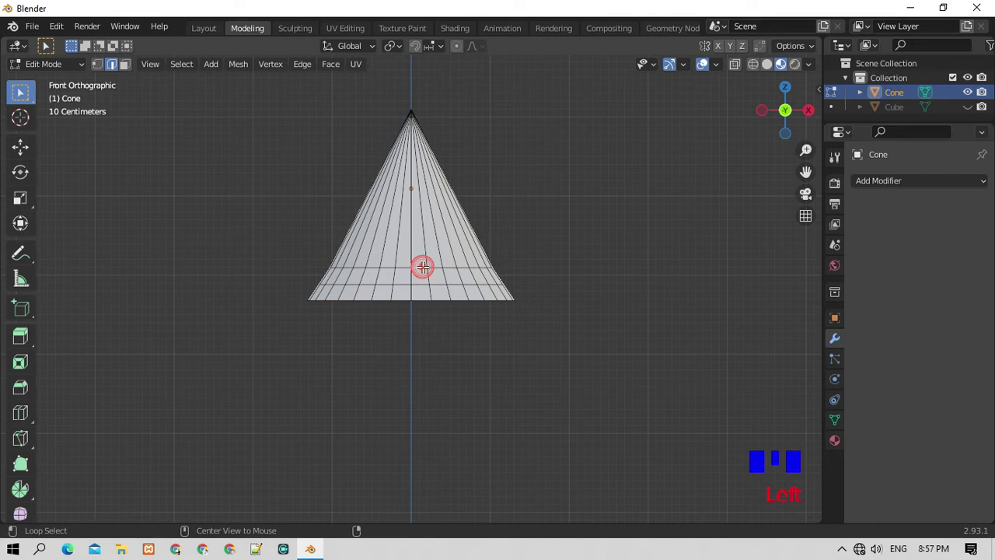
Extrude and scale successive rings from the cone's bottom edge, widening them into the start of a bulb.
{"action": "key", "text": "s"}
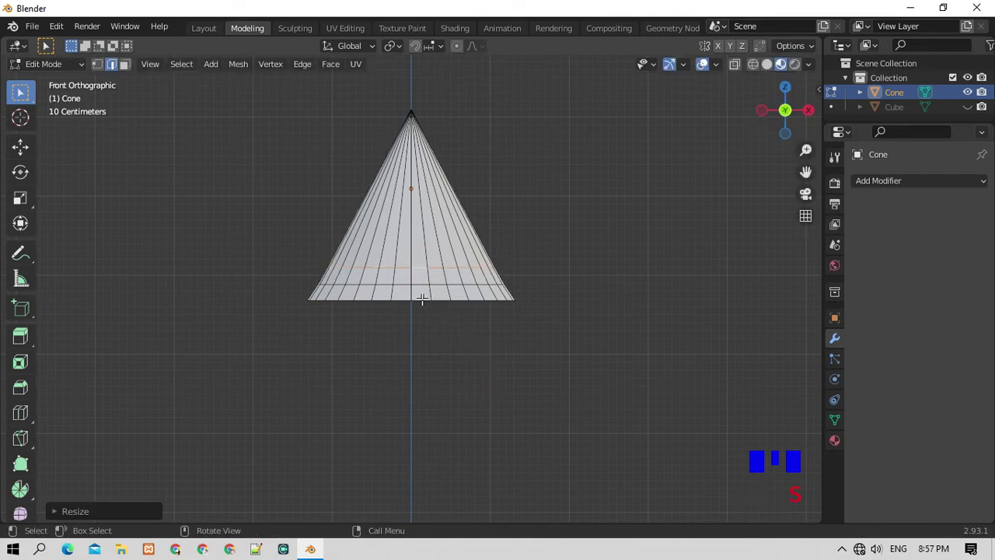
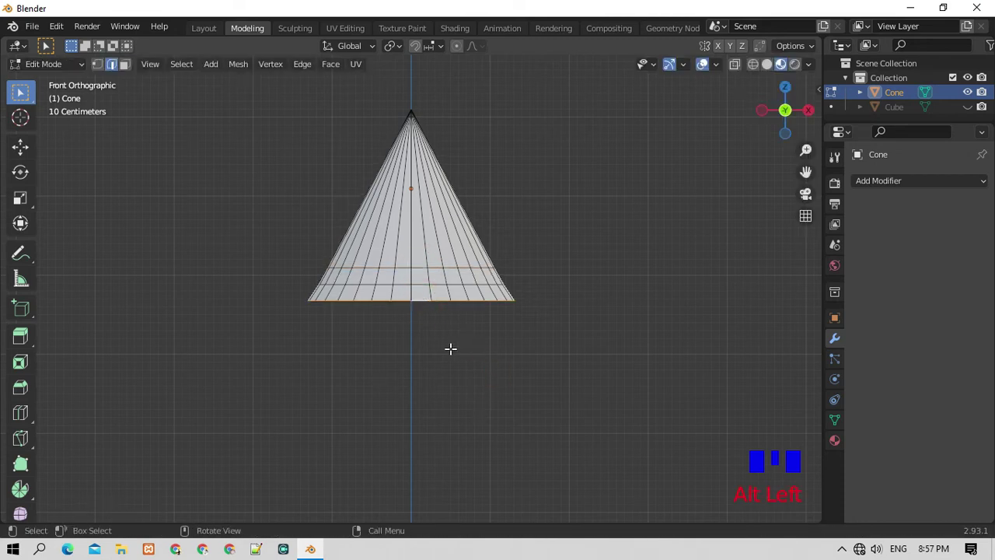
{"action": "key", "text": "e"}
{"action": "key", "text": "s"}
{"action": "scroll", "scroll_direction": "down", "scroll_amount": 3}
{"action": "scroll", "scroll_direction": "up", "scroll_amount": 3}
{"action": "key", "text": "e"}
{"action": "key", "text": "s"}
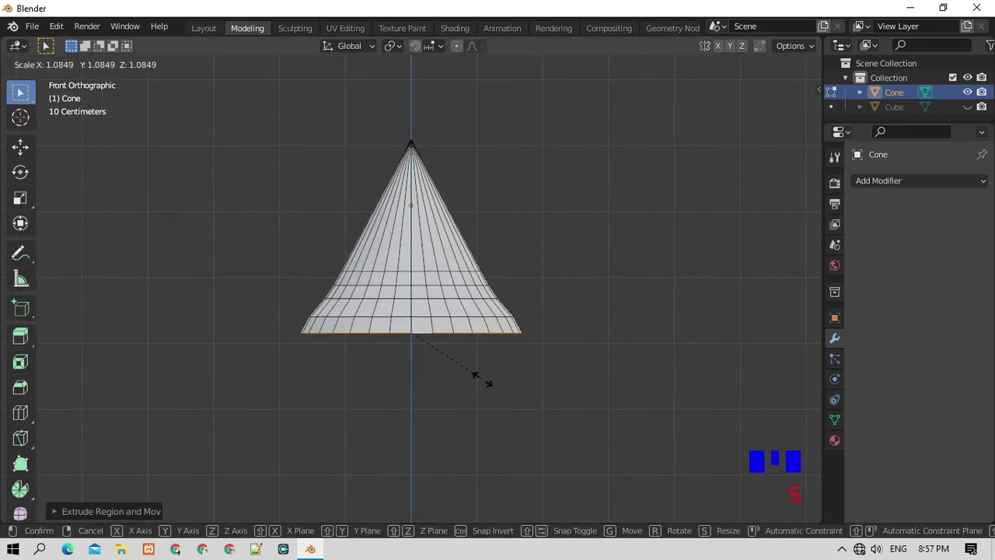
{"action": "key", "text": "e"}
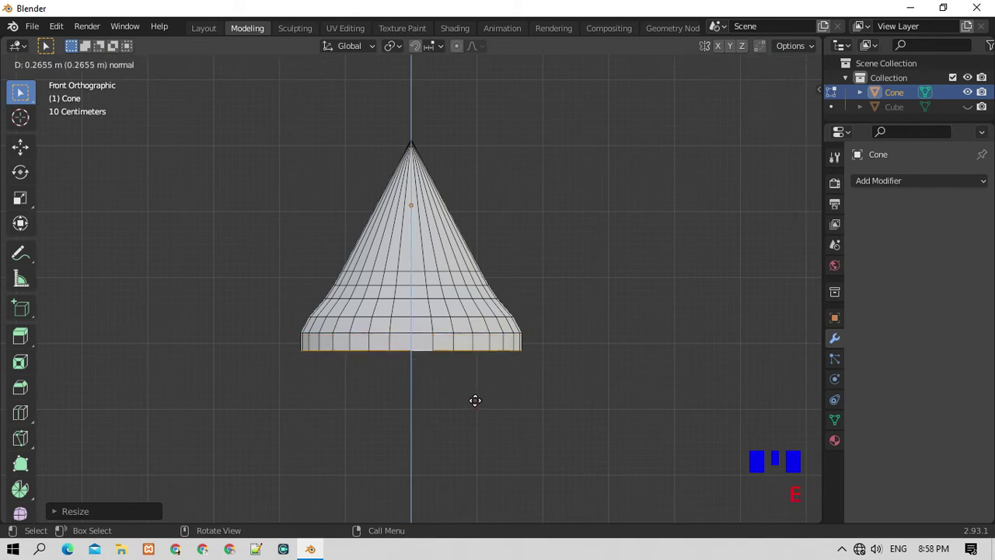
{"action": "key", "text": "s"}
{"action": "scroll", "scroll_direction": "down", "scroll_amount": 3}
{"action": "key", "text": "e"}
Swell the bulb, taper it inward to a narrow neck and extrude a long stem downward.
{"action": "key", "text": "s"}
{"action": "key", "text": "e"}
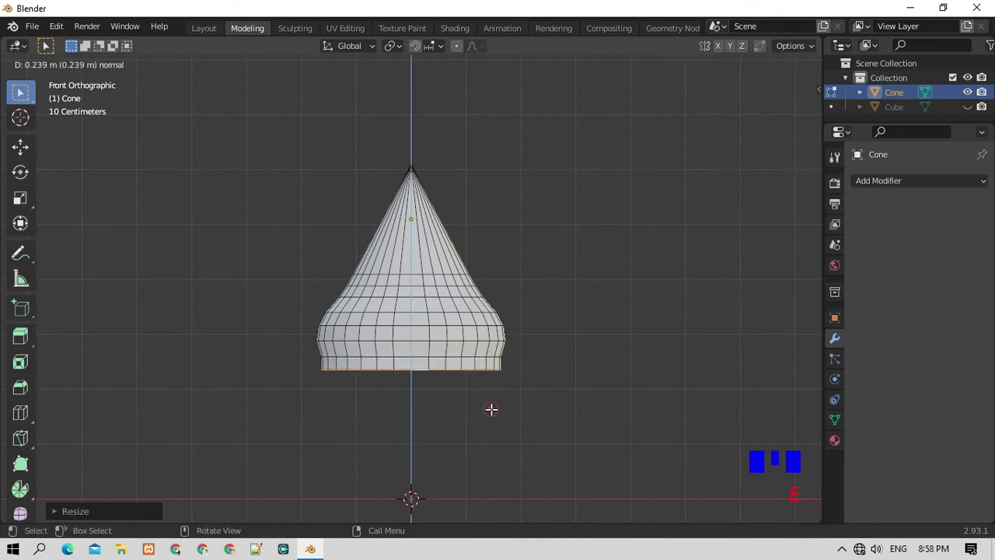
{"action": "key", "text": "s"}
{"action": "key", "text": "e"}
{"action": "key", "text": "s"}
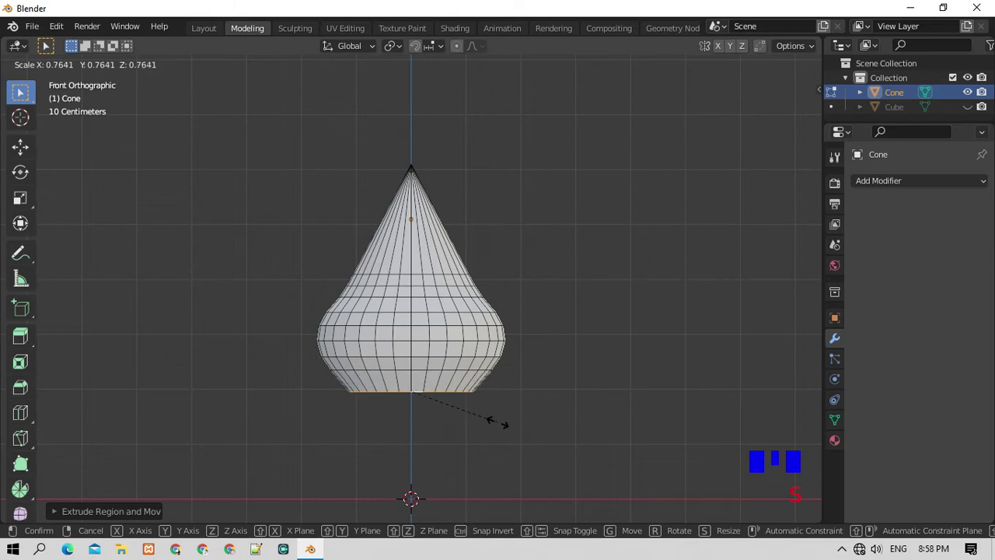
{"action": "key", "text": "e"}
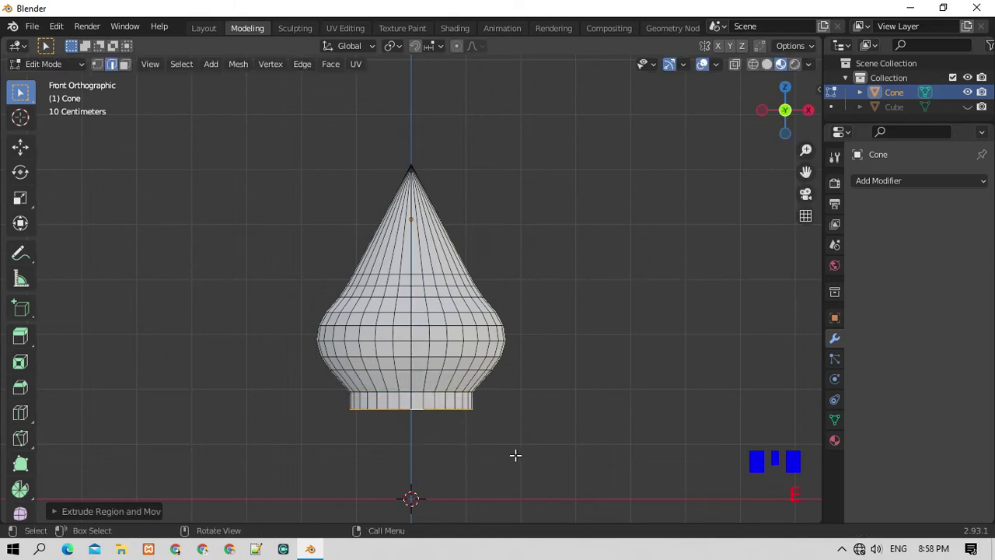
{"action": "key", "text": "s"}
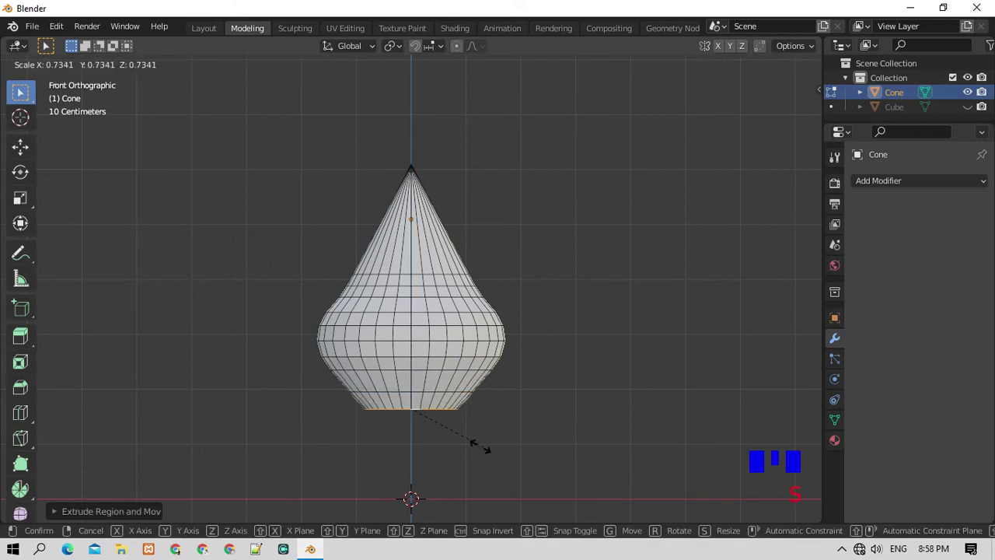
{"action": "key", "text": "e"}
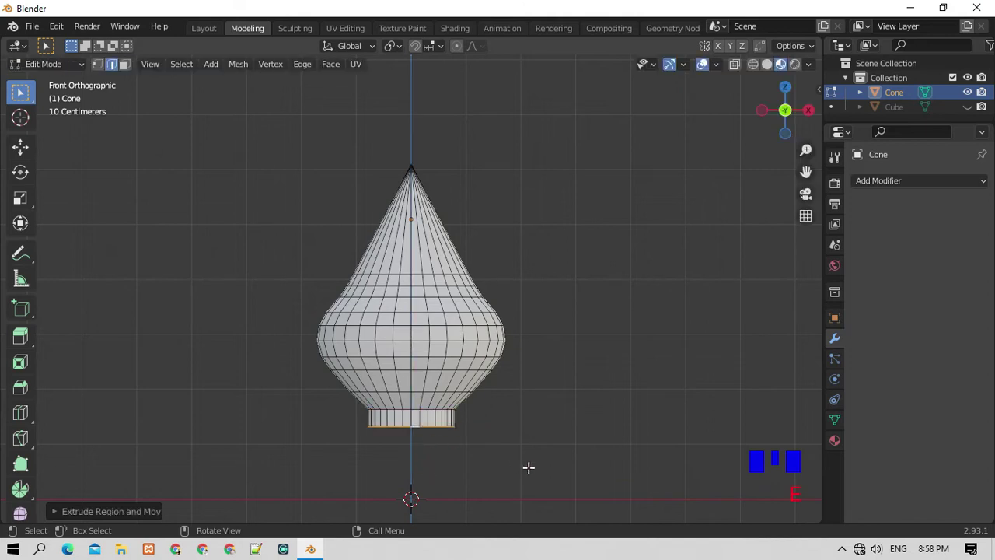
{"action": "key", "text": "s"}
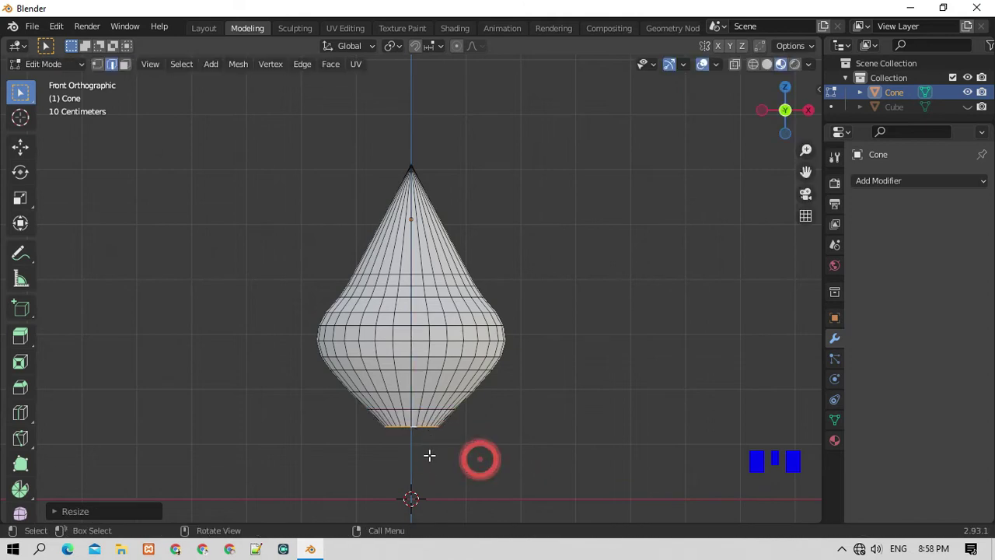
{"action": "key", "text": "s"}
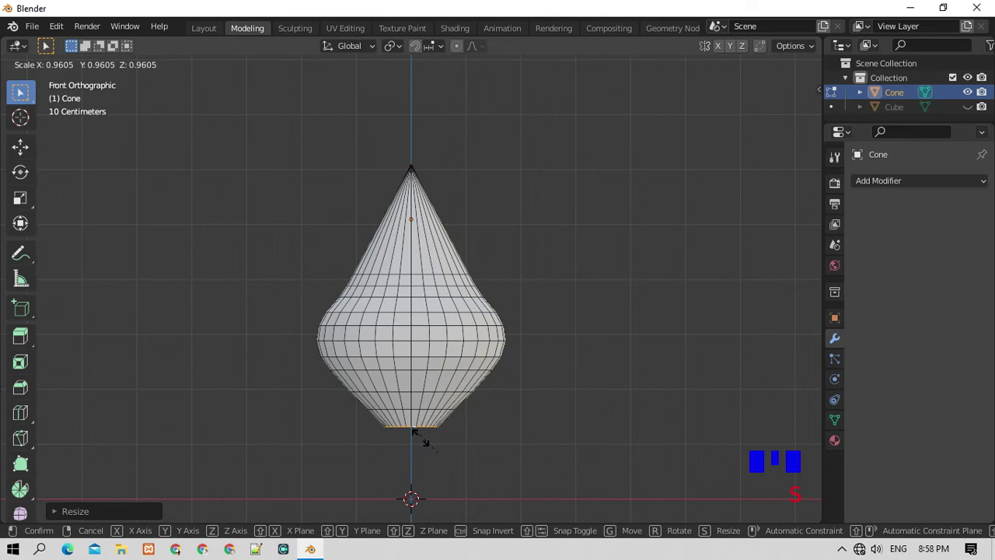
{"action": "key", "text": "e"}
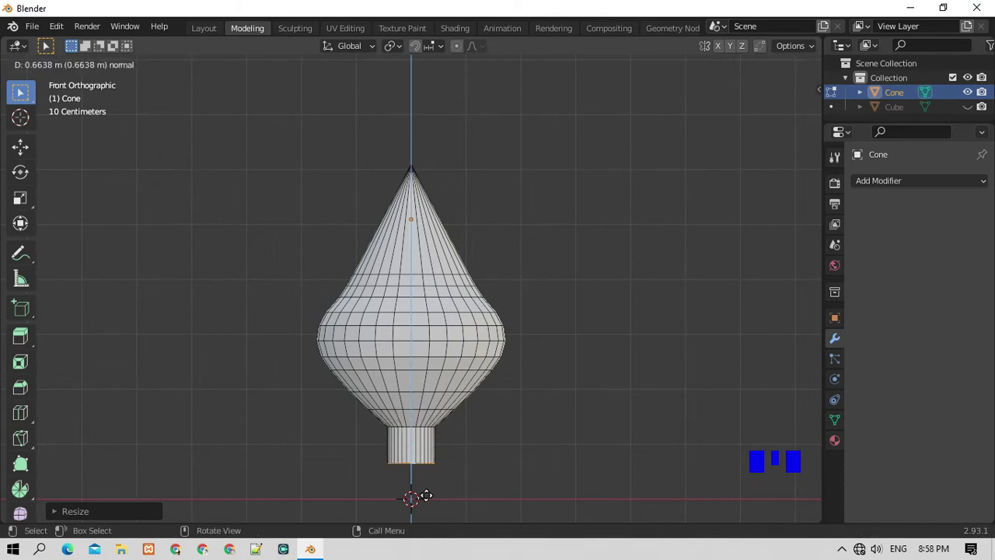
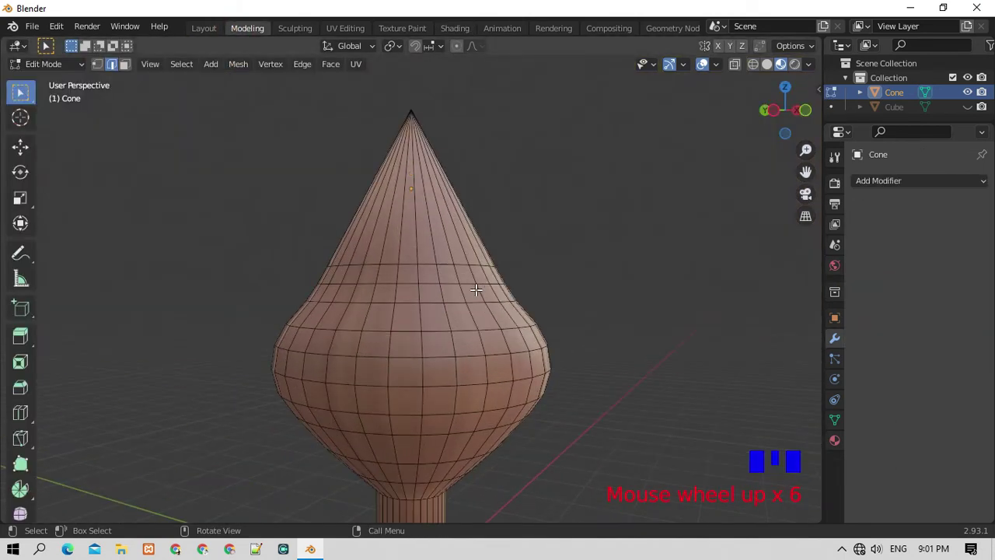
Return to Object Mode, smooth the finial with subdivision and unhide the bed to bring it back into view.
{"action": "key", "text": "Tab"}
{"action": "scroll", "scroll_direction": "down", "scroll_amount": 3}
{"action": "key", "text": "KP_6"}
{"action": "key", "text": "KP_6"}
{"action": "key", "text": "KP_6"}
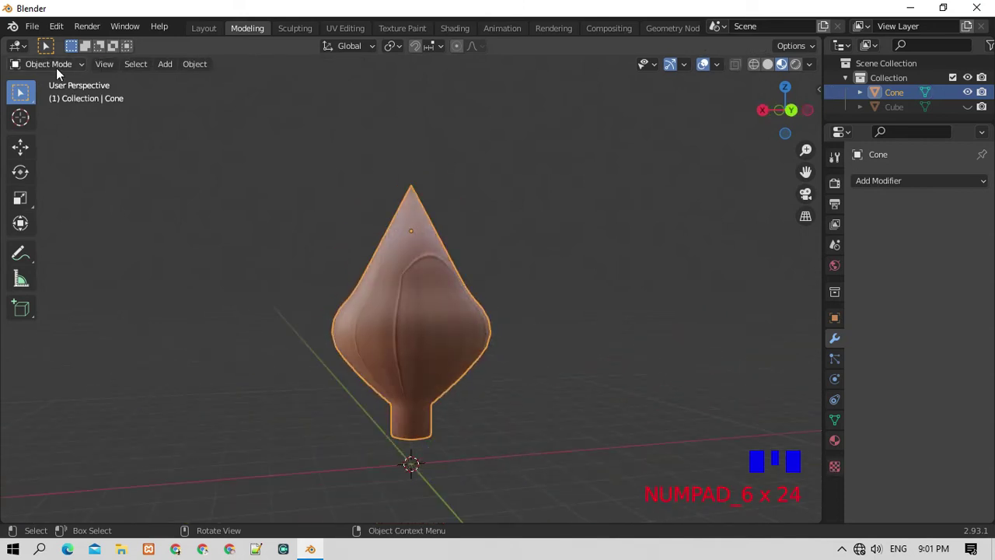
{"action": "scroll", "scroll_direction": "down", "scroll_amount": 3}
{"action": "key", "text": "alt+h"}
{"action": "scroll", "scroll_direction": "down", "scroll_amount": 3}
{"action": "scroll", "scroll_direction": "up", "scroll_amount": 3}
{"action": "scroll", "scroll_direction": "down", "scroll_amount": 3}
Switch the bed frame's wood texture to tube projection, return to Object Mode and face the bed from the front.
{"action": "left_click", "coordinate": [501, 345]}
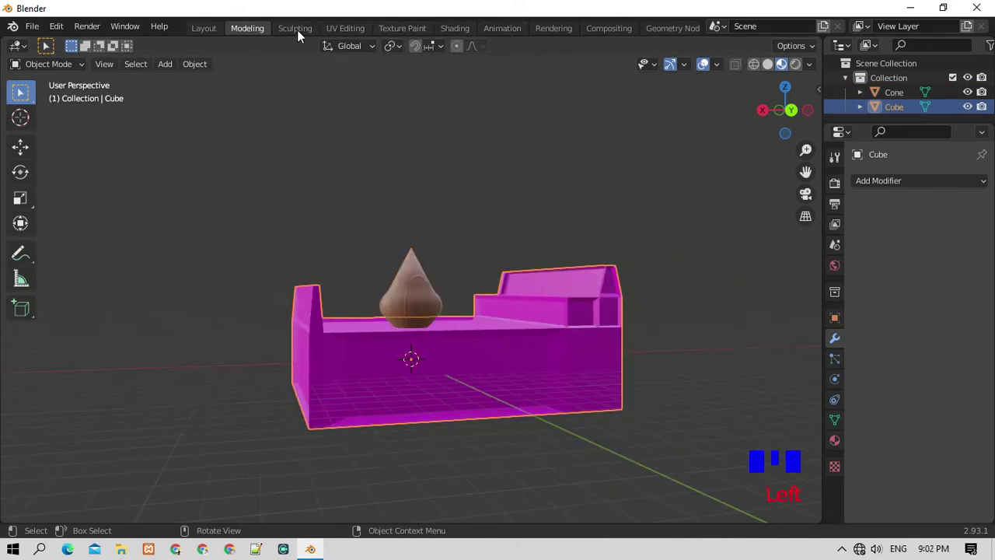
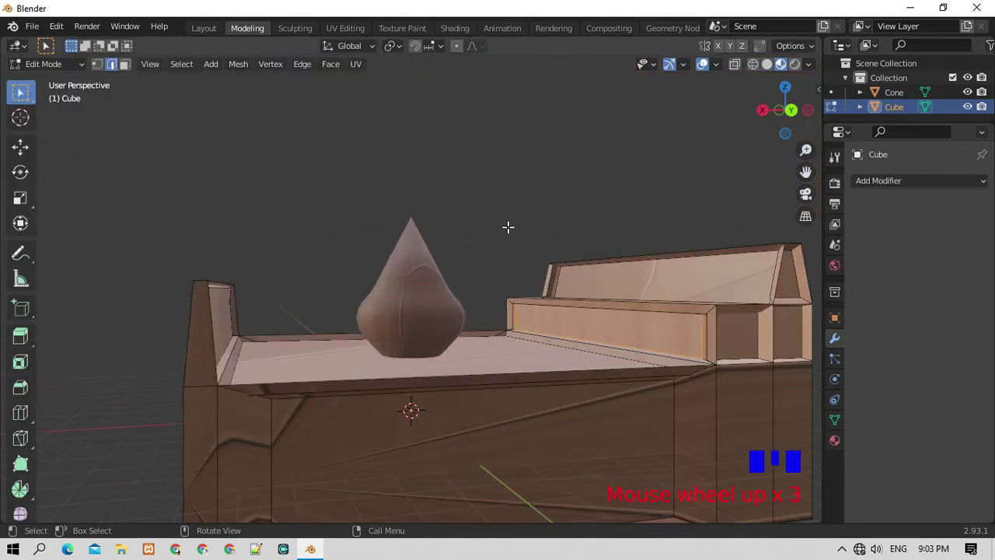
{"action": "key", "text": "Tab"}
{"action": "scroll", "scroll_direction": "down", "scroll_amount": 3}
{"action": "key", "text": "KP_7"}
{"action": "key", "text": "KP_7"}
{"action": "key", "text": "KP_2"}
{"action": "key", "text": "KP_2"}
{"action": "key", "text": "KP_2"}
Start moving the onion finial toward the left bedpost, settling on a straight front view.
{"action": "key", "text": "KP_2"}
{"action": "left_click_drag", "start_coordinate": [428, 297], "coordinate": [420, 278]}
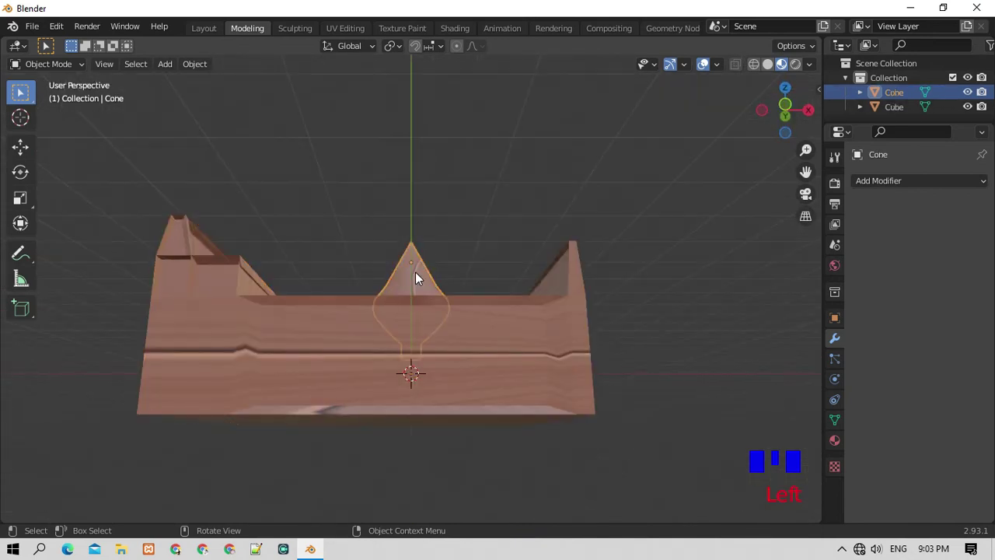
{"action": "key", "text": "KP_8"}
{"action": "key", "text": "KP_8"}
{"action": "key", "text": "KP_8"}
{"action": "key", "text": "g"}
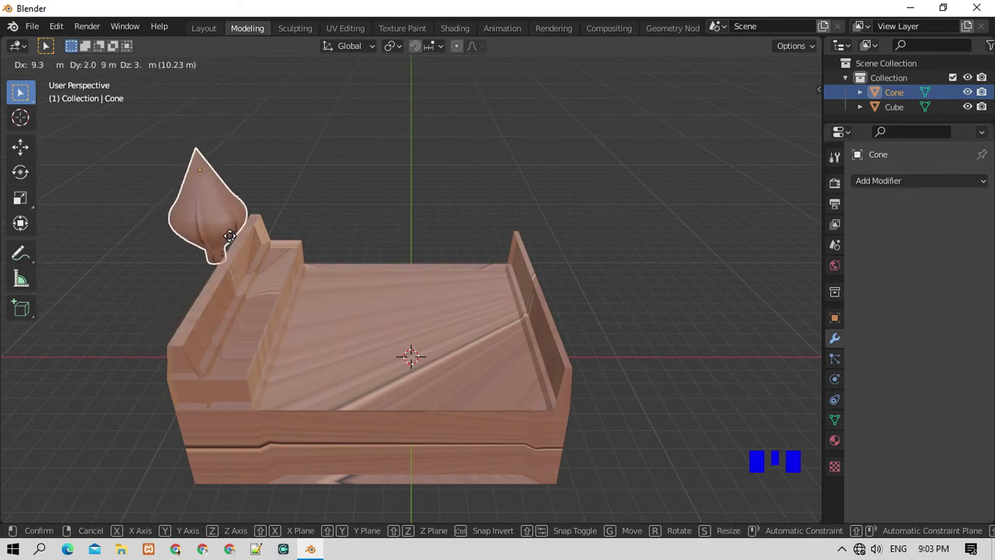
{"action": "key", "text": "KP_6"}
{"action": "key", "text": "KP_6"}
{"action": "key", "text": "KP_1"}
Scale the finial down small and set it on top of the left bedpost.
{"action": "key", "text": "g"}
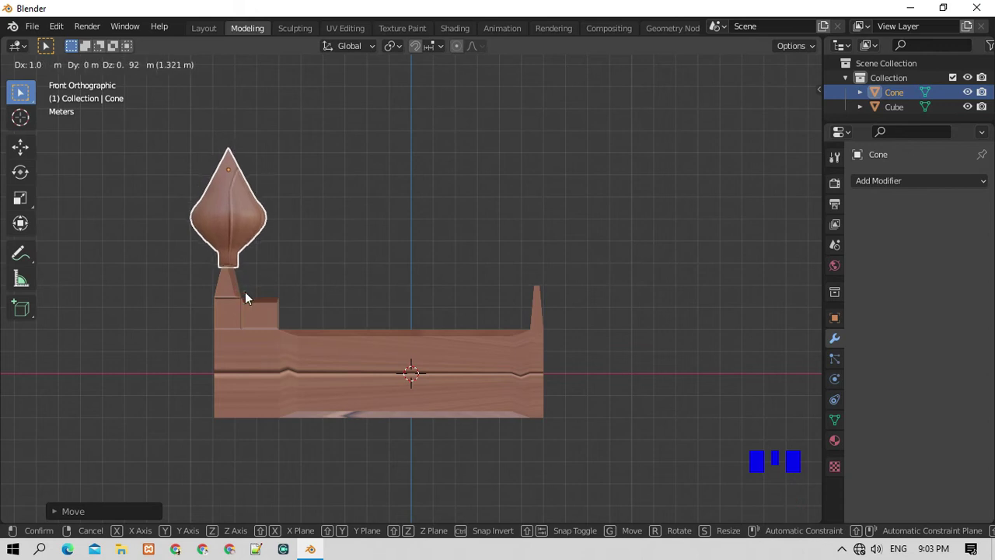
{"action": "key", "text": "s"}
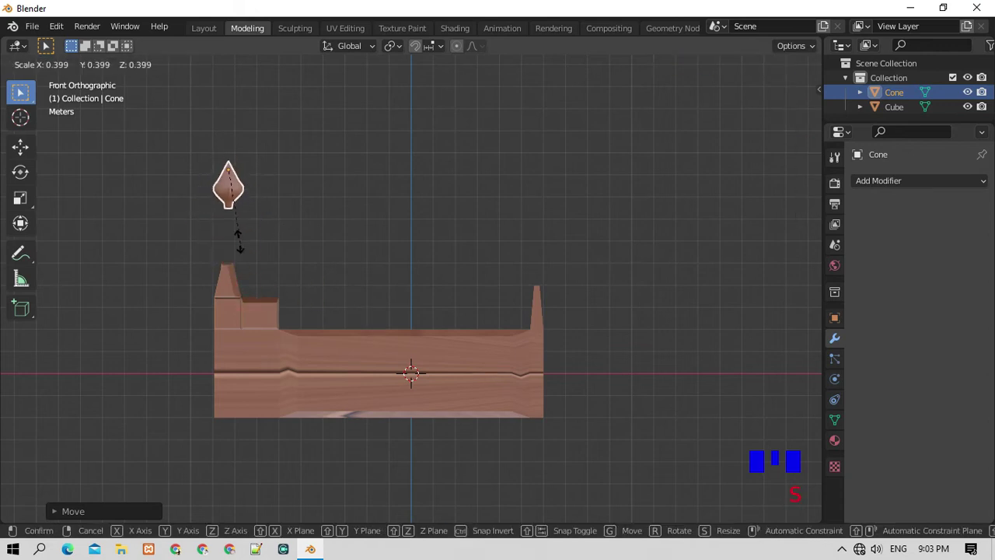
{"action": "key", "text": "g"}
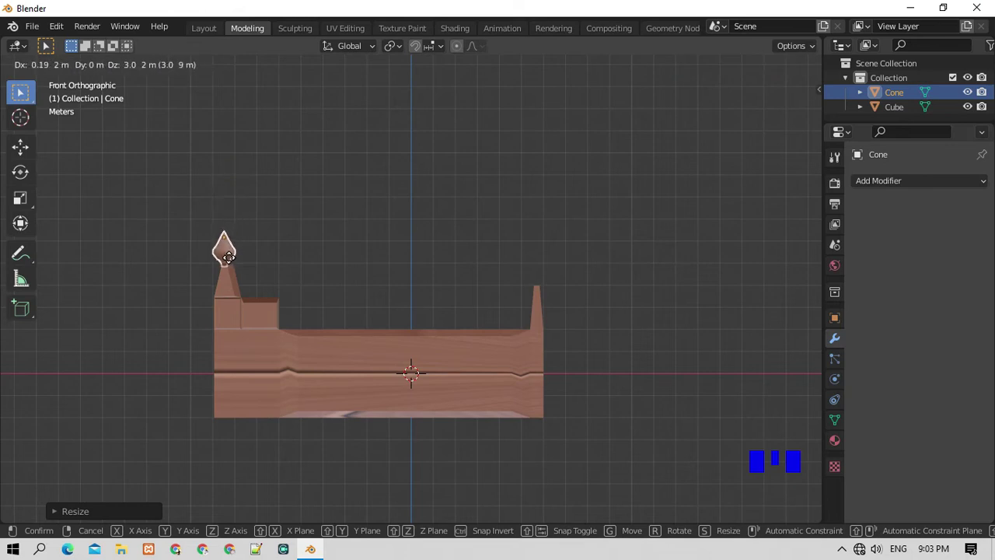
{"action": "left_click_drag", "start_coordinate": [263, 266], "coordinate": [275, 269]}
From the right-side view, slide the finial along the bed's length toward the corner post.
{"action": "scroll", "scroll_direction": "up", "scroll_amount": 3}
{"action": "scroll", "scroll_direction": "down", "scroll_amount": 3}
{"action": "key", "text": "KP_6"}
{"action": "key", "text": "KP_6"}
{"action": "key", "text": "KP_6"}
{"action": "key", "text": "KP_6"}
{"action": "key", "text": "KP_3"}
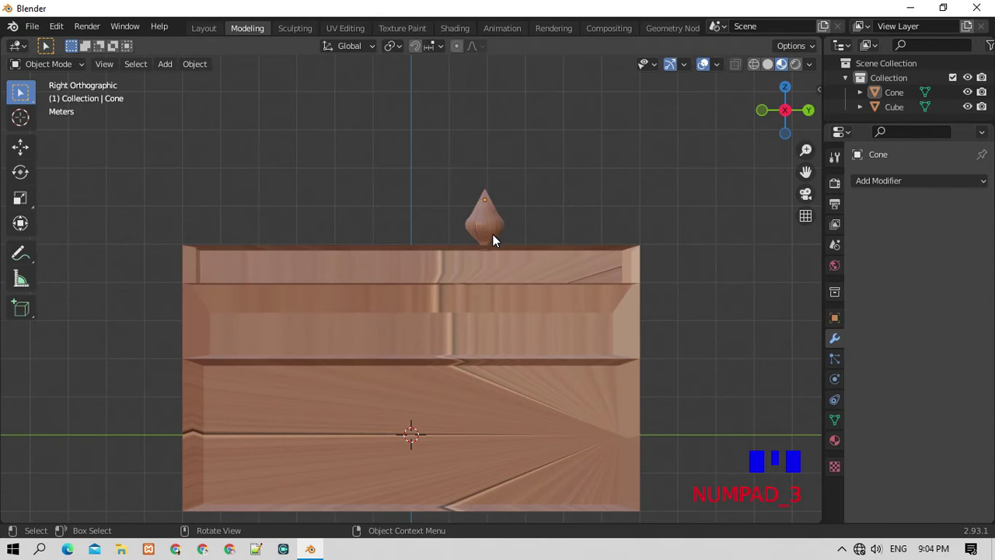
{"action": "left_click", "coordinate": [489, 230]}
{"action": "key", "text": "g"}
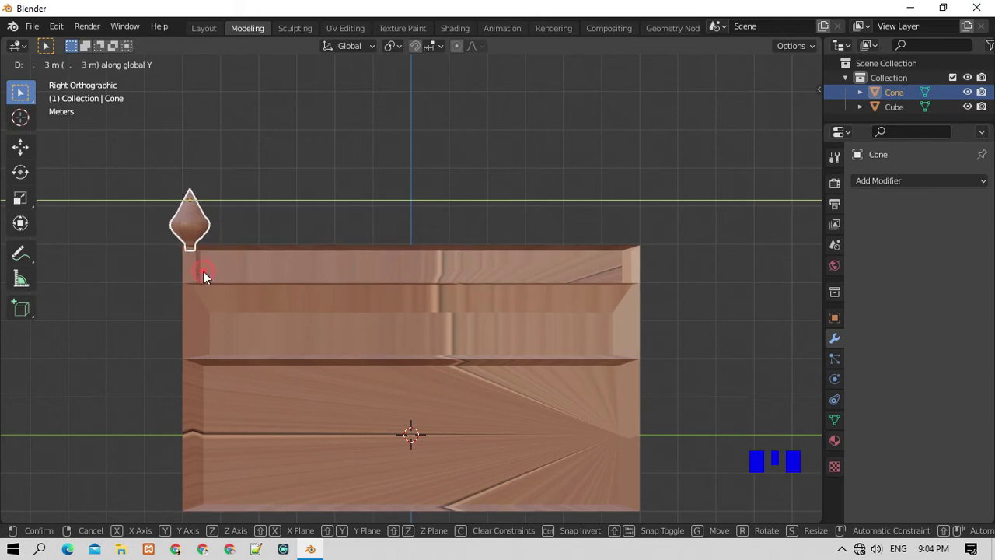
{"action": "key", "text": "g"}
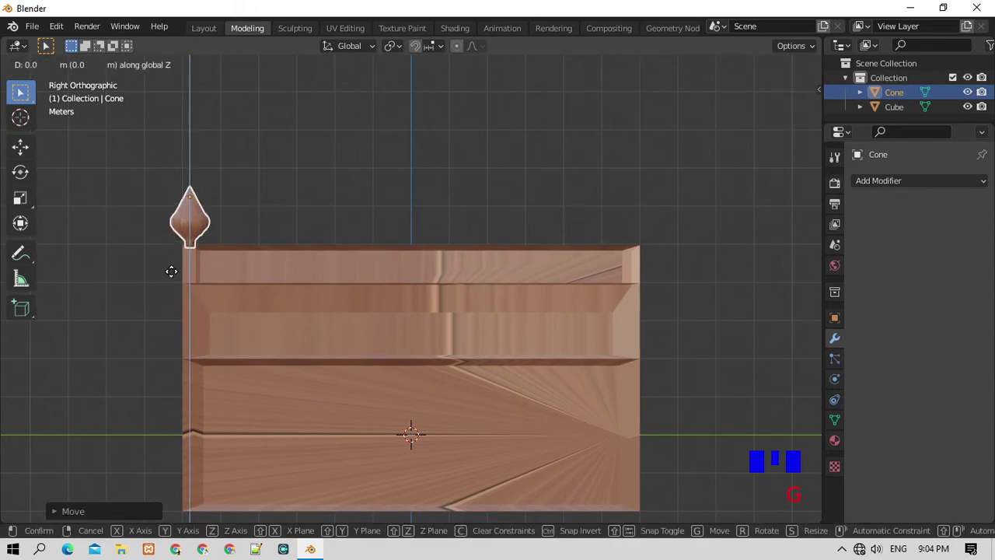
Duplicate the finial twice and place the third copy over the far post.
{"action": "key", "text": "shift+d"}
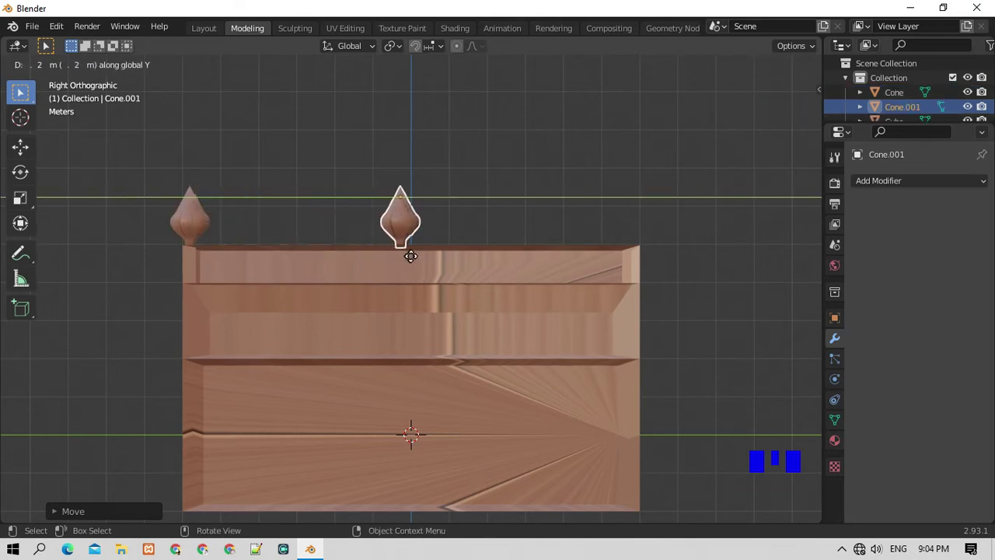
{"action": "key", "text": "shift+d"}
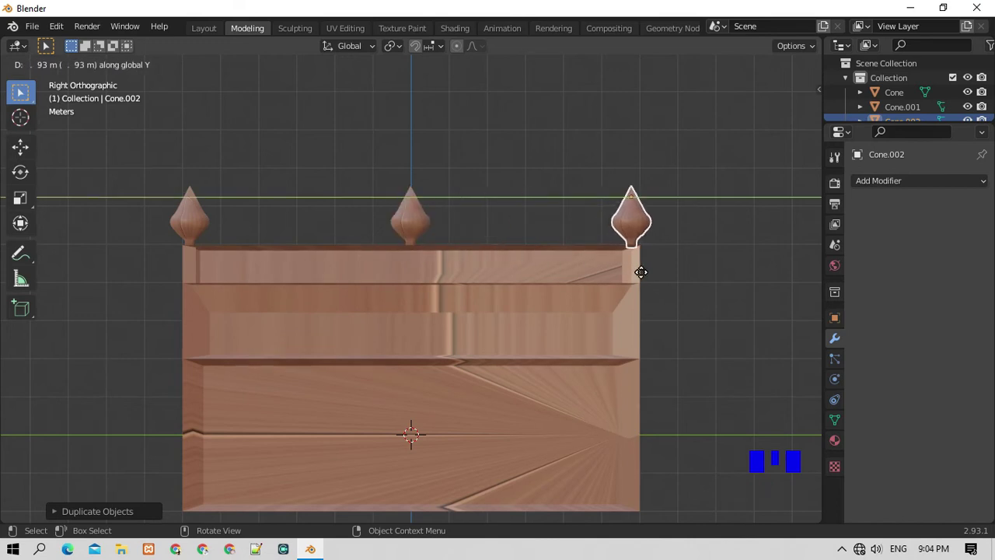
{"action": "key", "text": "KP_8"}
{"action": "scroll", "scroll_direction": "down", "scroll_amount": 3}
{"action": "left_click_drag", "start_coordinate": [646, 281], "coordinate": [622, 277]}
{"action": "key", "text": "KP_6"}
{"action": "key", "text": "KP_6"}
{"action": "key", "text": "KP_6"}
Move the original finial over the right bedpost, shrink it to fit the thin post and lower it on.
{"action": "left_click", "coordinate": [117, 288]}
{"action": "key", "text": "KP_1"}
{"action": "key", "text": "g"}
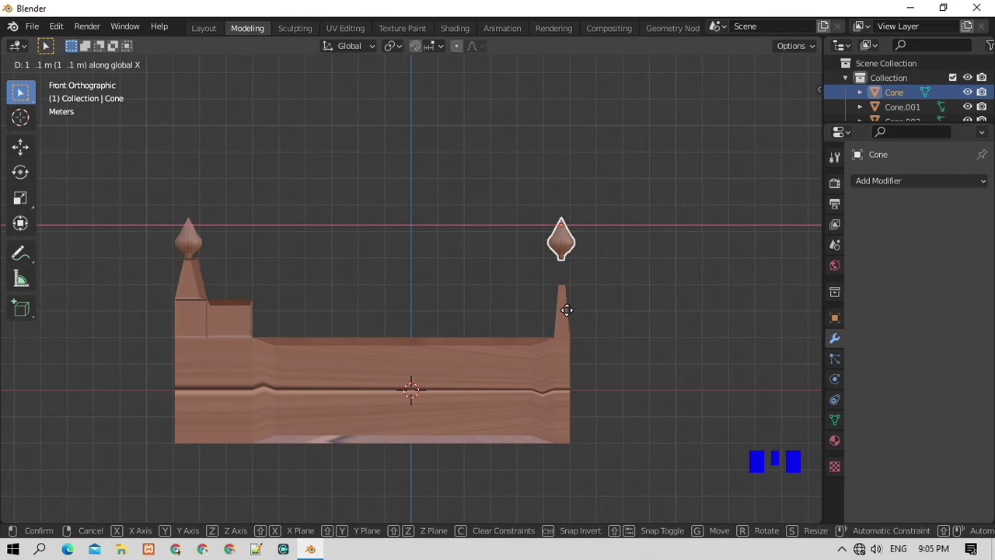
{"action": "key", "text": "s"}
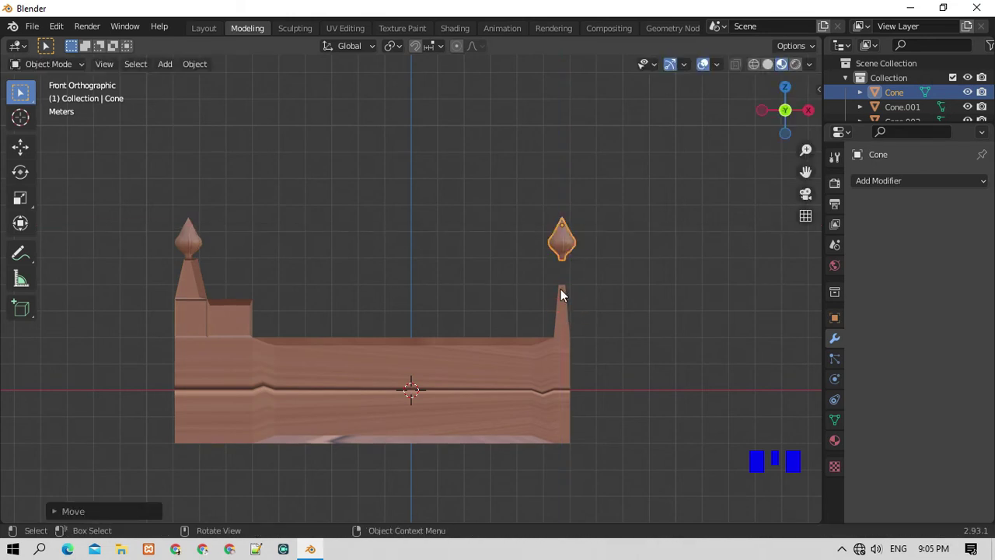
{"action": "key", "text": "g"}
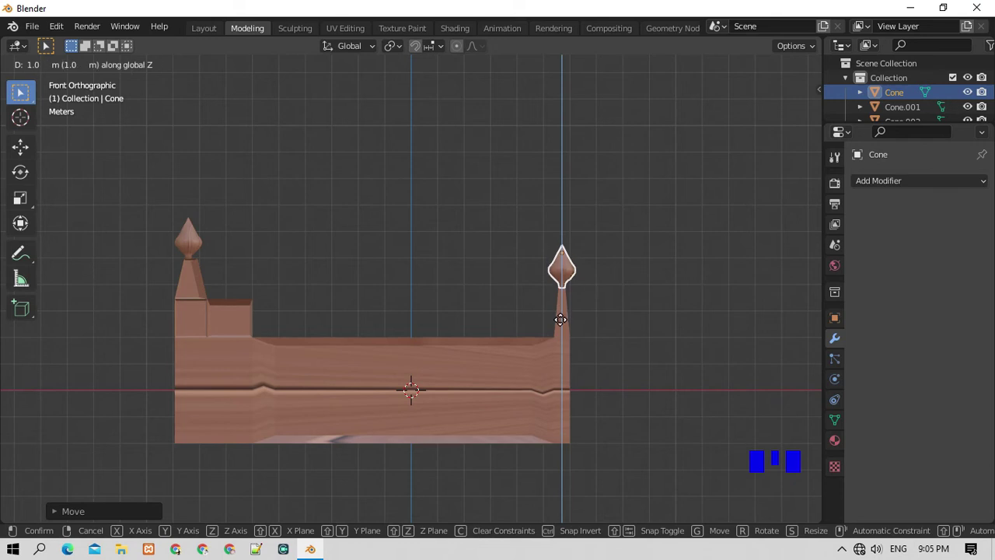
{"action": "key", "text": "s"}
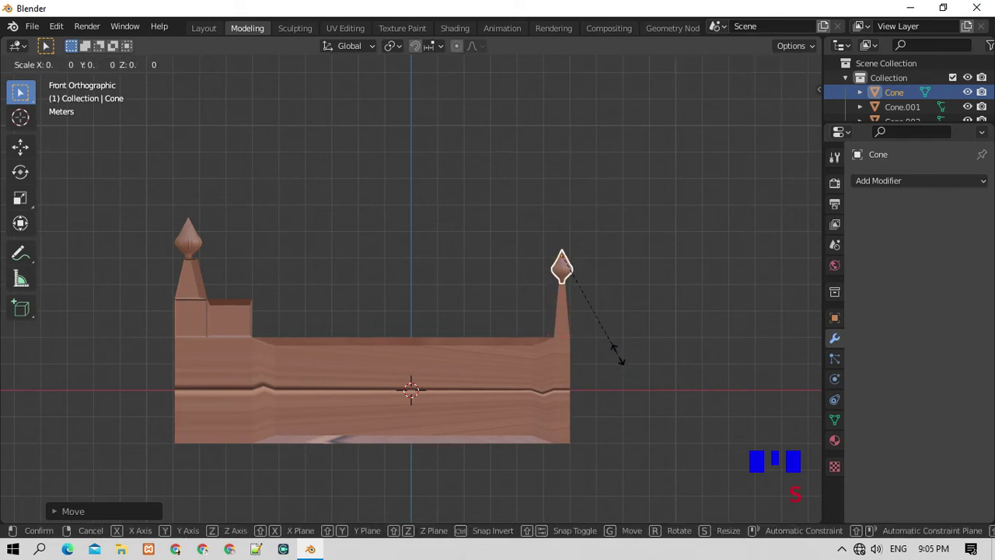
{"action": "key", "text": "g"}
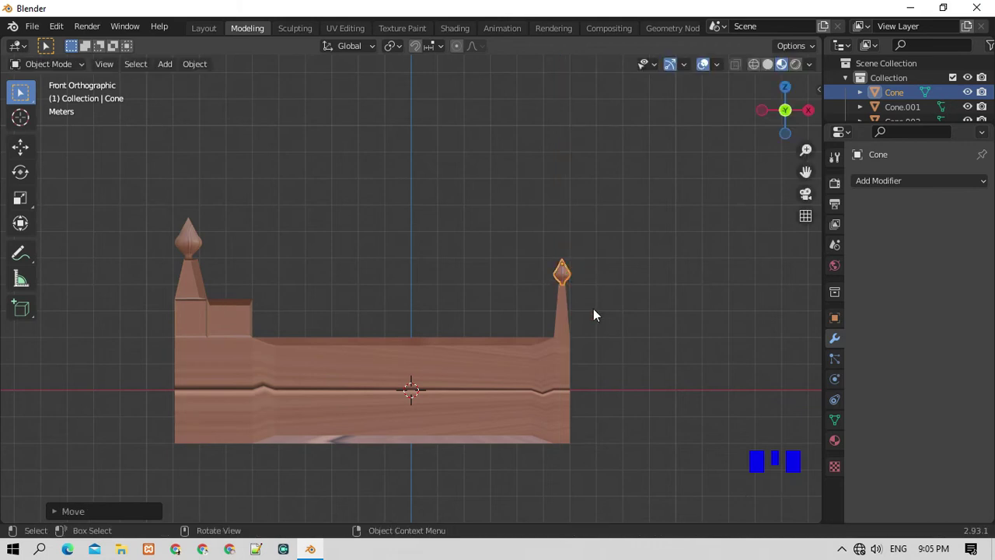
From the right view, raise a knob onto the panel's left top corner and duplicate it toward the right corner.
{"action": "key", "text": "KP_3"}
{"action": "left_click", "coordinate": [674, 317]}
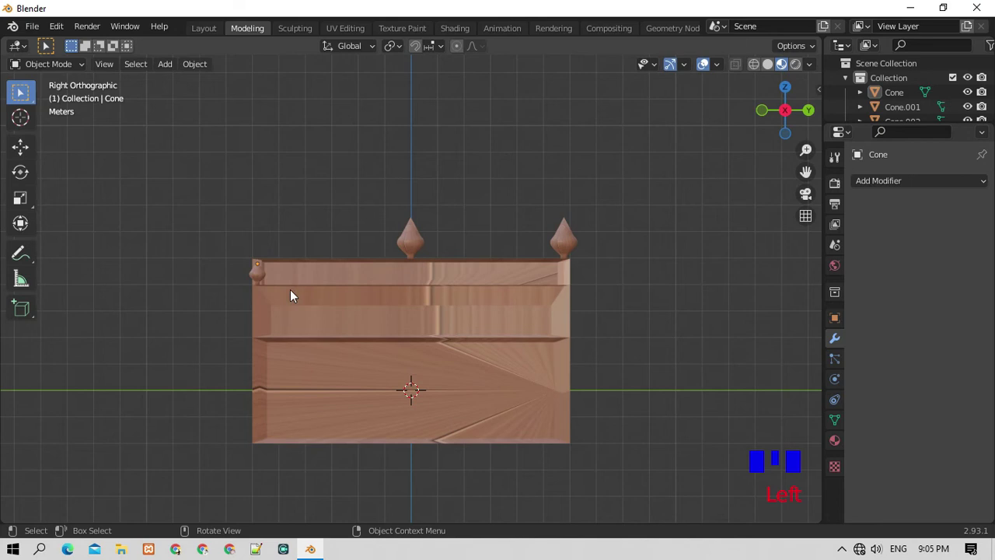
{"action": "left_click", "coordinate": [263, 280]}
{"action": "key", "text": "g"}
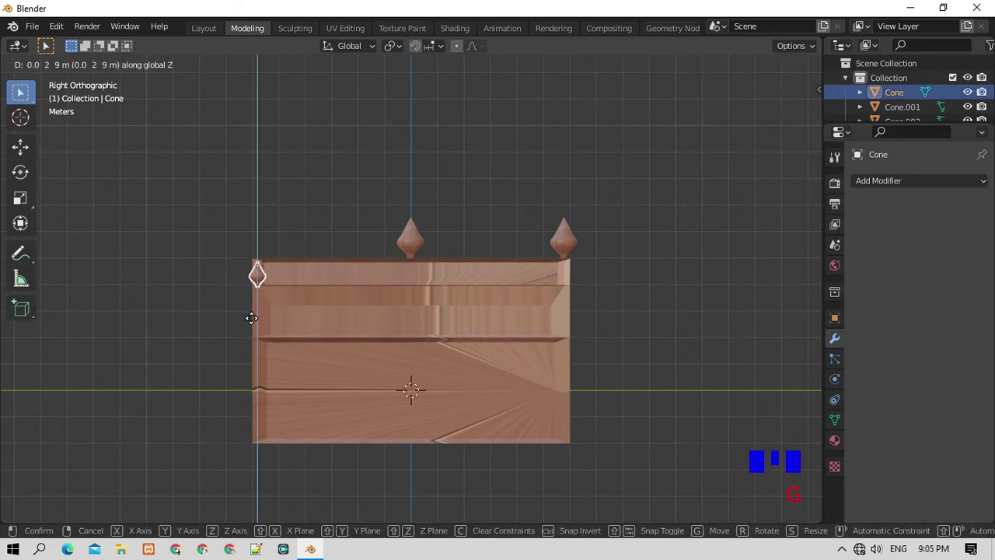
{"action": "key", "text": "shift+d"}
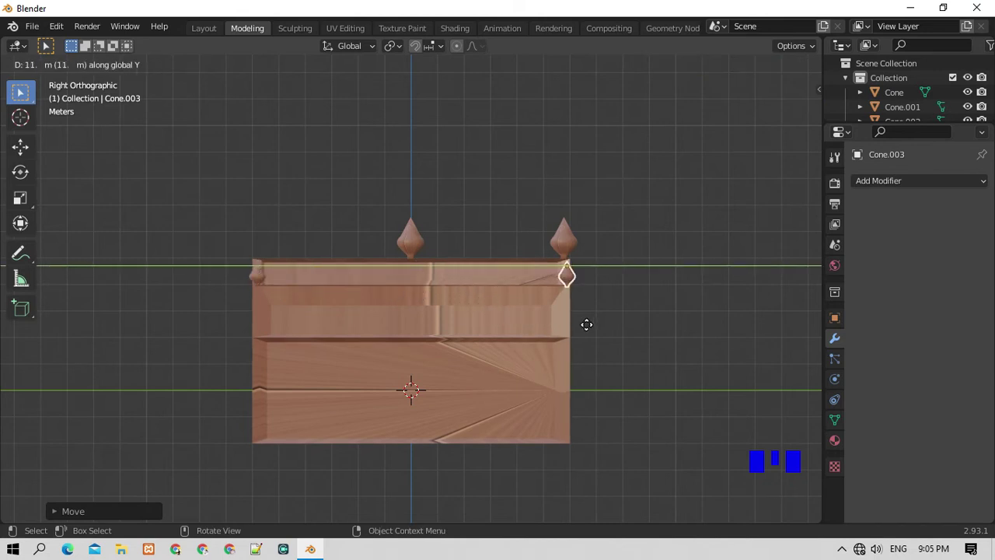
{"action": "left_click", "coordinate": [422, 246]}
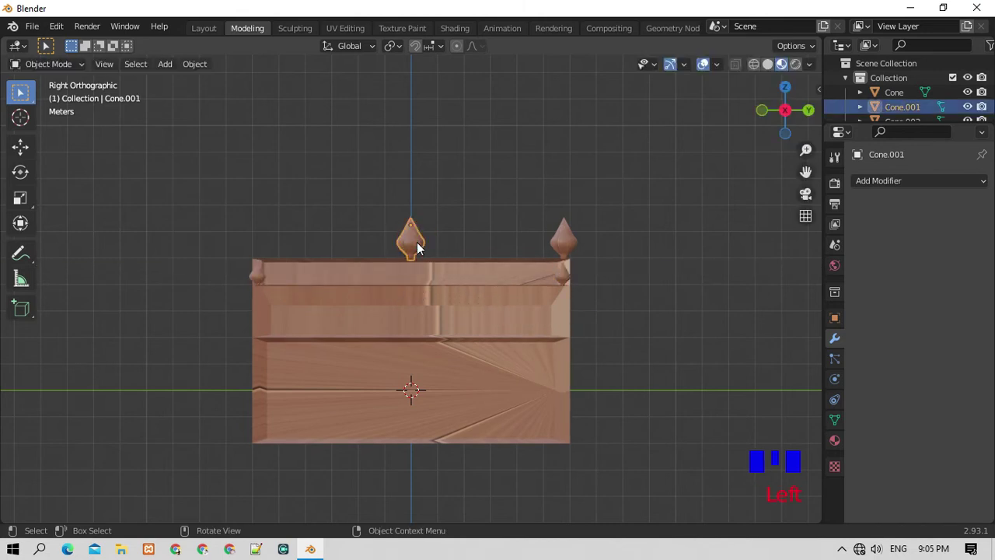
Duplicate the middle finial and place the copy above the panel's left corner.
{"action": "key", "text": "shift+d"}
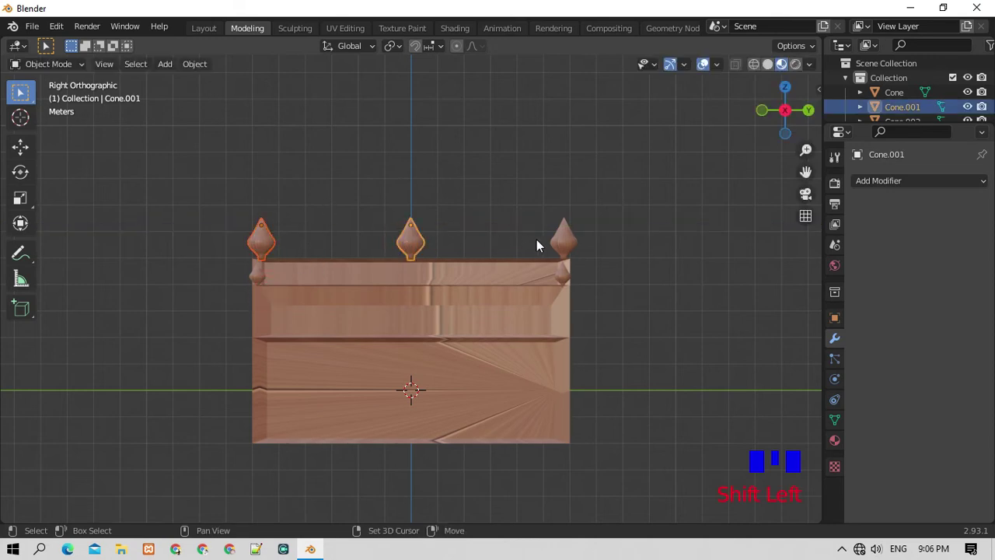
{"action": "left_click_drag", "start_coordinate": [569, 242], "coordinate": [591, 288]}
{"action": "key", "text": "s"}
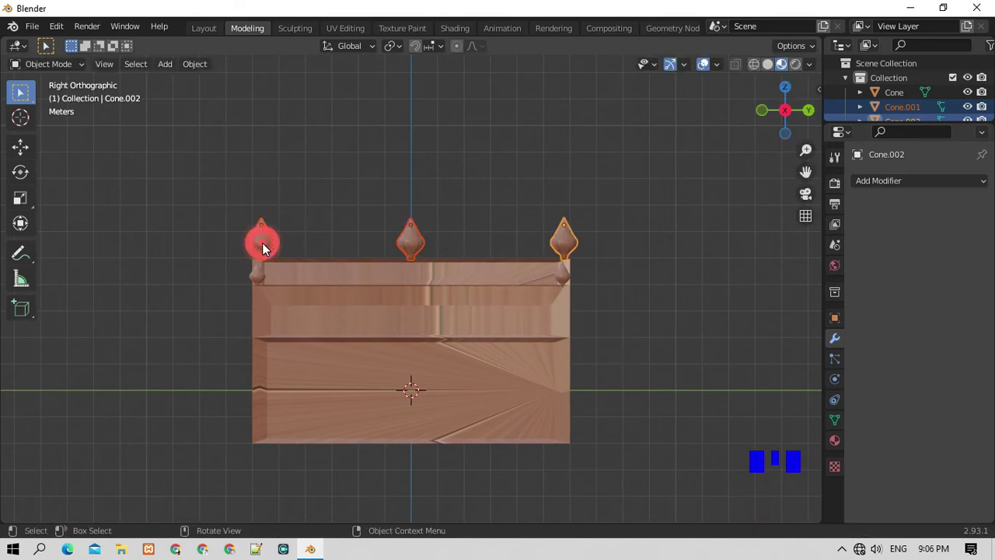
Scale down the left and middle finials.
{"action": "left_click", "coordinate": [268, 248]}
{"action": "key", "text": "s"}
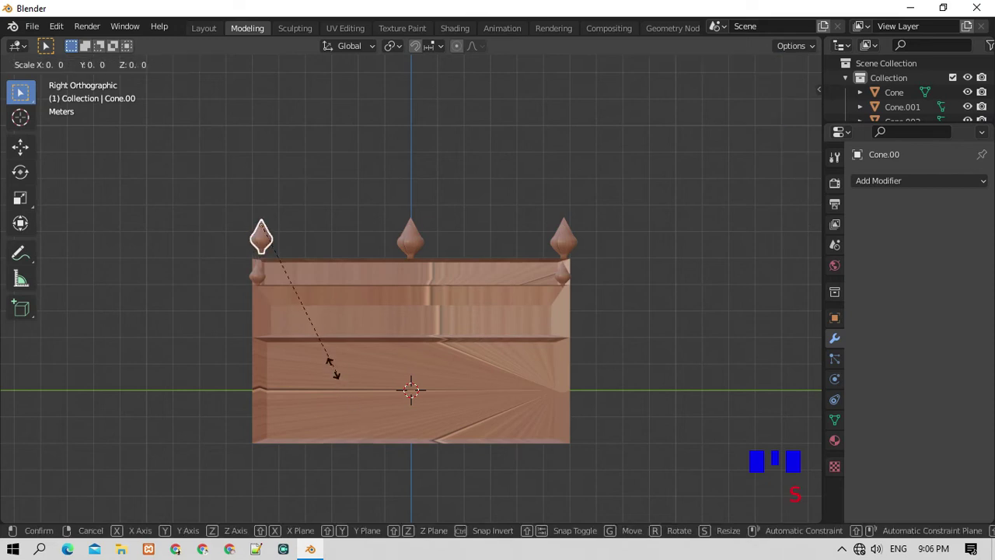
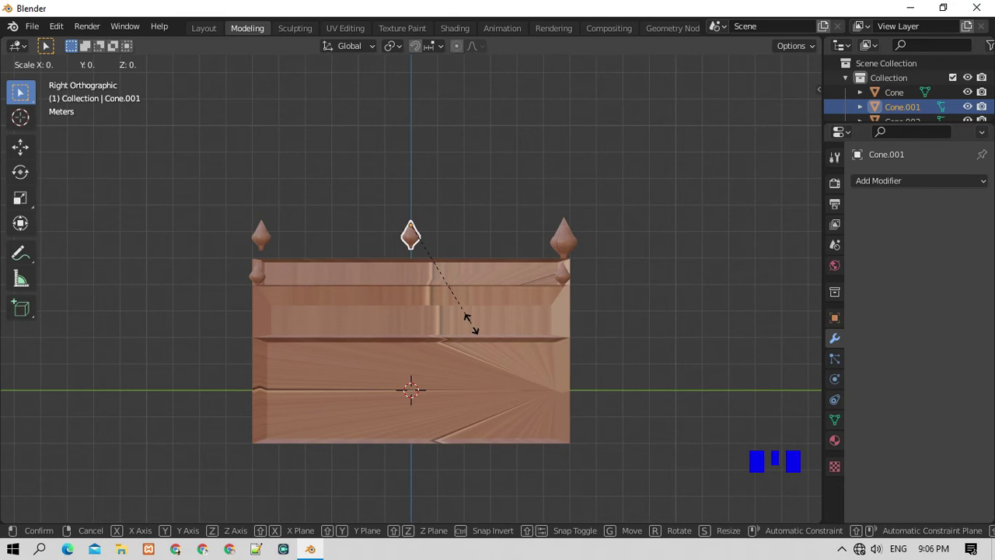
{"action": "left_click", "coordinate": [607, 300]}
{"action": "key", "text": "s"}
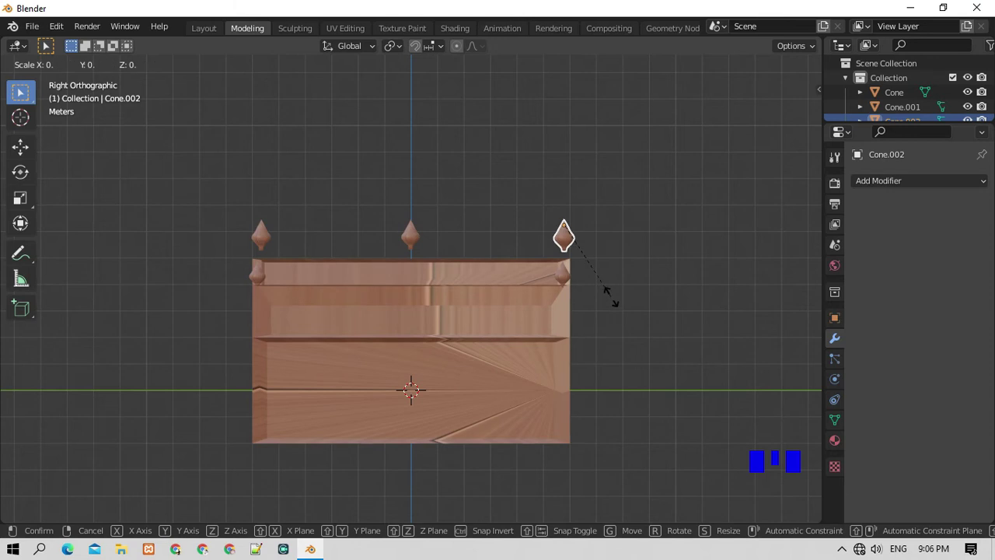
Lower the right and middle finials onto the panel's top edge.
{"action": "key", "text": "g"}
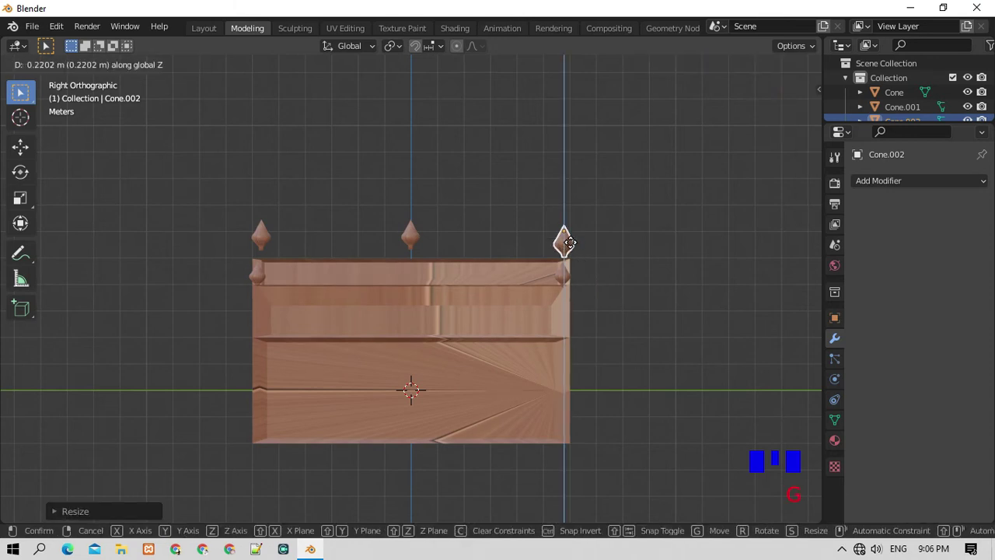
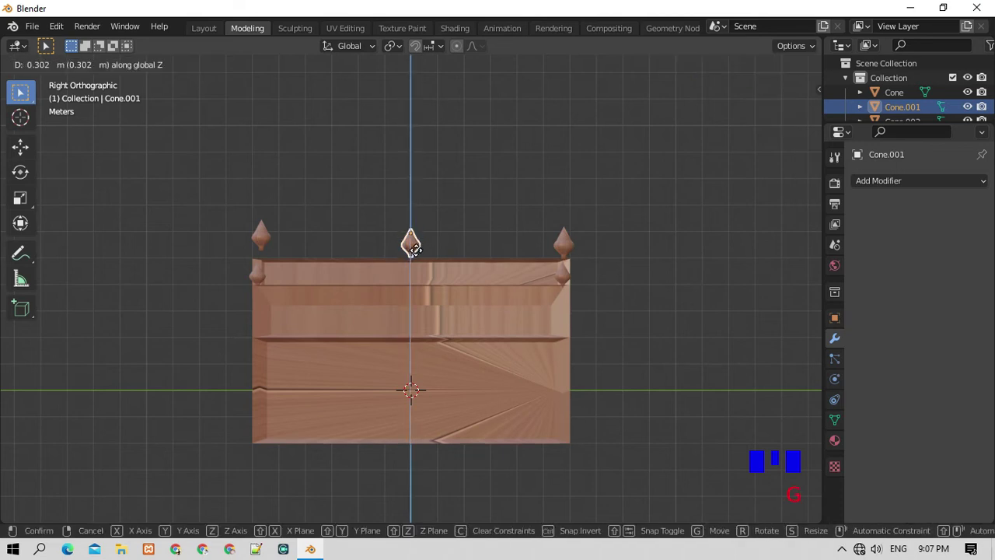
{"action": "left_click", "coordinate": [262, 241]}
{"action": "key", "text": "g"}
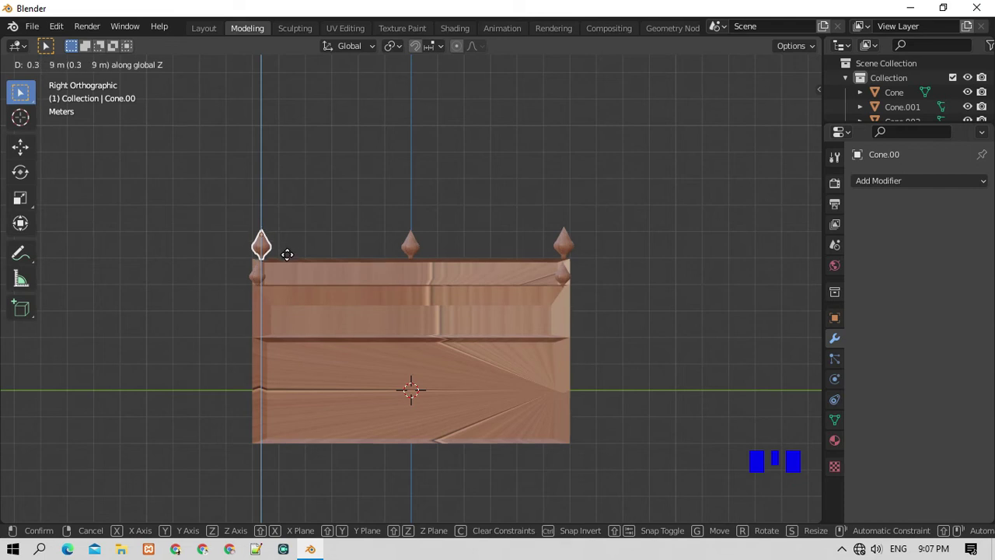
Lower the left finial onto the panel and join the finials into the single bed object.
{"action": "left_click_drag", "start_coordinate": [325, 240], "coordinate": [642, 323]}
{"action": "left_click_drag", "start_coordinate": [639, 323], "coordinate": [628, 334]}
{"action": "scroll", "scroll_direction": "up", "scroll_amount": 3}
{"action": "scroll", "scroll_direction": "down", "scroll_amount": 3}
{"action": "key", "text": "KP_8"}
{"action": "key", "text": "KP_6"}
{"action": "key", "text": "KP_6"}
{"action": "key", "text": "KP_6"}
{"action": "left_click_drag", "start_coordinate": [687, 332], "coordinate": [731, 332]}
{"action": "key", "text": "KP_6"}
{"action": "key", "text": "KP_6"}
{"action": "key", "text": "KP_6"}
{"action": "key", "text": "KP_6"}
{"action": "key", "text": "KP_6"}
{"action": "scroll", "scroll_direction": "down", "scroll_amount": 3}
{"action": "scroll", "scroll_direction": "up", "scroll_amount": 3}
{"action": "scroll", "scroll_direction": "down", "scroll_amount": 3}
{"action": "scroll", "scroll_direction": "up", "scroll_amount": 3}
Add a mesh plane beneath the bed and scale it up.
{"action": "key", "text": "KP_6"}
{"action": "scroll", "scroll_direction": "down", "scroll_amount": 3}
{"action": "scroll", "scroll_direction": "up", "scroll_amount": 3}
{"action": "scroll", "scroll_direction": "down", "scroll_amount": 3}
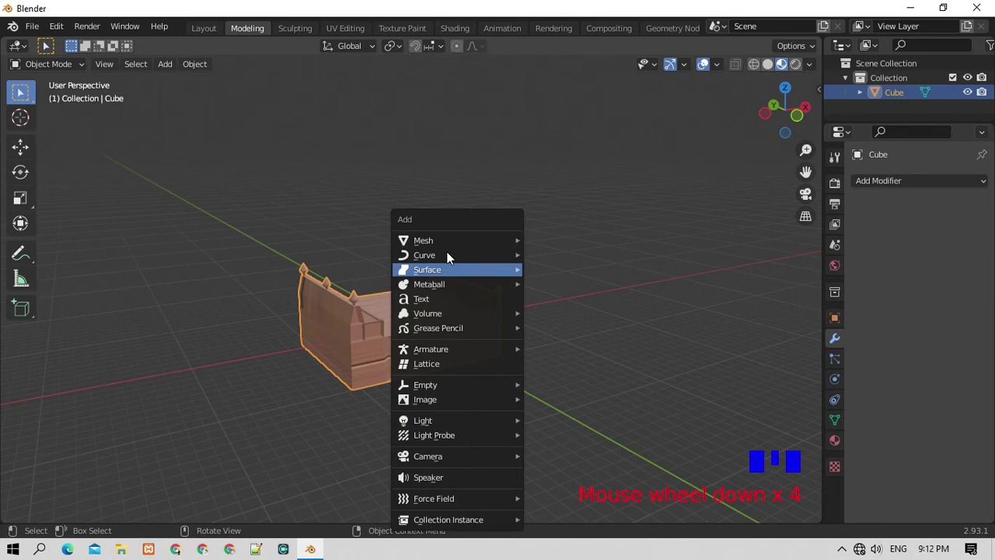
{"action": "key", "text": "shift+a"}
{"action": "key", "text": "s"}
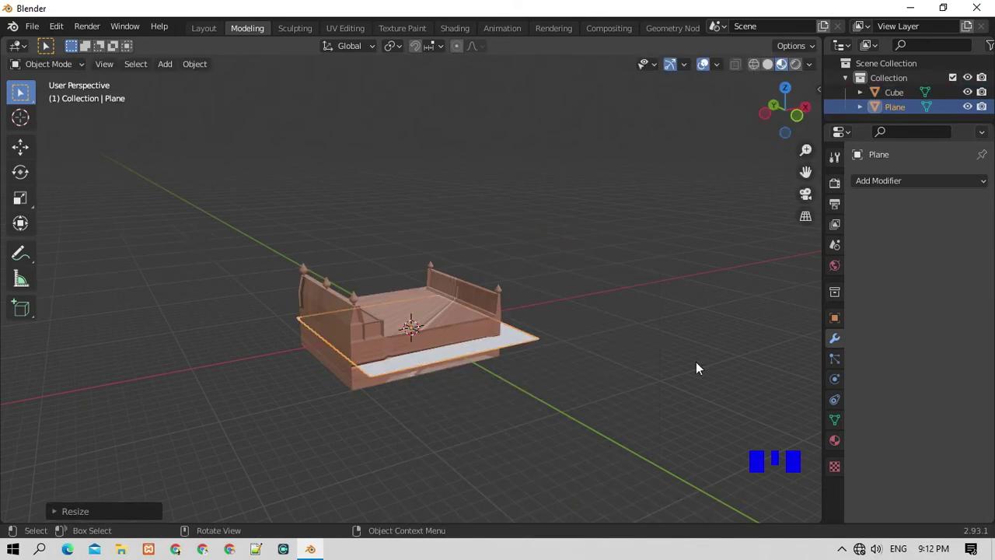
Enlarge the floor plane, lower it beneath the bed, extrude it into a thin slab and return to Object Mode.
{"action": "key", "text": "s"}
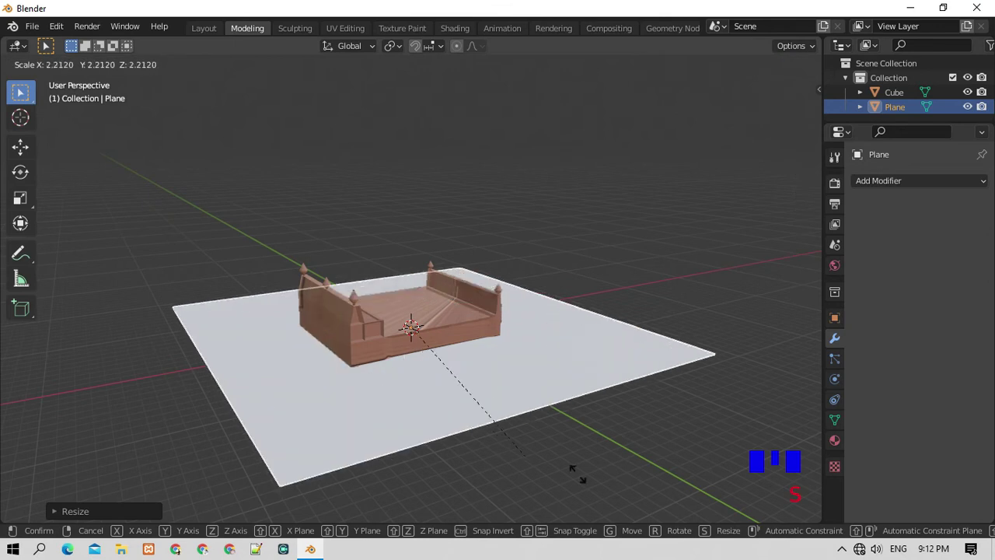
{"action": "key", "text": "KP_1"}
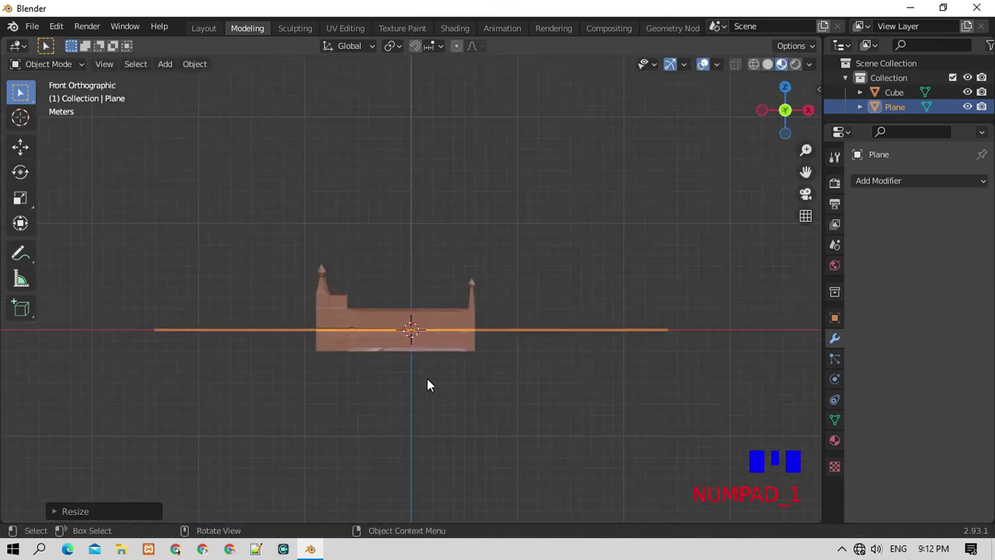
{"action": "key", "text": "g"}
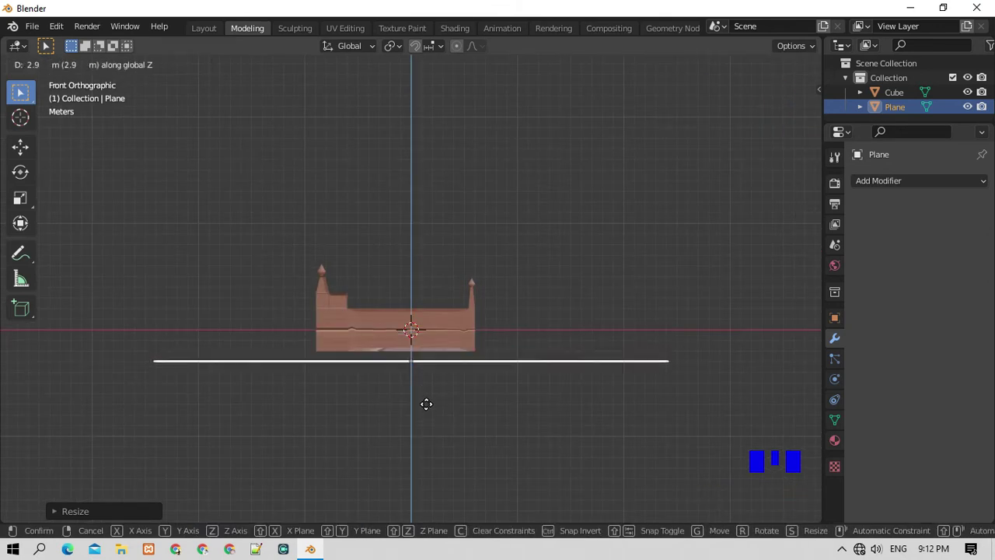
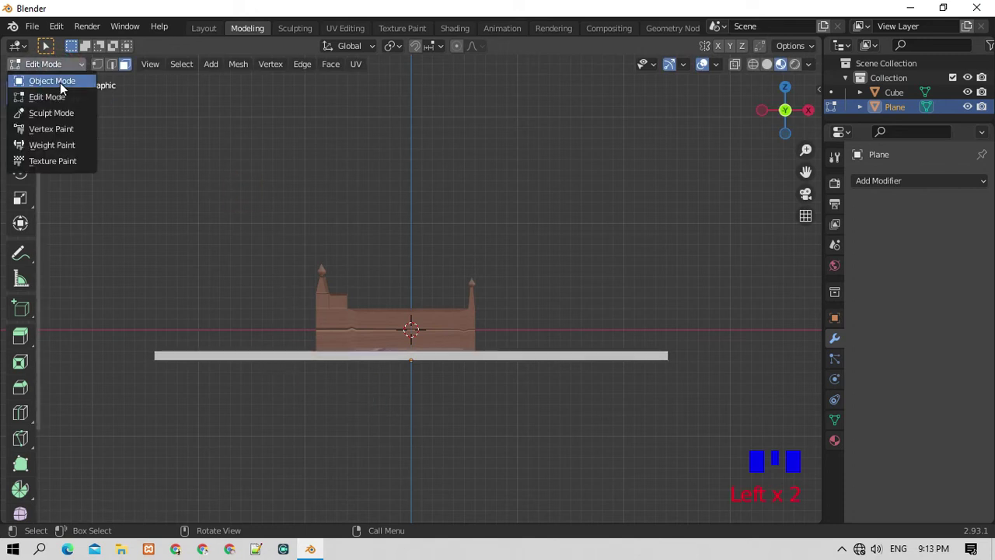
{"action": "left_click", "coordinate": [66, 88]}
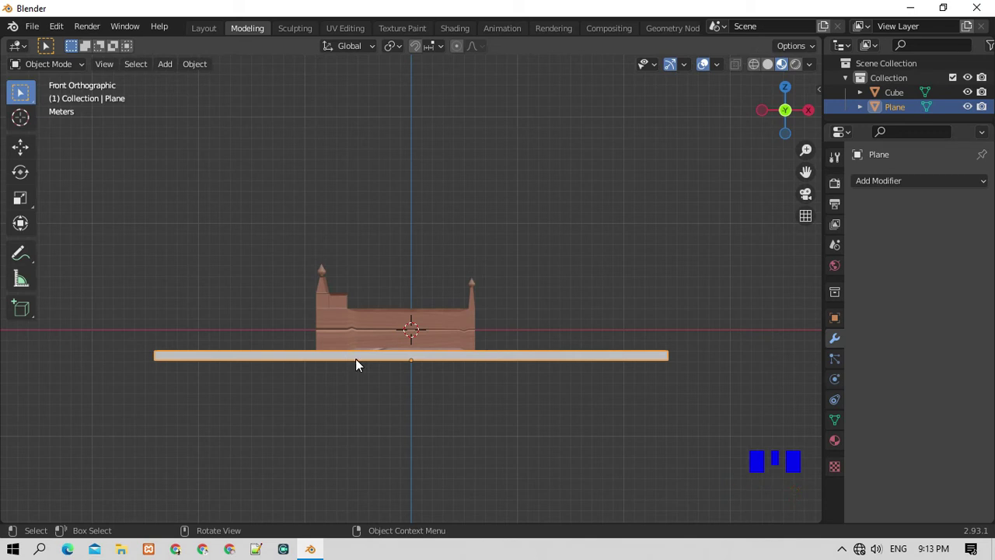
Hide the floor plane, select the bed and enter Edit Mode on its mesh.
{"action": "key", "text": "h"}
{"action": "left_click", "coordinate": [405, 322]}
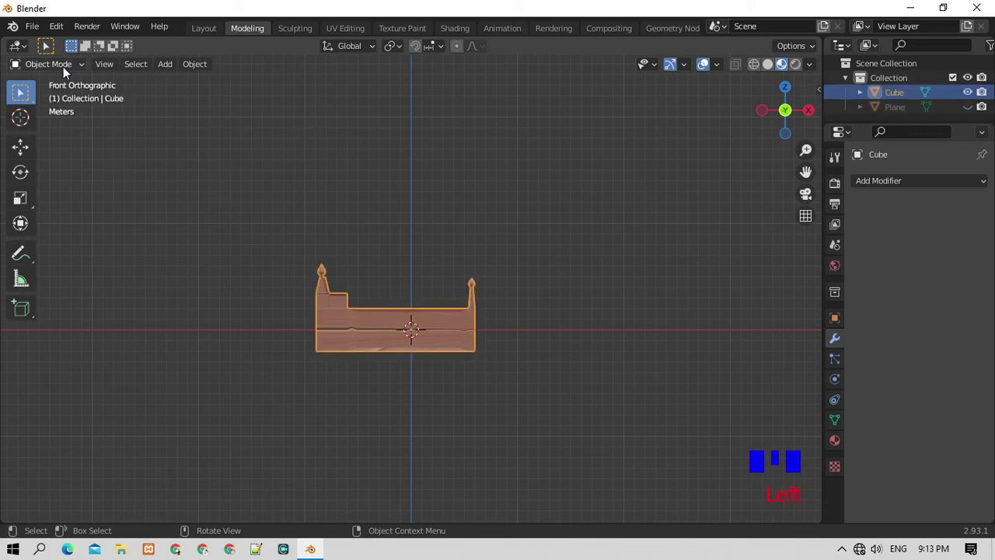
{"action": "left_click", "coordinate": [74, 106]}
{"action": "key", "text": "KP_2"}
{"action": "key", "text": "KP_2"}
{"action": "key", "text": "KP_2"}
{"action": "key", "text": "KP_2"}
{"action": "key", "text": "KP_2"}
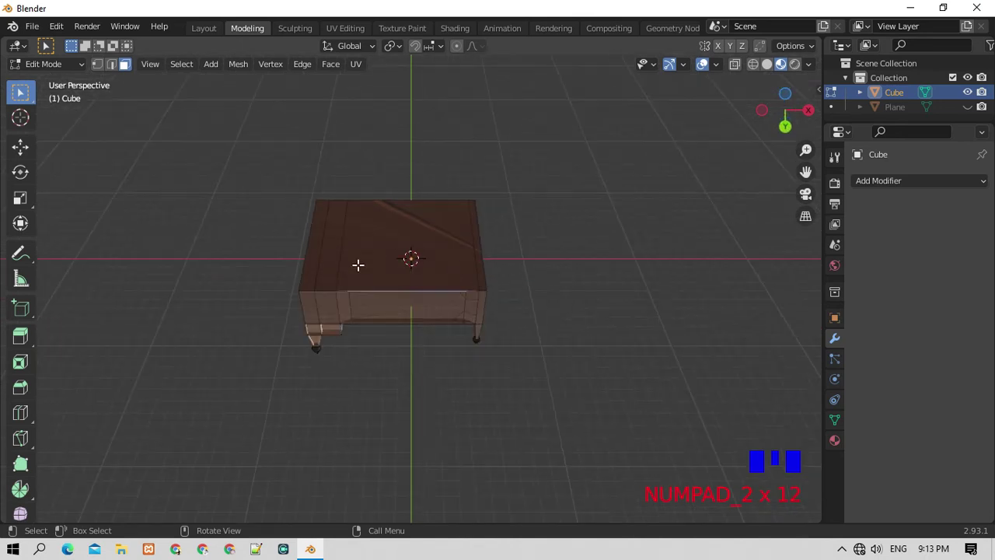
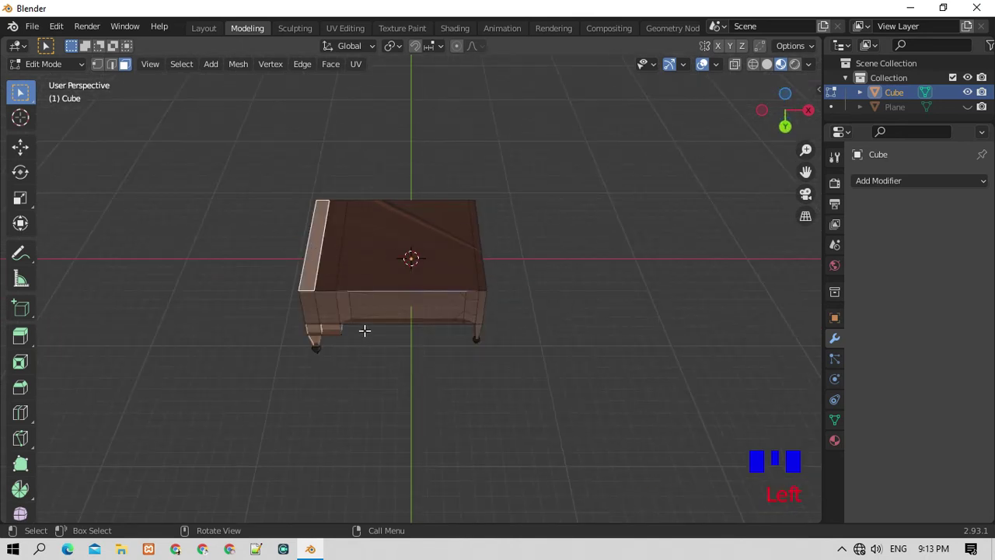
{"action": "key", "text": "KP_2"}
{"action": "key", "text": "KP_2"}
Extrude both end faces upward into thin boards, narrow each along X and adjust their height.
{"action": "key", "text": "e"}
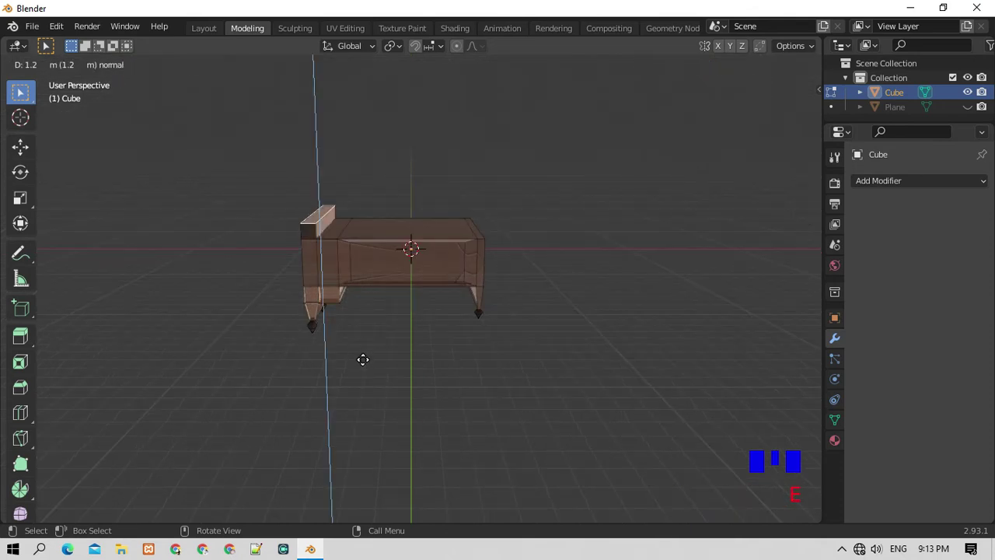
{"action": "key", "text": "s"}
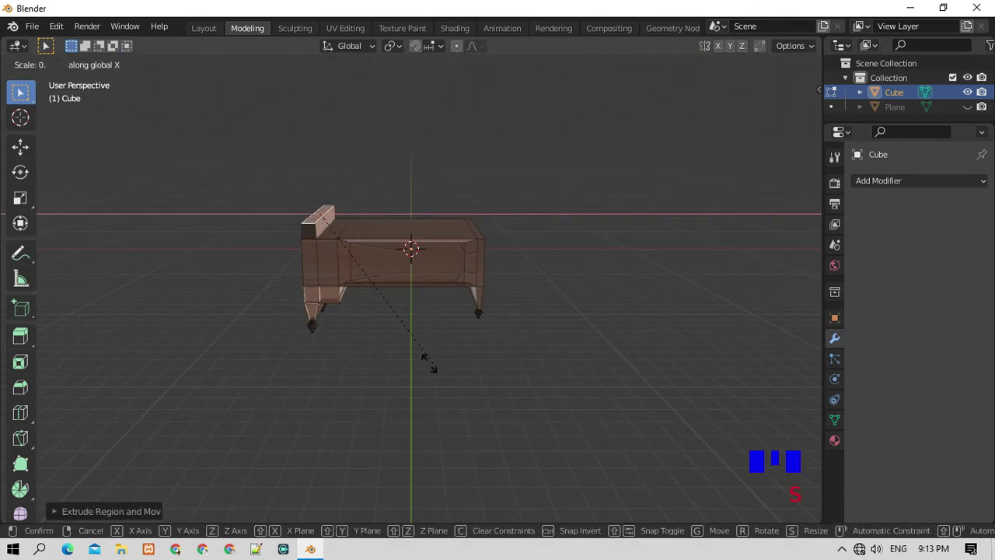
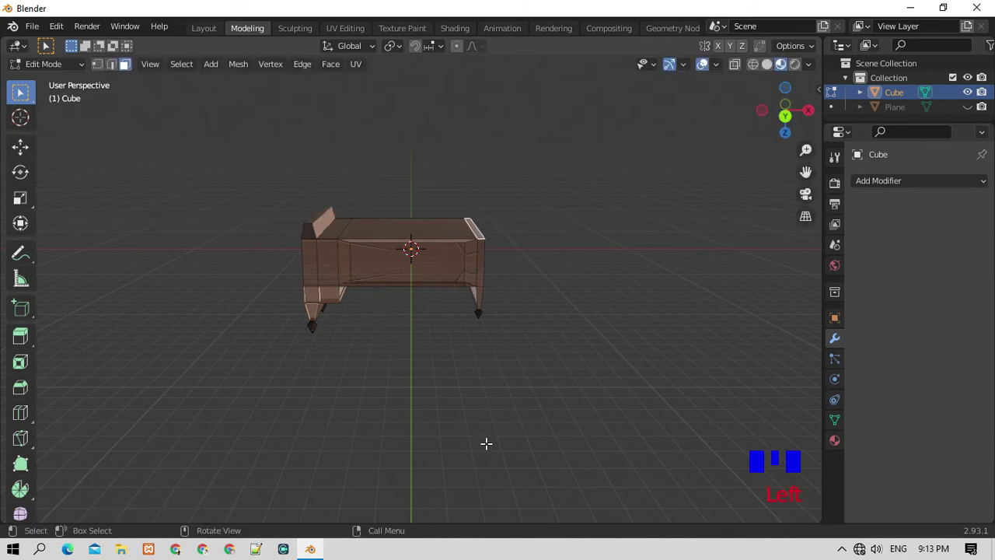
{"action": "key", "text": "e"}
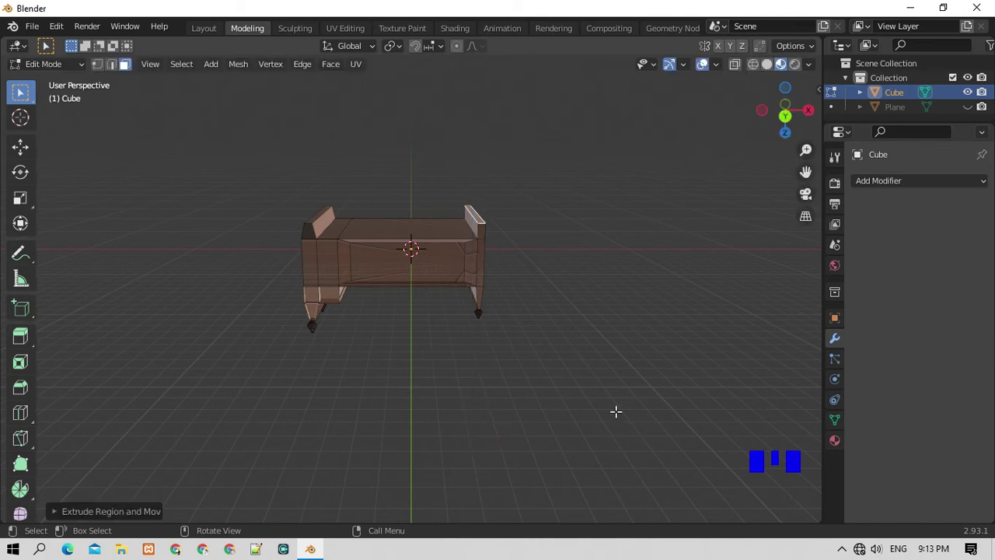
{"action": "key", "text": "s"}
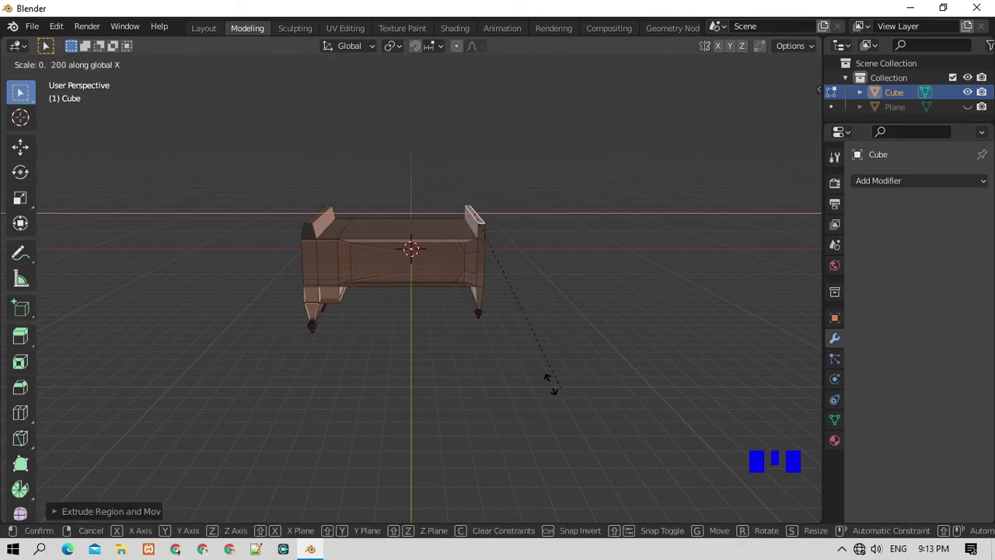
{"action": "key", "text": "KP_1"}
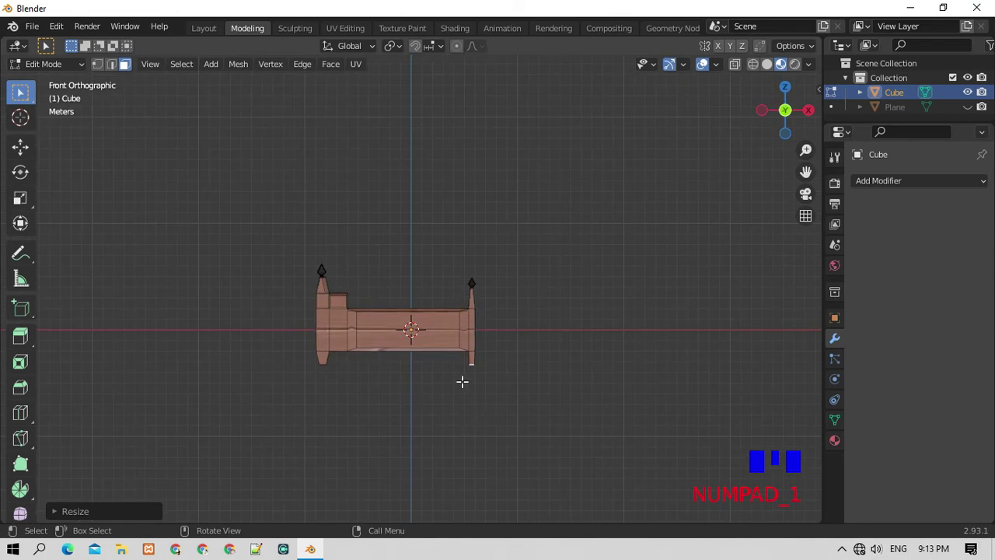
{"action": "key", "text": "g"}
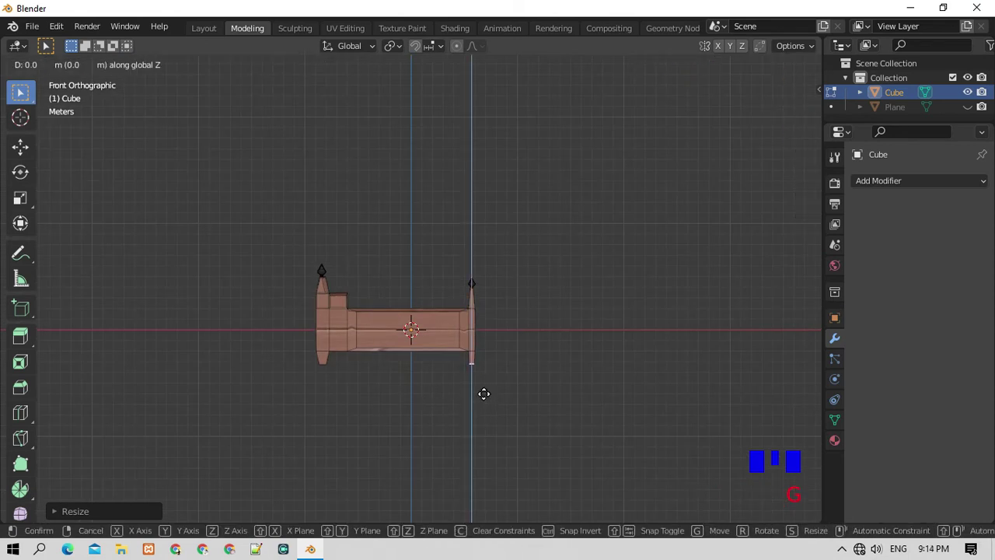
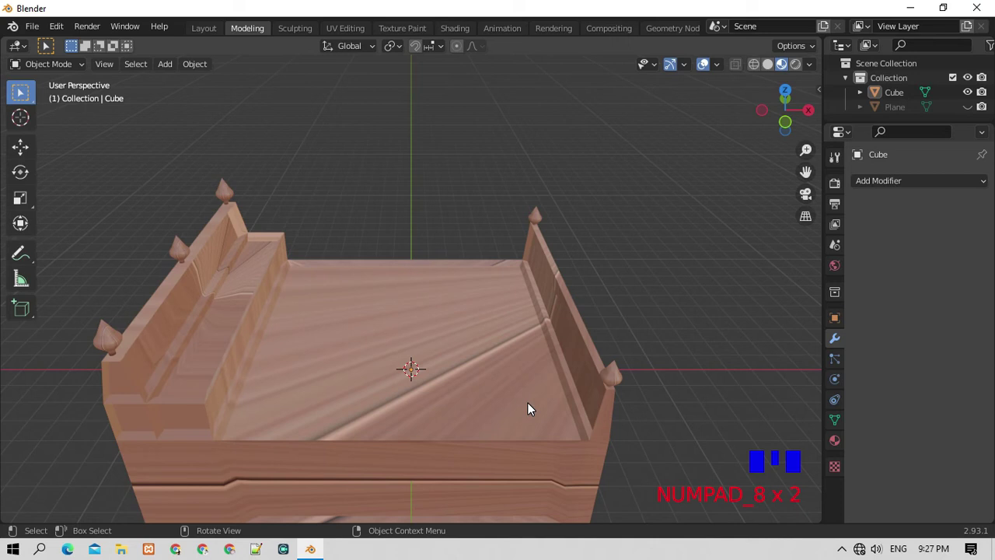
Unhide the floor plane with Alt+H so it is back in the scene.
{"action": "scroll", "scroll_direction": "down", "scroll_amount": 3}
{"action": "scroll", "scroll_direction": "up", "scroll_amount": 3}
{"action": "scroll", "scroll_direction": "down", "scroll_amount": 3}
{"action": "scroll", "scroll_direction": "up", "scroll_amount": 3}
{"action": "scroll", "scroll_direction": "down", "scroll_amount": 3}
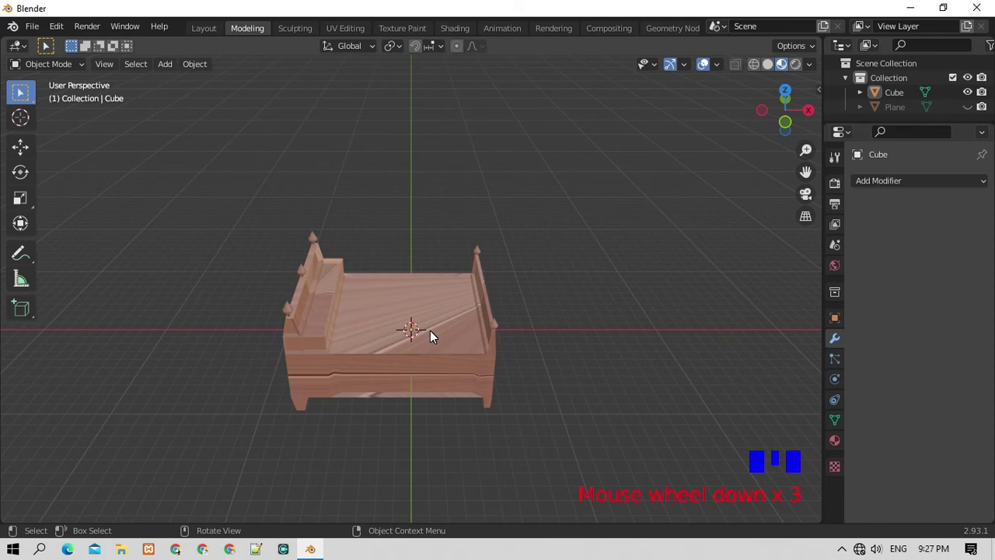
{"action": "key", "text": "alt+h"}
{"action": "scroll", "scroll_direction": "down", "scroll_amount": 3}
{"action": "key", "text": "KP_2"}
{"action": "key", "text": "KP_2"}
{"action": "key", "text": "KP_2"}
{"action": "key", "text": "KP_8"}
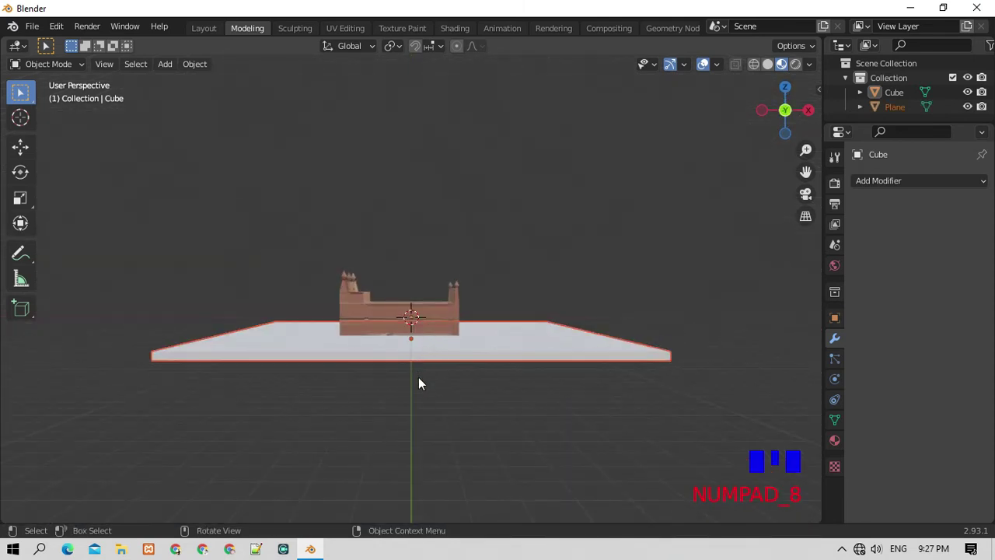
From the front view, raise the floor plane about 0.9 m so the bed rests directly on it.
{"action": "key", "text": "KP_1"}
{"action": "key", "text": "g"}
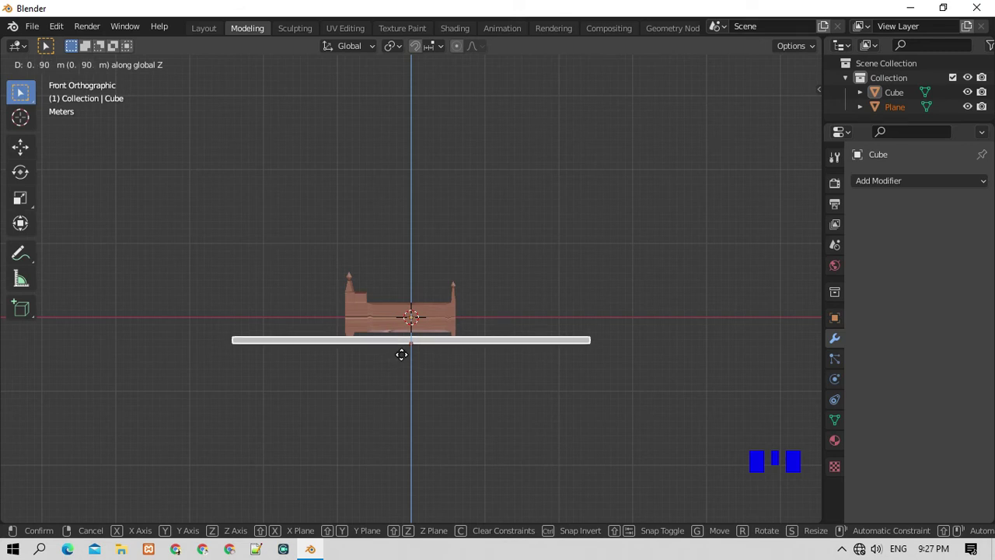
{"action": "scroll", "scroll_direction": "up", "scroll_amount": 3}
{"action": "key", "text": "KP_8"}
{"action": "left_click", "coordinate": [447, 444]}
{"action": "left_click", "coordinate": [453, 443]}
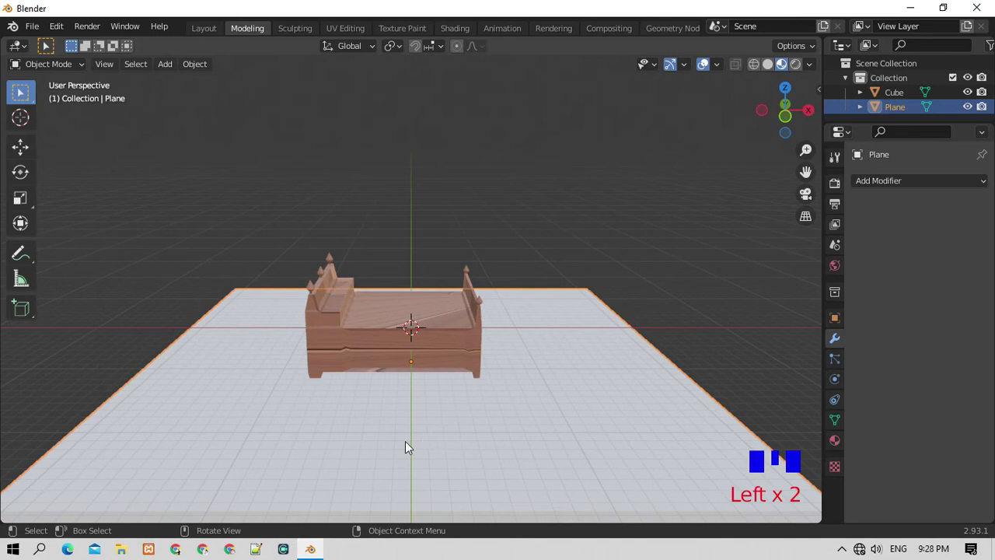
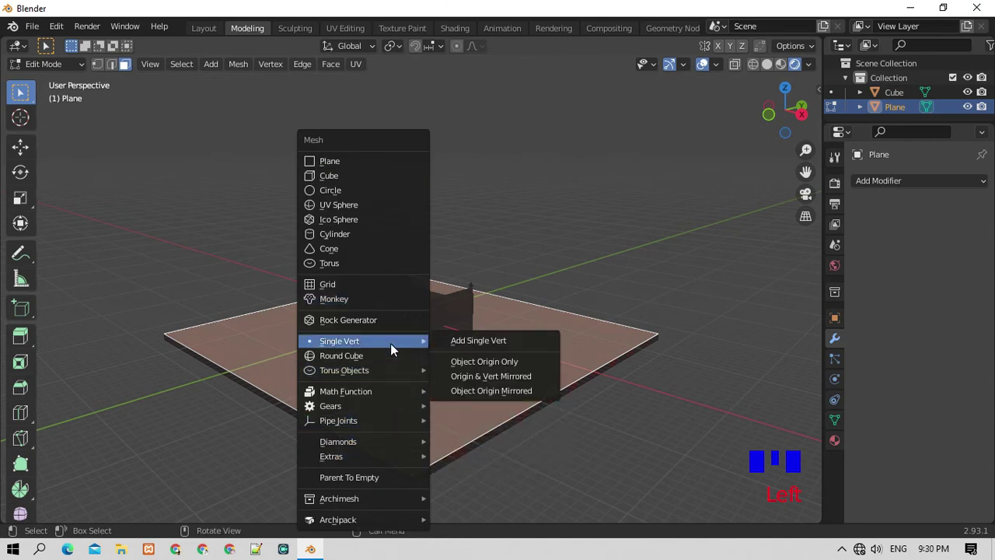
Give the floor plane a new material with a red Brick Texture on Base Color and preview it.
{"action": "left_click_drag", "start_coordinate": [62, 68], "coordinate": [64, 88]}
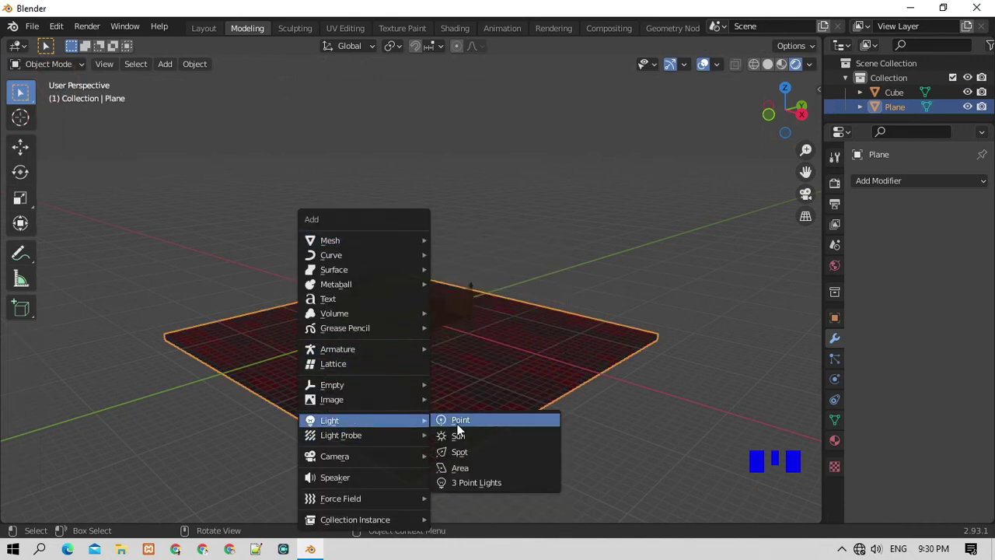
Move the sun lamp high above the bed so it throws long shadows over the brick floor.
{"action": "key", "text": "g"}
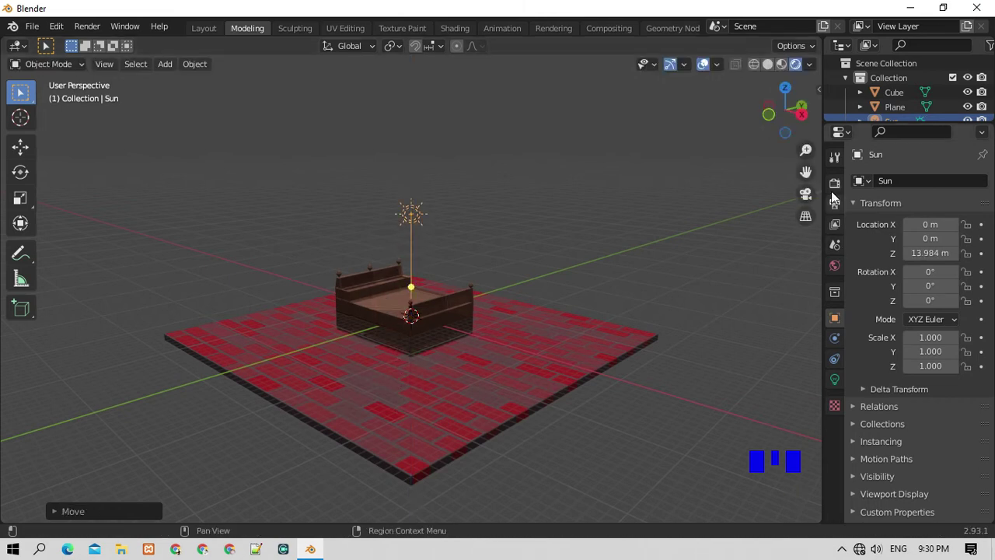
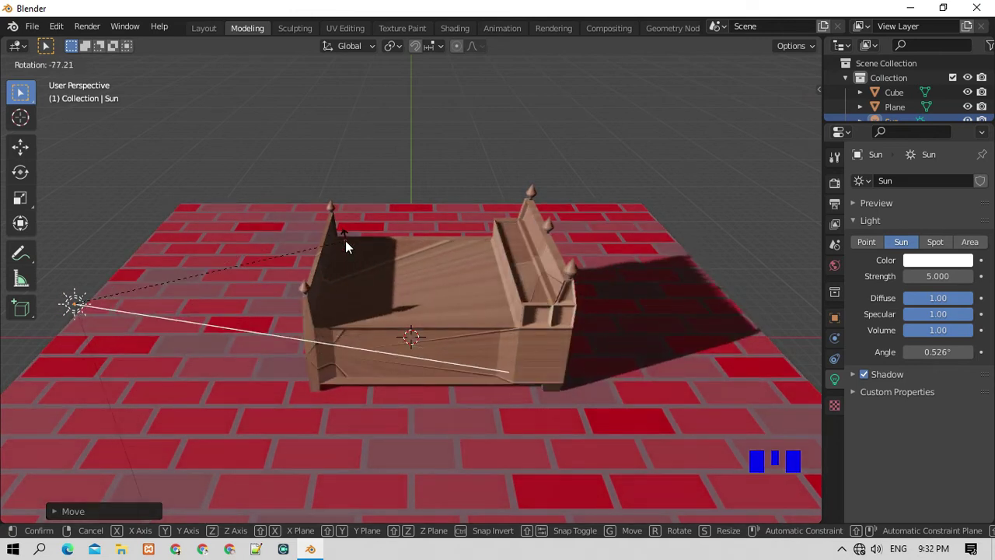
{"action": "scroll", "scroll_direction": "up", "scroll_amount": 3}
{"action": "scroll", "scroll_direction": "down", "scroll_amount": 3}
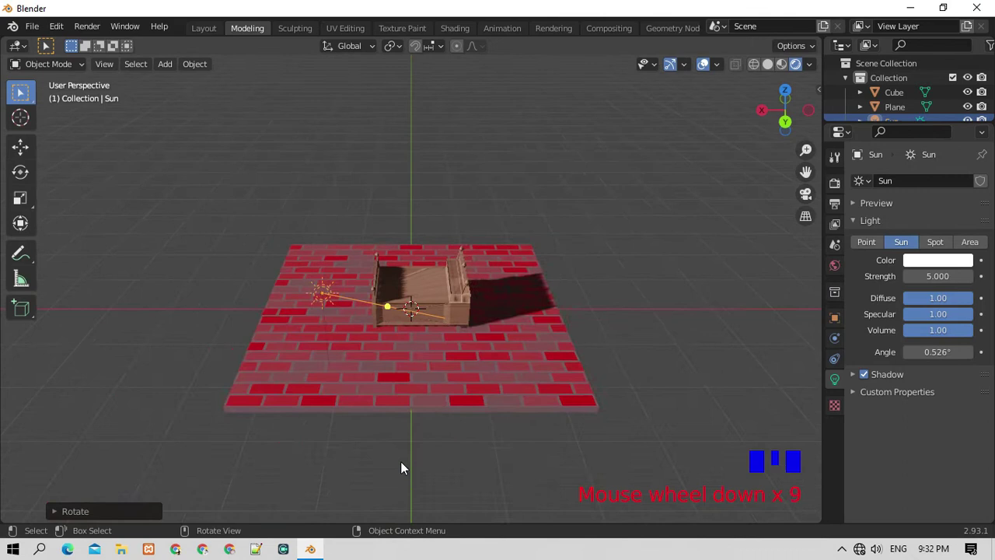
{"action": "scroll", "scroll_direction": "up", "scroll_amount": 3}
{"action": "scroll", "scroll_direction": "down", "scroll_amount": 3}
{"action": "scroll", "scroll_direction": "up", "scroll_amount": 3}
Scale the newly added plane up to wall size.
{"action": "scroll", "scroll_direction": "down", "scroll_amount": 3}
{"action": "scroll", "scroll_direction": "down", "scroll_amount": 3}
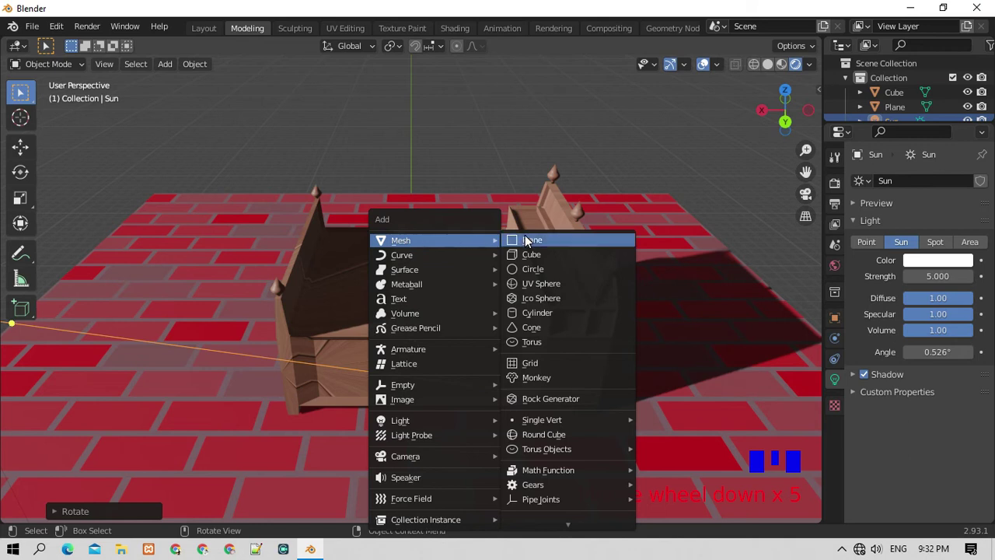
{"action": "scroll", "scroll_direction": "down", "scroll_amount": 3}
{"action": "scroll", "scroll_direction": "up", "scroll_amount": 3}
{"action": "key", "text": "s"}
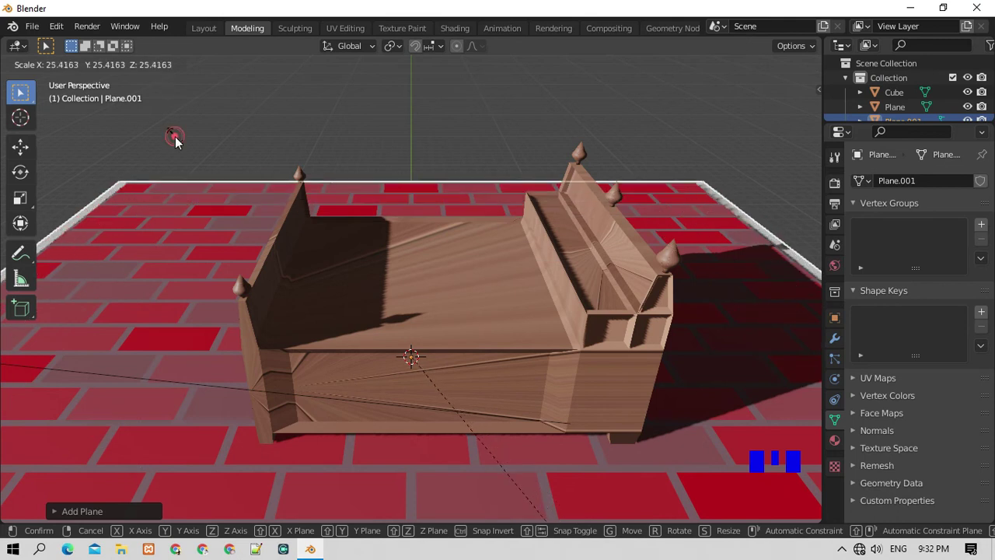
{"action": "scroll", "scroll_direction": "down", "scroll_amount": 3}
Rotate the plane 90° upright and place it at the floor's back edge as a wall.
{"action": "key", "text": "r"}
{"action": "key", "text": "g"}
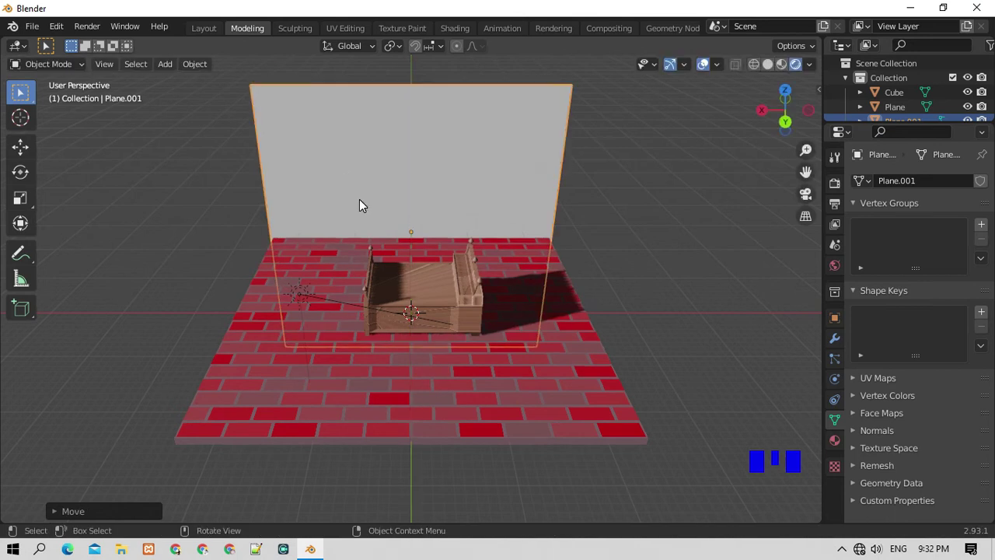
{"action": "key", "text": "g"}
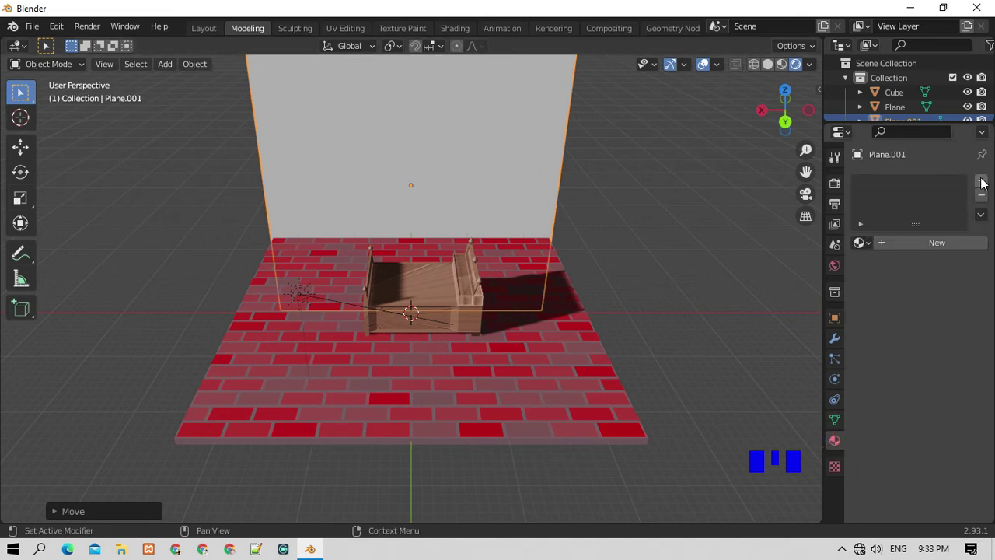
Give the back wall a new material with a pink base colour.
{"action": "left_click_drag", "start_coordinate": [943, 249], "coordinate": [950, 401]}
{"action": "left_click", "coordinate": [939, 329]}
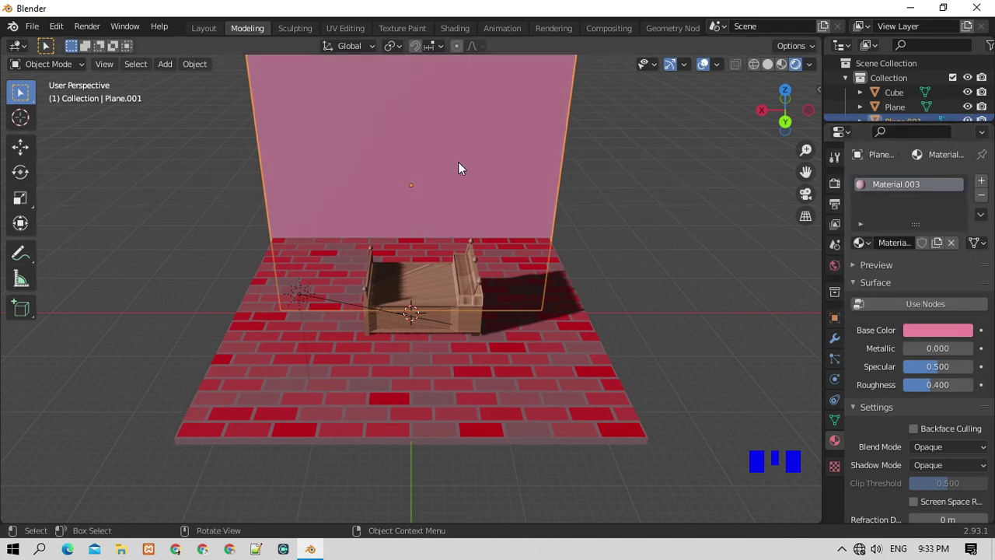
{"action": "left_click", "coordinate": [467, 203]}
Resize the wall and set it down along the rear edge of the brick floor.
{"action": "key", "text": "g"}
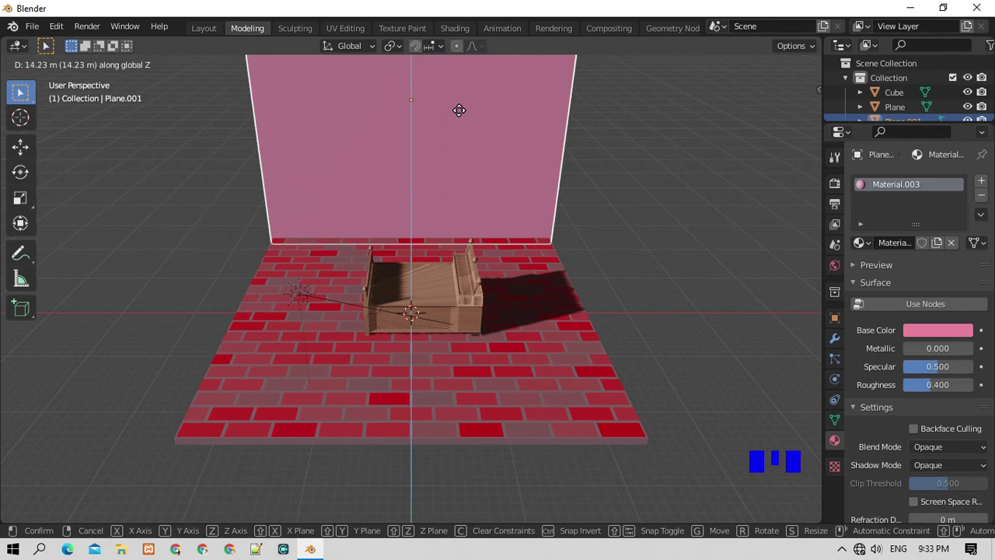
{"action": "scroll", "scroll_direction": "down", "scroll_amount": 3}
{"action": "key", "text": "s"}
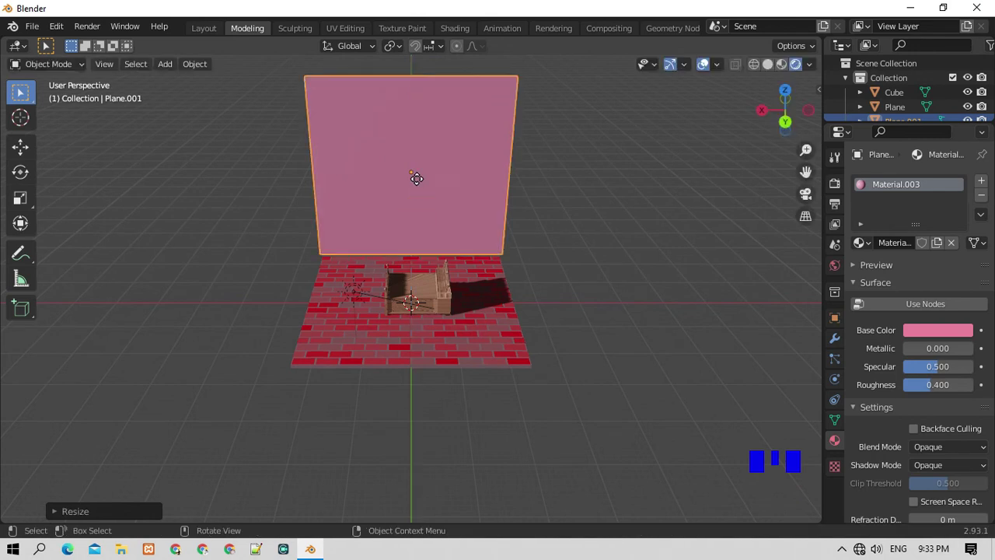
{"action": "key", "text": "g"}
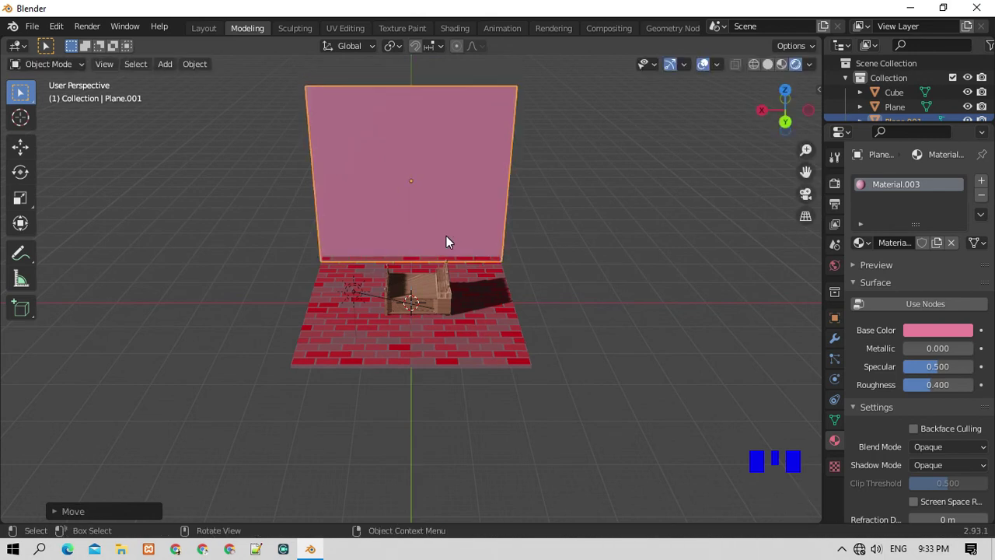
Duplicate the pink wall, turn the copy 90° and slide it to the floor's side edge.
{"action": "key", "text": "shift+d"}
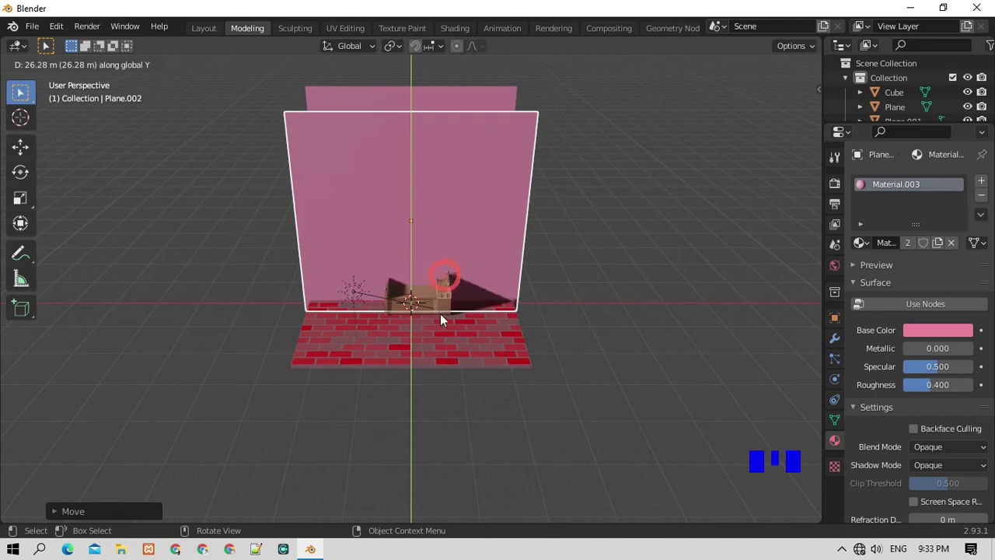
{"action": "key", "text": "r"}
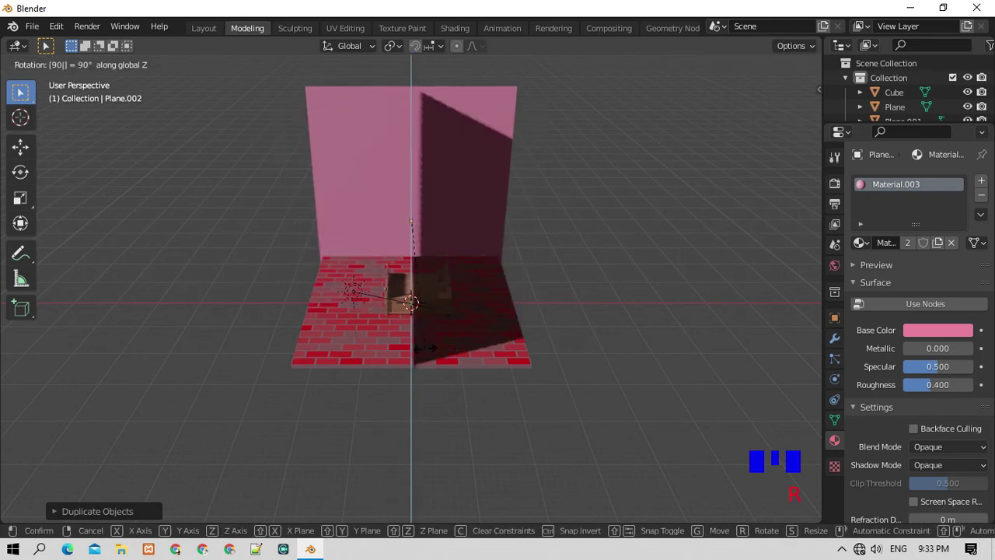
{"action": "key", "text": "g"}
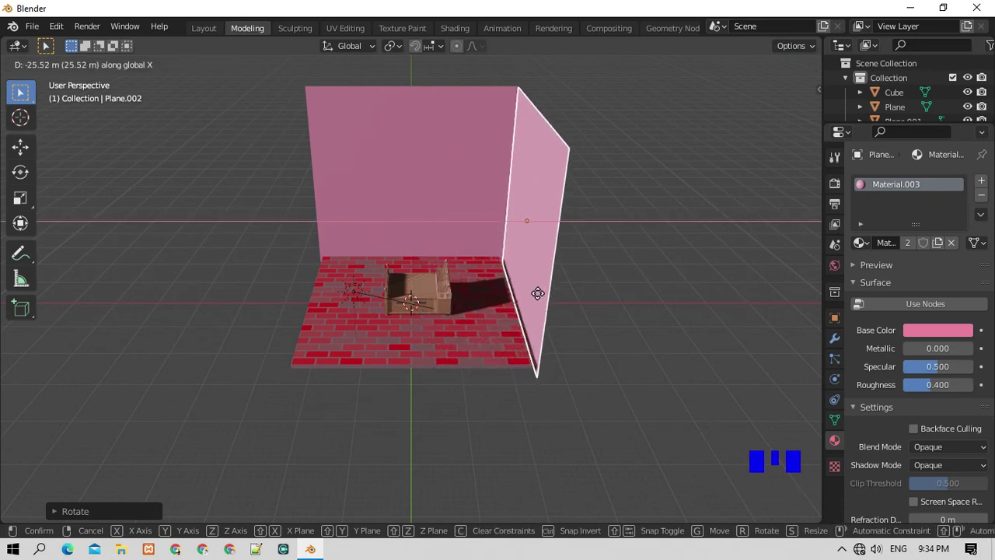
{"action": "key", "text": "KP_4"}
{"action": "key", "text": "KP_4"}
{"action": "key", "text": "KP_4"}
{"action": "key", "text": "KP_4"}
{"action": "key", "text": "KP_4"}
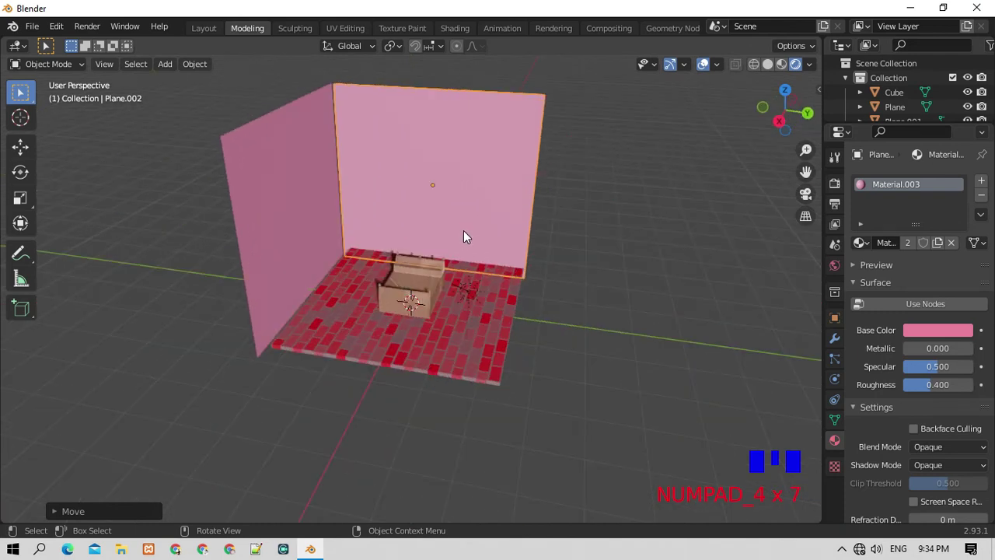
{"action": "key", "text": "g"}
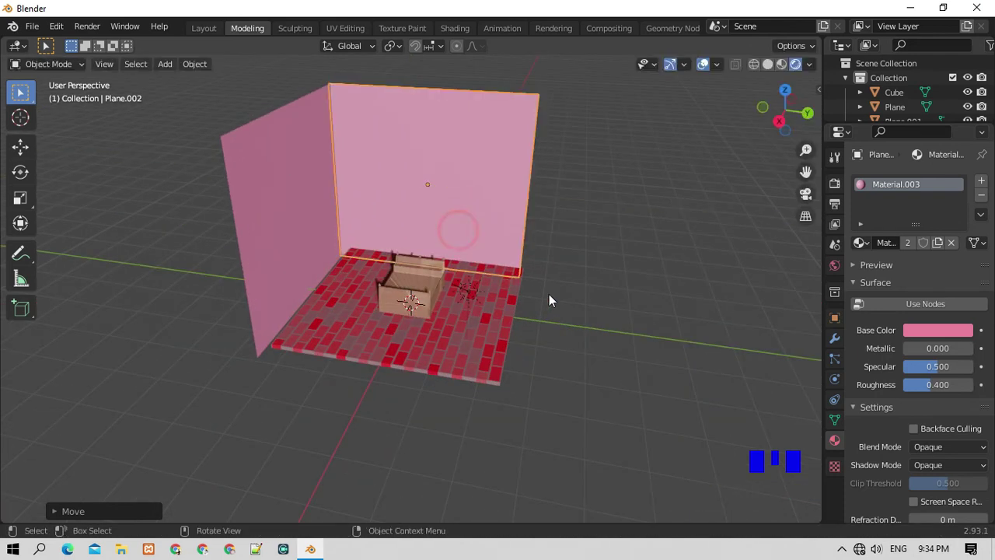
Select the brick floor plane and orbit around the corner room to check the walls.
{"action": "scroll", "scroll_direction": "up", "scroll_amount": 3}
{"action": "scroll", "scroll_direction": "up", "scroll_amount": 3}
{"action": "scroll", "scroll_direction": "down", "scroll_amount": 3}
{"action": "left_click", "coordinate": [655, 313]}
{"action": "scroll", "scroll_direction": "up", "scroll_amount": 3}
{"action": "left_click_drag", "start_coordinate": [432, 336], "coordinate": [481, 344]}
{"action": "scroll", "scroll_direction": "down", "scroll_amount": 3}
{"action": "left_click_drag", "start_coordinate": [408, 296], "coordinate": [415, 327]}
{"action": "scroll", "scroll_direction": "up", "scroll_amount": 3}
{"action": "scroll", "scroll_direction": "down", "scroll_amount": 3}
{"action": "scroll", "scroll_direction": "up", "scroll_amount": 3}
{"action": "scroll", "scroll_direction": "down", "scroll_amount": 3}
{"action": "scroll", "scroll_direction": "up", "scroll_amount": 3}
{"action": "scroll", "scroll_direction": "down", "scroll_amount": 3}
{"action": "key", "text": "KP_6"}
{"action": "key", "text": "KP_6"}
{"action": "key", "text": "KP_6"}
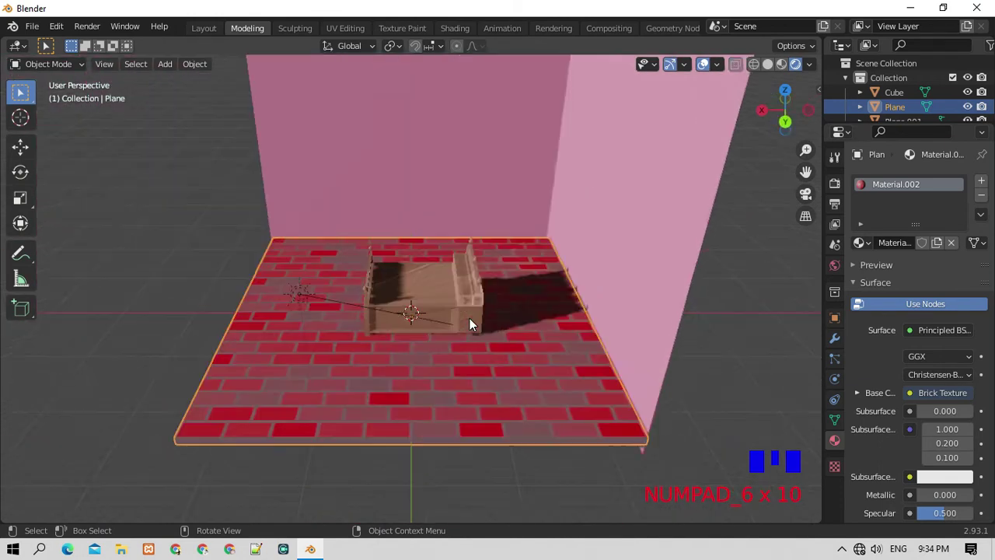
{"action": "key", "text": "KP_4"}
{"action": "key", "text": "KP_4"}
{"action": "scroll", "scroll_direction": "up", "scroll_amount": 3}
{"action": "scroll", "scroll_direction": "down", "scroll_amount": 3}
{"action": "scroll", "scroll_direction": "up", "scroll_amount": 3}
{"action": "scroll", "scroll_direction": "down", "scroll_amount": 3}
{"action": "scroll", "scroll_direction": "down", "scroll_amount": 3}
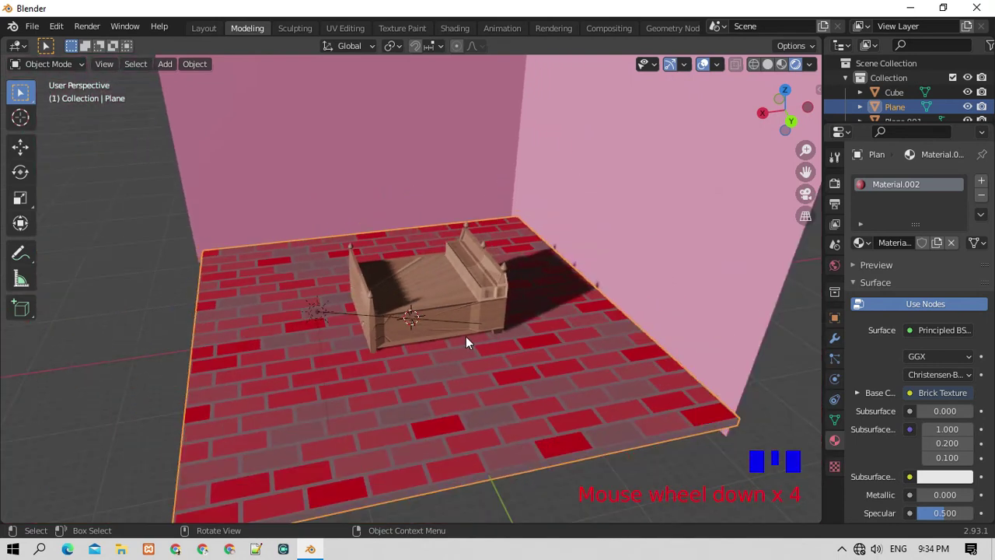
{"action": "scroll", "scroll_direction": "up", "scroll_amount": 3}
{"action": "scroll", "scroll_direction": "down", "scroll_amount": 3}
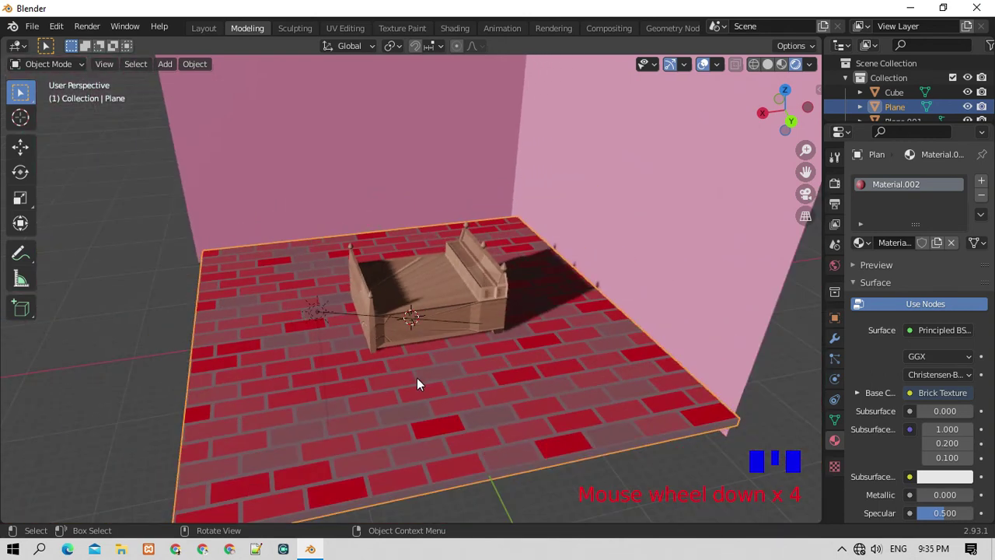
Add a camera to the scene and lift it above the floor.
{"action": "key", "text": "KP_2"}
{"action": "scroll", "scroll_direction": "up", "scroll_amount": 3}
{"action": "scroll", "scroll_direction": "down", "scroll_amount": 3}
{"action": "key", "text": "shift+a"}
{"action": "key", "text": "g"}
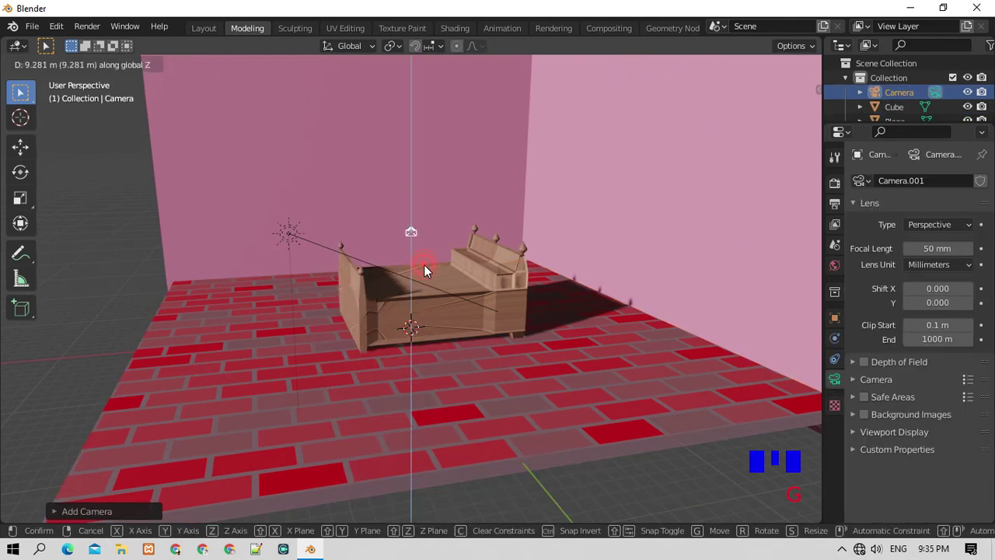
{"action": "key", "text": "KP_1"}
{"action": "key", "text": "KP_8"}
{"action": "key", "text": "ctrl+KP_1"}
{"action": "key", "text": "KP_0"}
Move the camera across the floor toward the bed, checking the shot through camera view.
{"action": "scroll", "scroll_direction": "down", "scroll_amount": 3}
{"action": "key", "text": "KP_7"}
{"action": "scroll", "scroll_direction": "down", "scroll_amount": 3}
{"action": "scroll", "scroll_direction": "up", "scroll_amount": 3}
{"action": "scroll", "scroll_direction": "up", "scroll_amount": 3}
{"action": "key", "text": "g"}
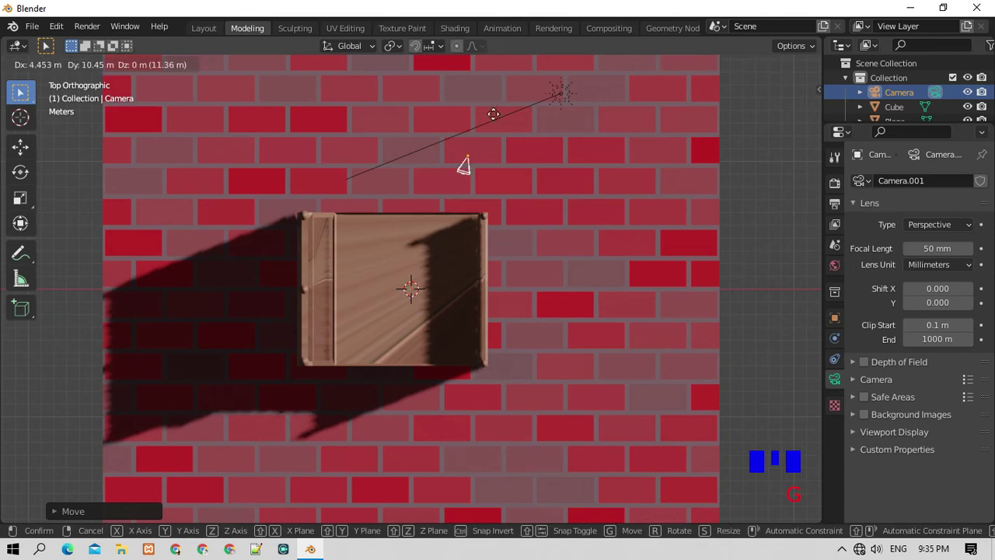
{"action": "key", "text": "KP_0"}
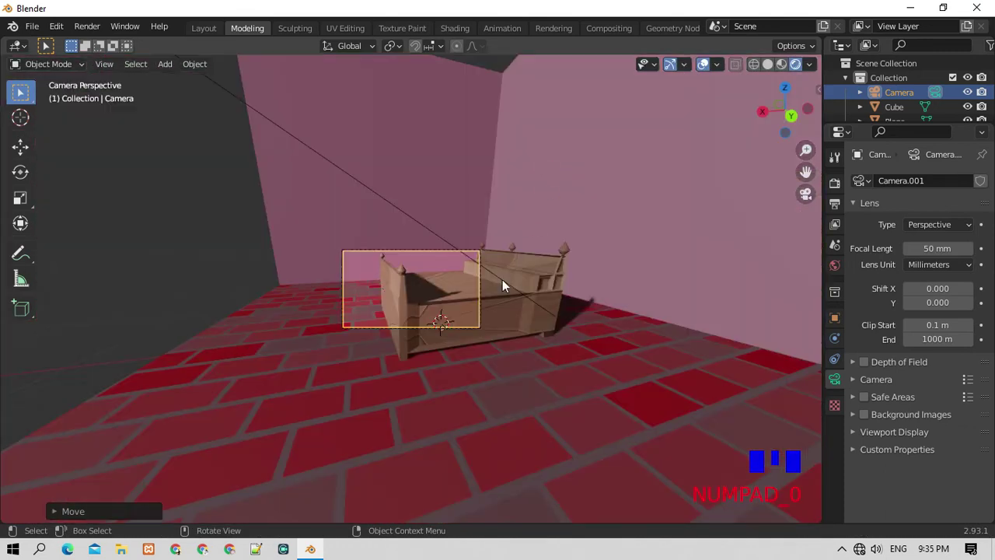
{"action": "scroll", "scroll_direction": "up", "scroll_amount": 3}
{"action": "key", "text": "g"}
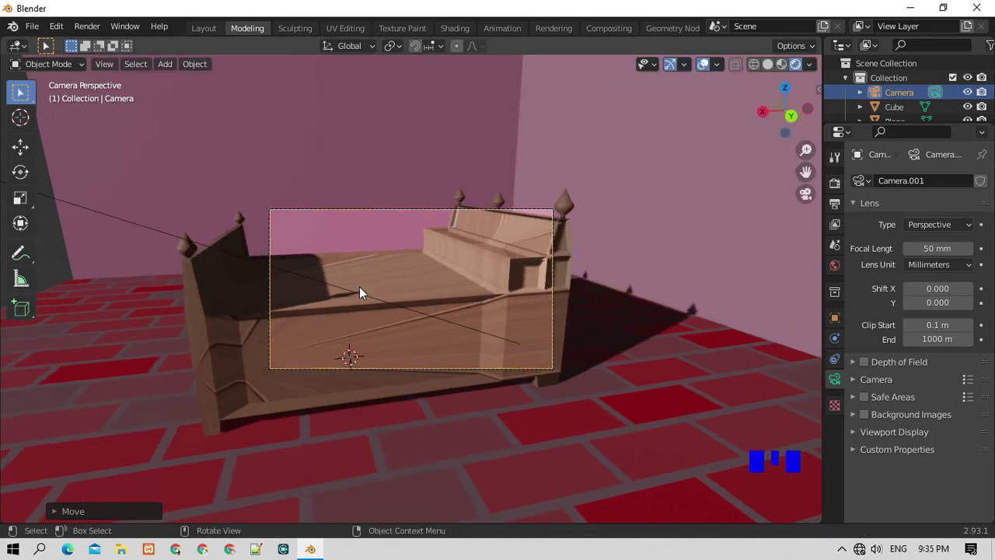
{"action": "key", "text": "KP_7"}
{"action": "scroll", "scroll_direction": "down", "scroll_amount": 3}
{"action": "scroll", "scroll_direction": "down", "scroll_amount": 3}
{"action": "key", "text": "g"}
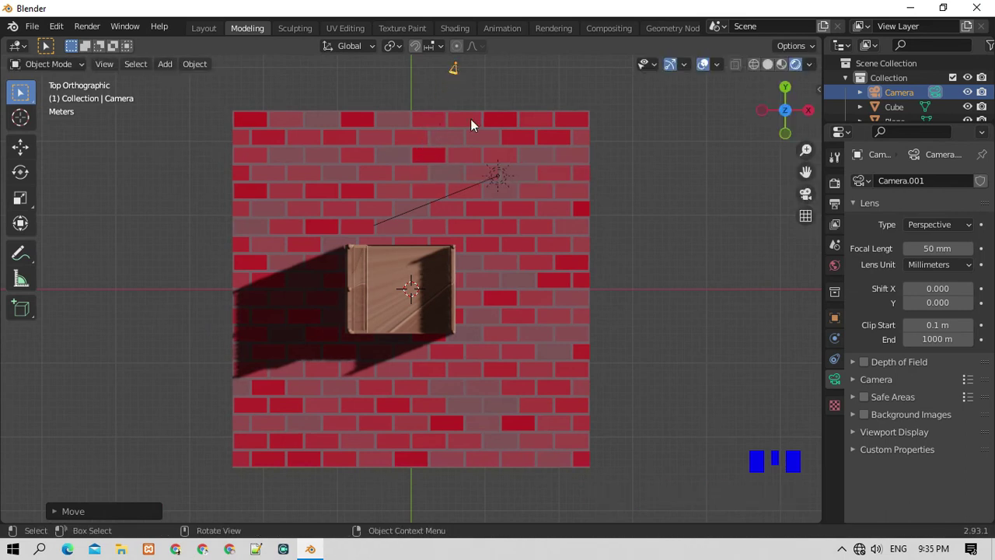
{"action": "key", "text": "KP_0"}
{"action": "scroll", "scroll_direction": "up", "scroll_amount": 3}
{"action": "scroll", "scroll_direction": "down", "scroll_amount": 3}
{"action": "key", "text": "g"}
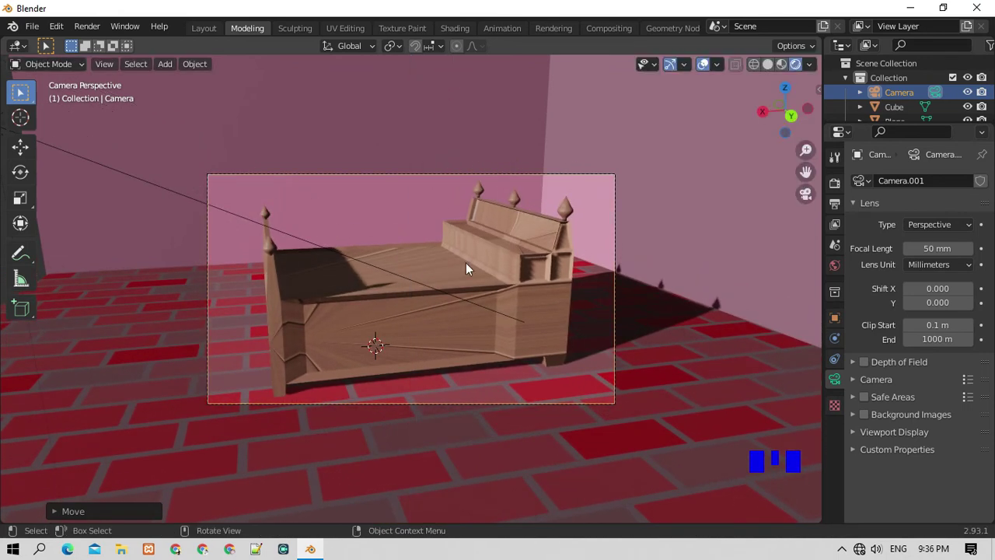
From top view shift the camera and raise it higher so the whole bed is framed.
{"action": "scroll", "scroll_direction": "down", "scroll_amount": 3}
{"action": "scroll", "scroll_direction": "up", "scroll_amount": 3}
{"action": "scroll", "scroll_direction": "down", "scroll_amount": 3}
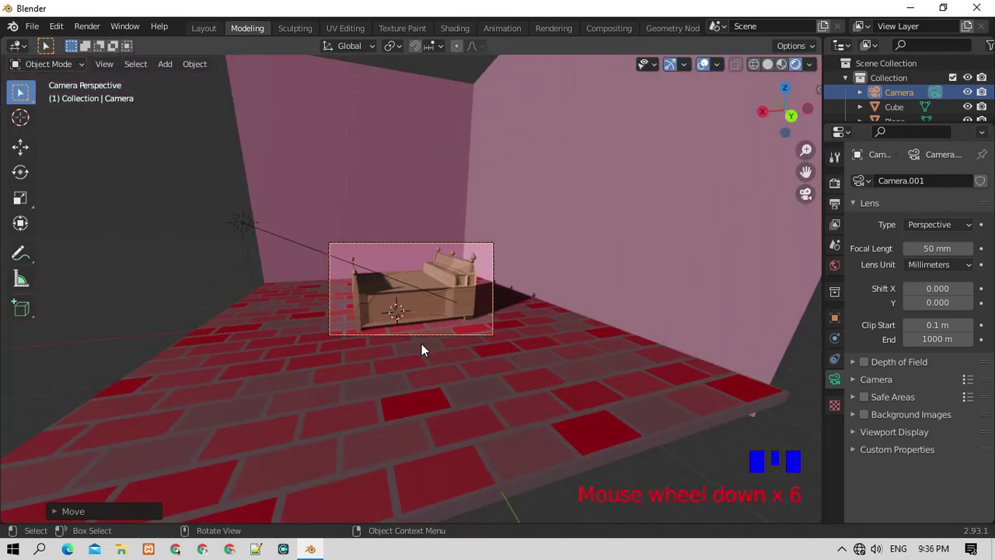
{"action": "scroll", "scroll_direction": "down", "scroll_amount": 3}
{"action": "scroll", "scroll_direction": "up", "scroll_amount": 3}
{"action": "scroll", "scroll_direction": "down", "scroll_amount": 3}
{"action": "scroll", "scroll_direction": "down", "scroll_amount": 3}
{"action": "scroll", "scroll_direction": "up", "scroll_amount": 3}
{"action": "scroll", "scroll_direction": "down", "scroll_amount": 3}
{"action": "key", "text": "KP_7"}
{"action": "scroll", "scroll_direction": "down", "scroll_amount": 3}
{"action": "key", "text": "g"}
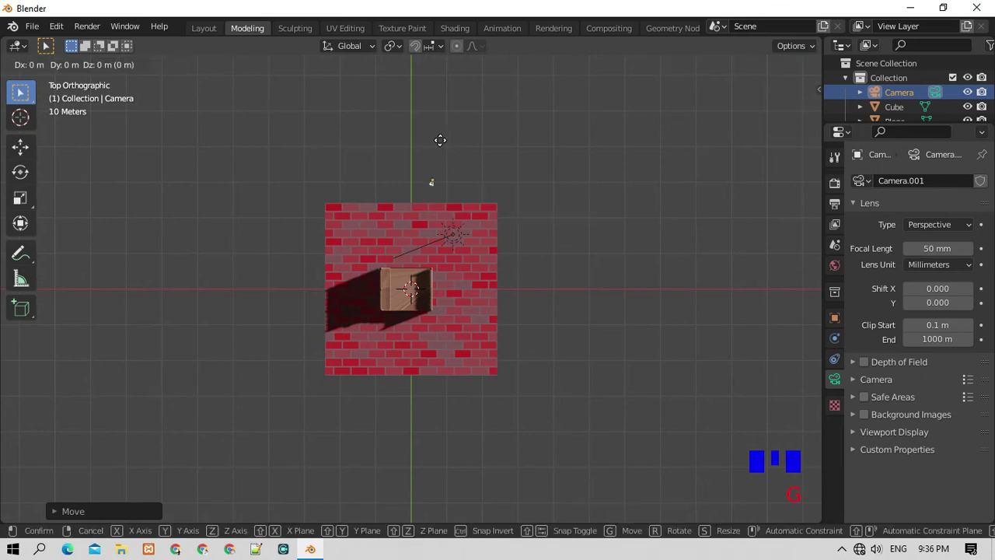
{"action": "key", "text": "KP_0"}
{"action": "key", "text": "g"}
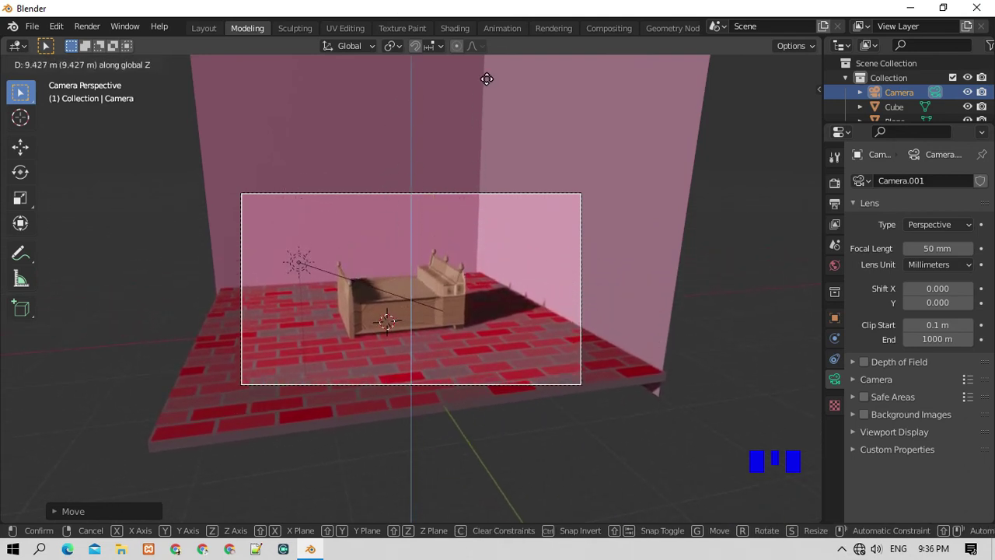
{"action": "scroll", "scroll_direction": "up", "scroll_amount": 3}
{"action": "scroll", "scroll_direction": "down", "scroll_amount": 3}
{"action": "scroll", "scroll_direction": "down", "scroll_amount": 3}
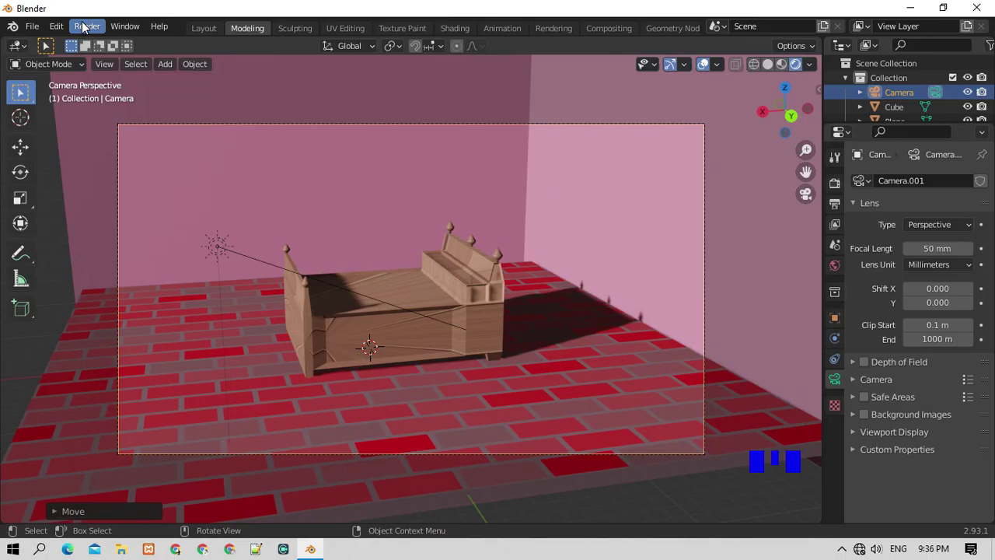
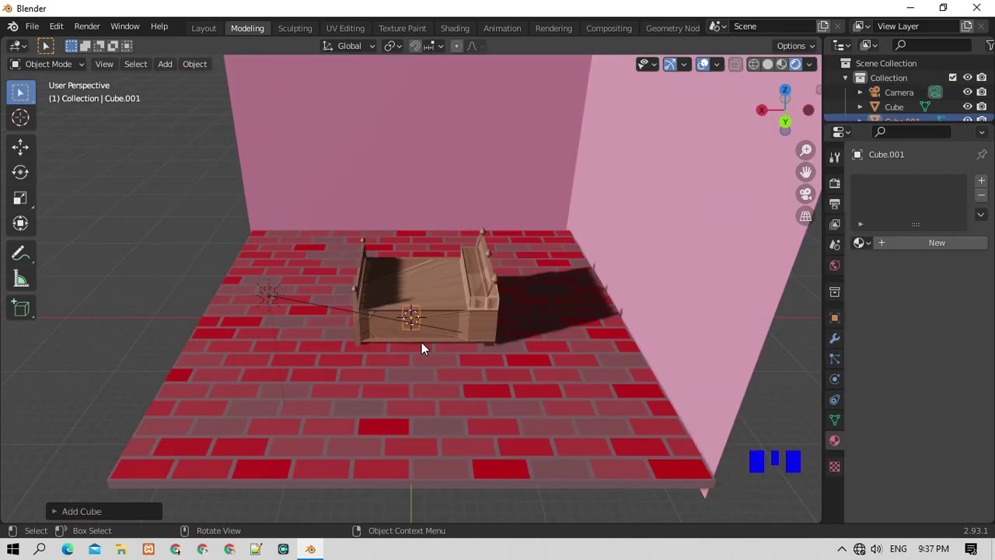
Lift the cube, flatten it into a slab and stretch its length to fit inside the bed frame.
{"action": "key", "text": "g"}
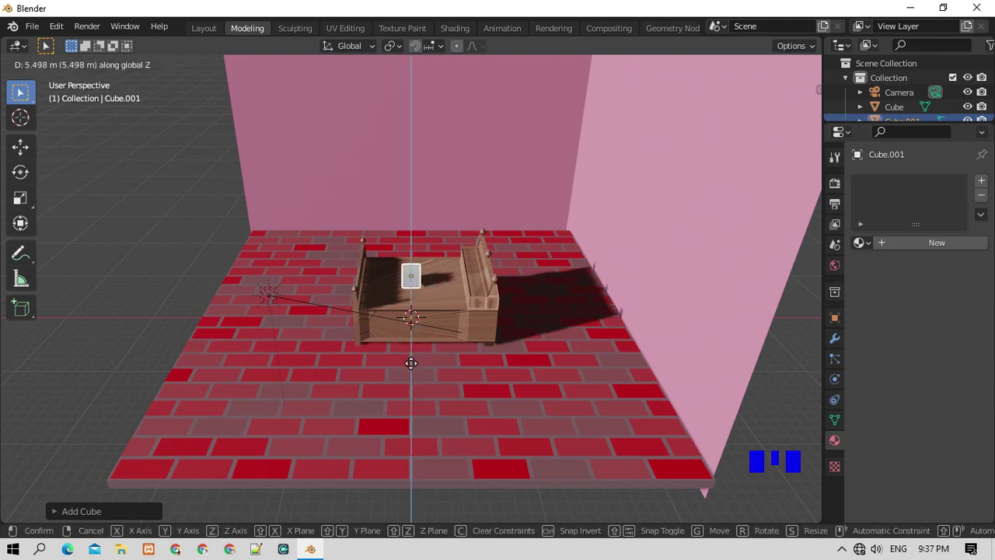
{"action": "key", "text": "s"}
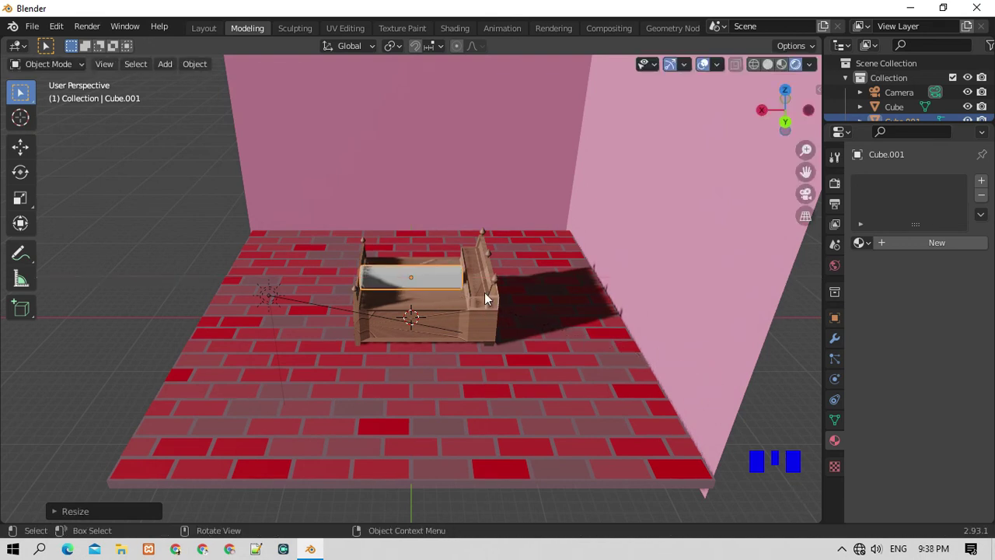
{"action": "key", "text": "g"}
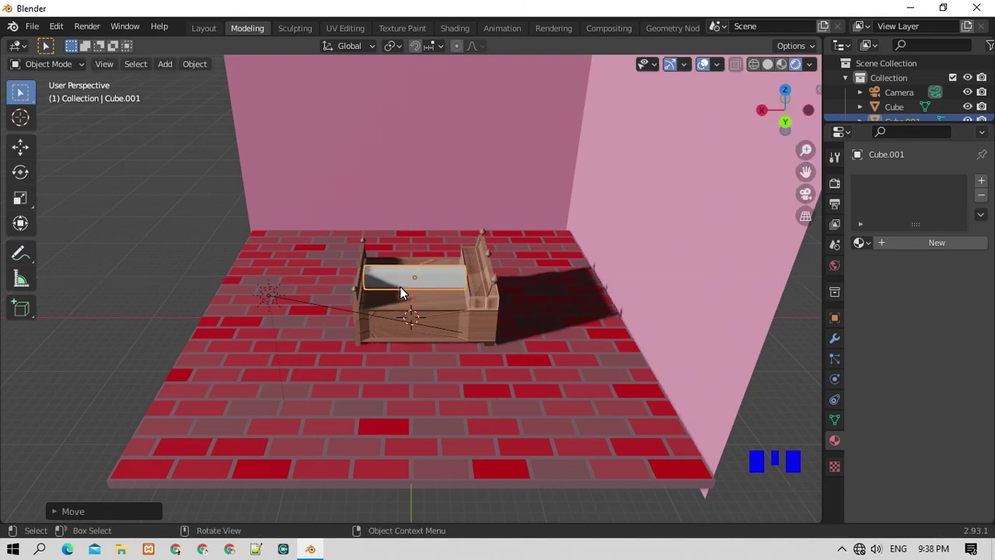
{"action": "key", "text": "s"}
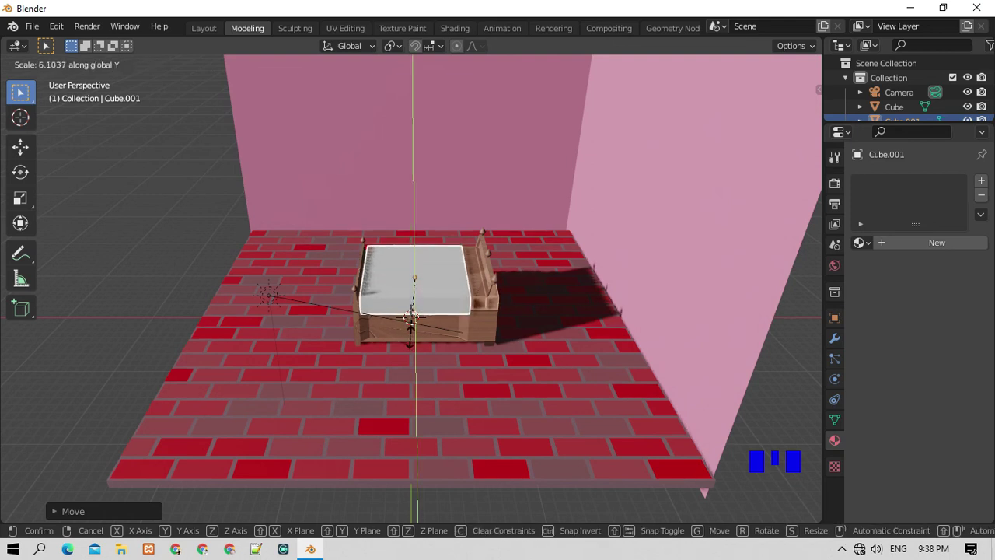
{"action": "key", "text": "KP_7"}
{"action": "scroll", "scroll_direction": "up", "scroll_amount": 3}
{"action": "key", "text": "s"}
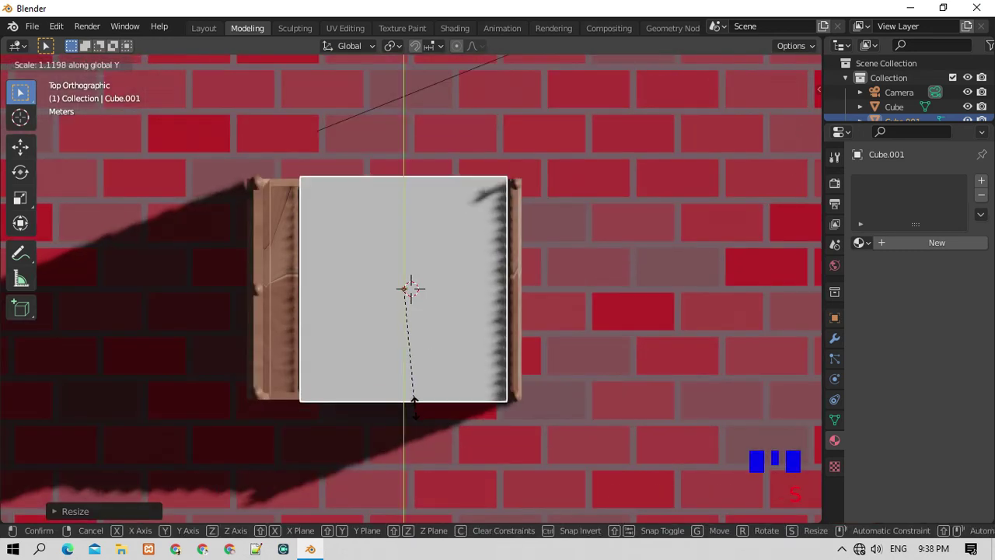
{"action": "key", "text": "KP_2"}
{"action": "key", "text": "KP_2"}
{"action": "key", "text": "KP_2"}
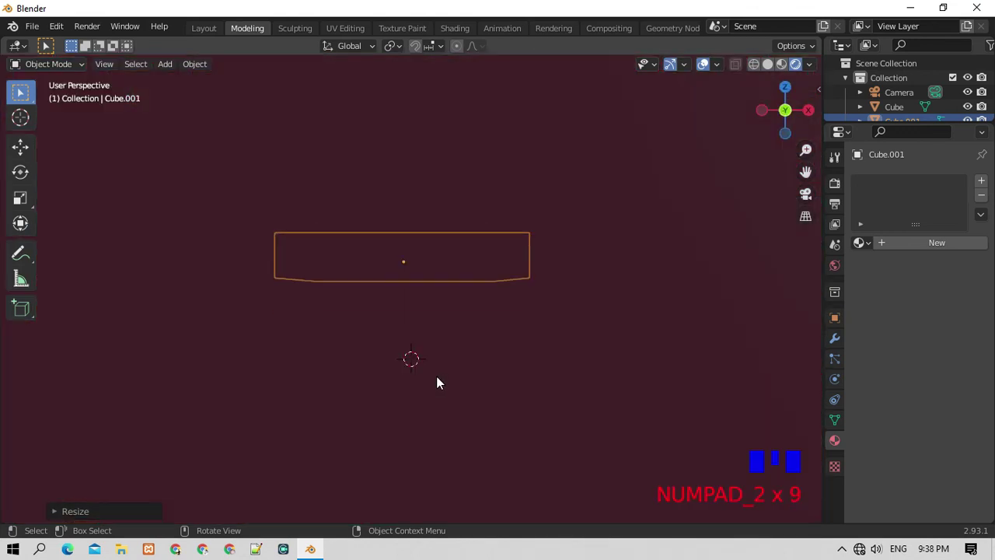
Trim the slab's size, thin it and lower it to rest on the bed frame as a mattress.
{"action": "key", "text": "ctrl+KP_1"}
{"action": "scroll", "scroll_direction": "up", "scroll_amount": 3}
{"action": "scroll", "scroll_direction": "down", "scroll_amount": 3}
{"action": "key", "text": "KP_8"}
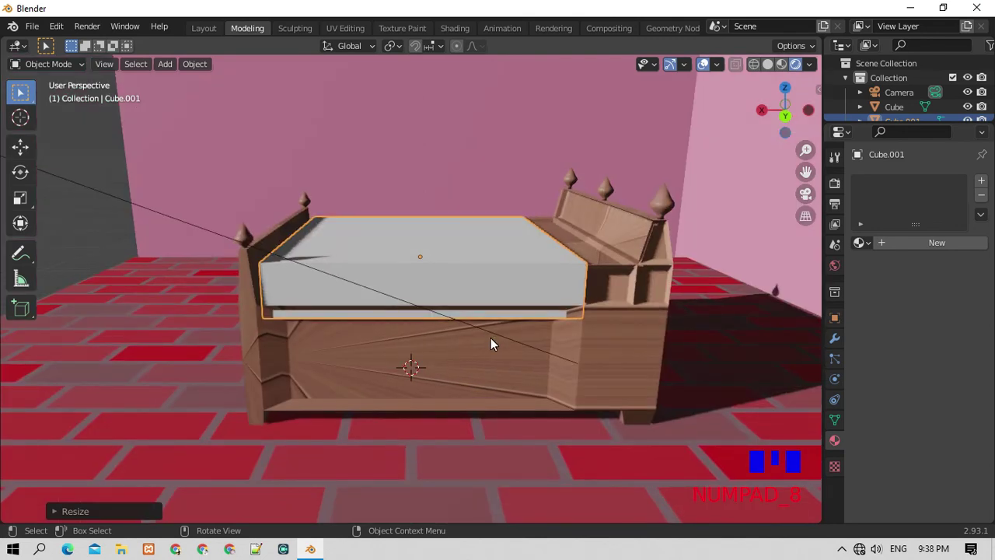
{"action": "key", "text": "s"}
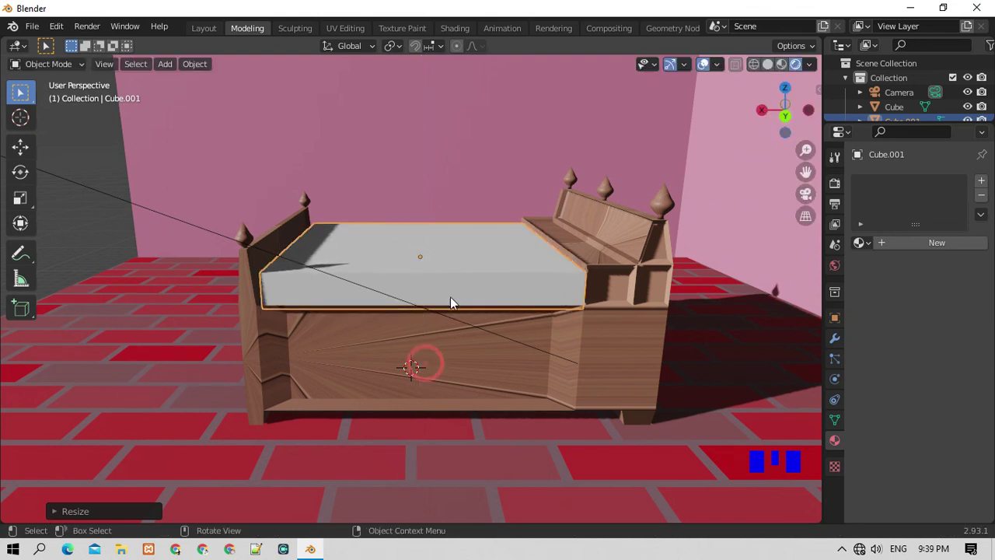
{"action": "key", "text": "g"}
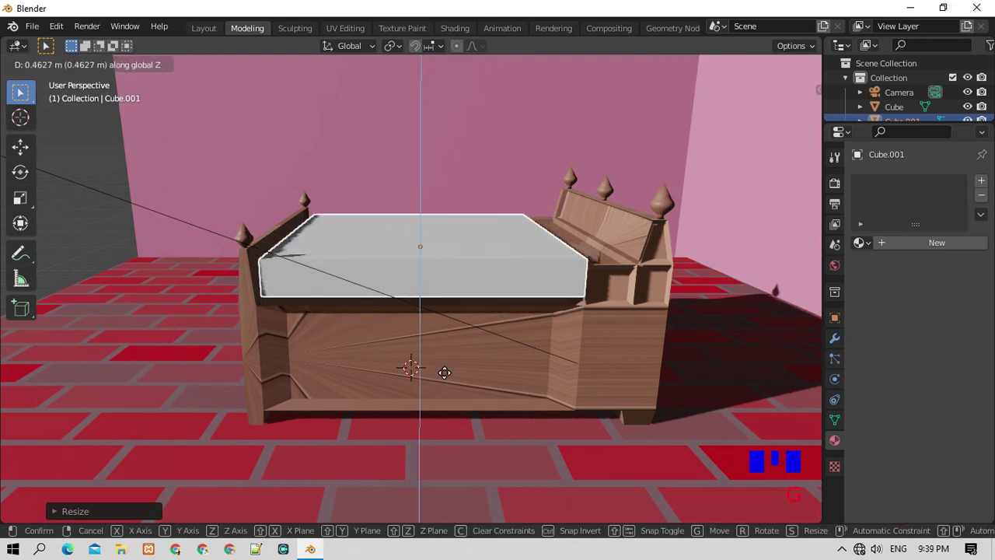
{"action": "scroll", "scroll_direction": "down", "scroll_amount": 3}
{"action": "scroll", "scroll_direction": "up", "scroll_amount": 3}
{"action": "scroll", "scroll_direction": "down", "scroll_amount": 3}
{"action": "key", "text": "s"}
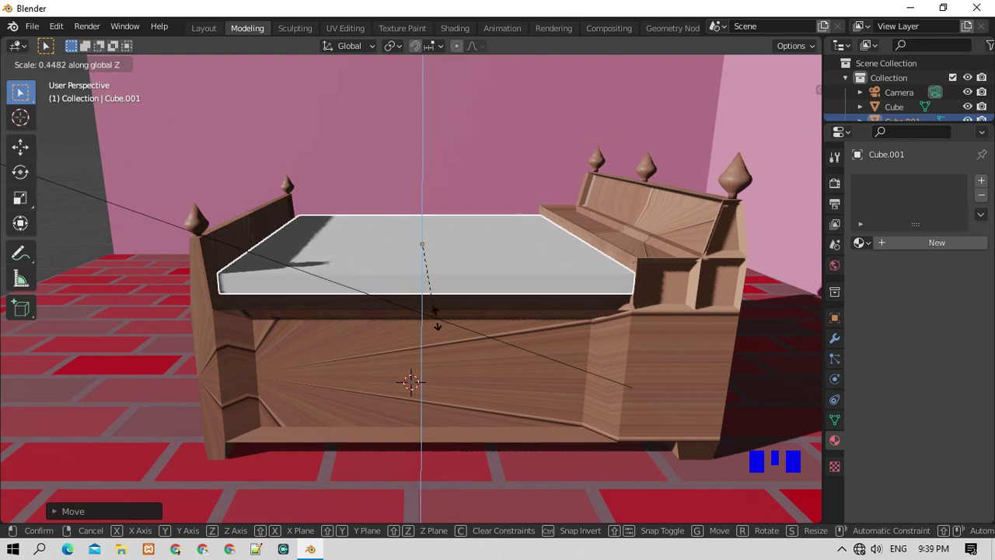
{"action": "key", "text": "g"}
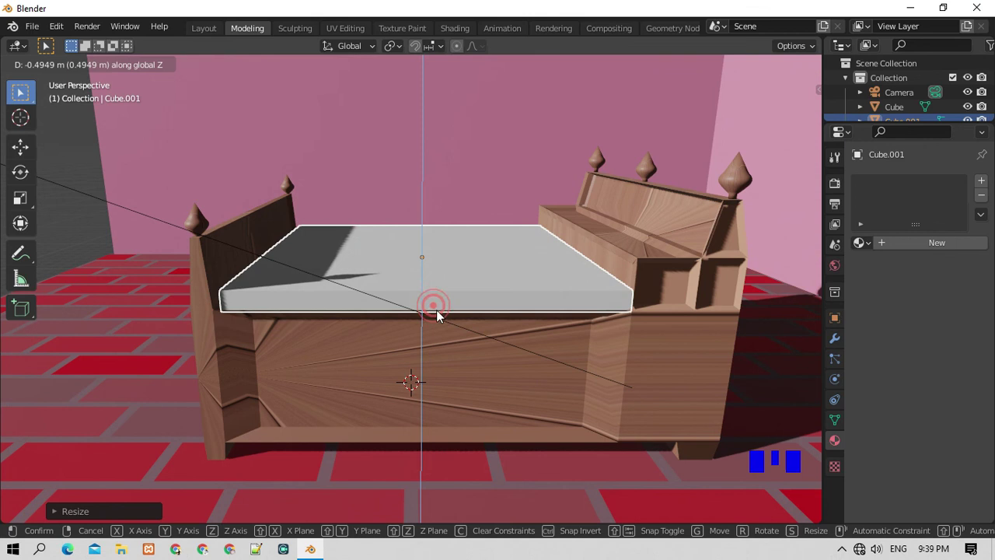
{"action": "key", "text": "KP_8"}
{"action": "key", "text": "KP_6"}
{"action": "key", "text": "KP_6"}
{"action": "key", "text": "KP_6"}
Add a Subdivision Surface modifier to the mattress and apply it to round the edges.
{"action": "key", "text": "KP_6"}
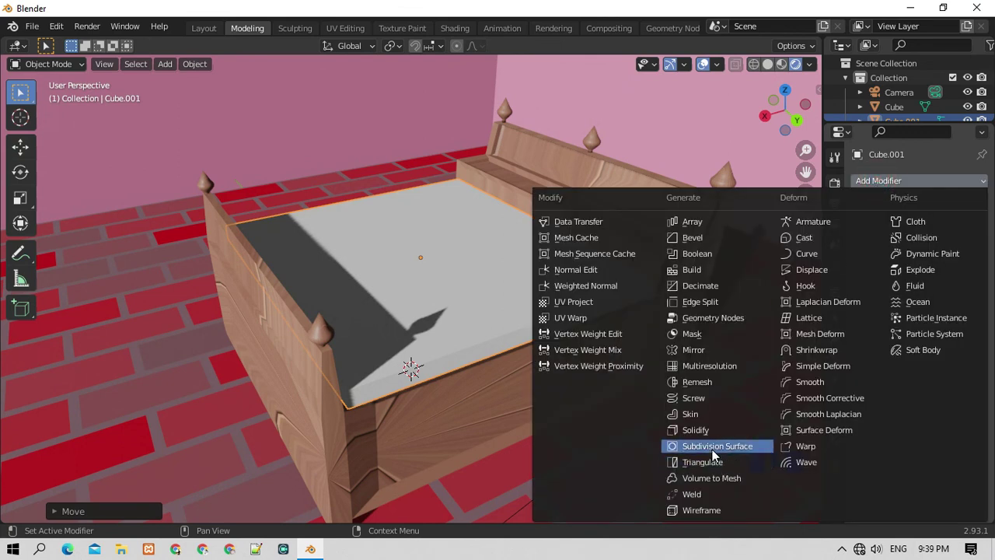
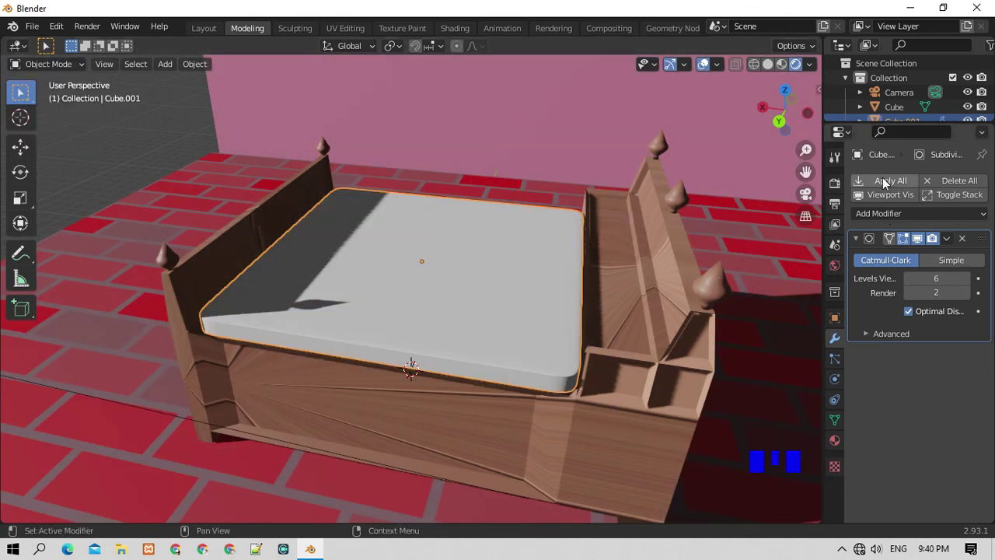
{"action": "left_click_drag", "start_coordinate": [884, 185], "coordinate": [428, 319]}
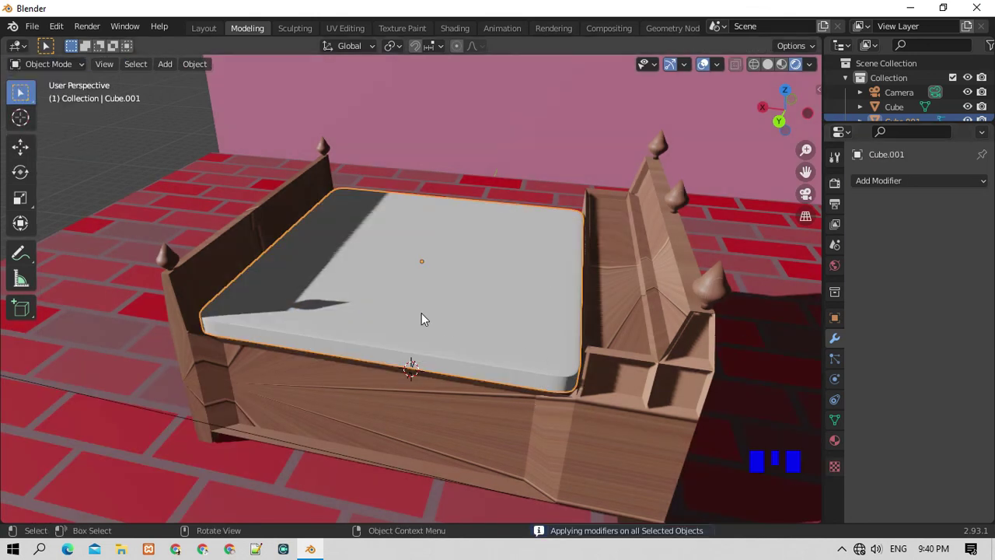
{"action": "scroll", "scroll_direction": "down", "scroll_amount": 3}
Give the mattress a material with a pink base colour from the colour wheel.
{"action": "key", "text": "KP_0"}
{"action": "scroll", "scroll_direction": "up", "scroll_amount": 3}
{"action": "scroll", "scroll_direction": "down", "scroll_amount": 3}
{"action": "left_click_drag", "start_coordinate": [922, 292], "coordinate": [931, 337]}
Settle on a deeper pink for the mattress and review the sun light in the viewport.
{"action": "left_click", "coordinate": [931, 334]}
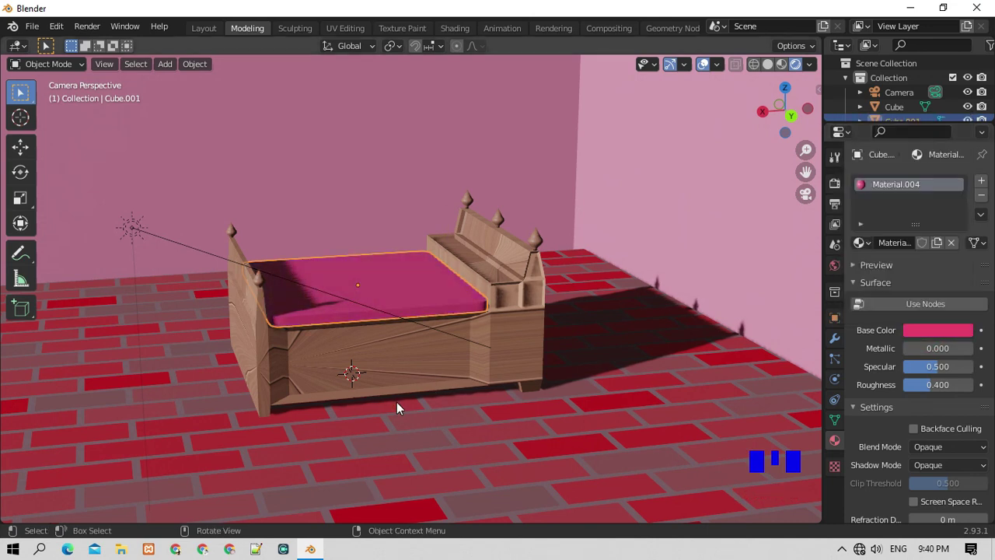
{"action": "left_click", "coordinate": [479, 383]}
{"action": "scroll", "scroll_direction": "up", "scroll_amount": 3}
{"action": "scroll", "scroll_direction": "down", "scroll_amount": 3}
{"action": "scroll", "scroll_direction": "up", "scroll_amount": 3}
{"action": "left_click", "coordinate": [347, 371]}
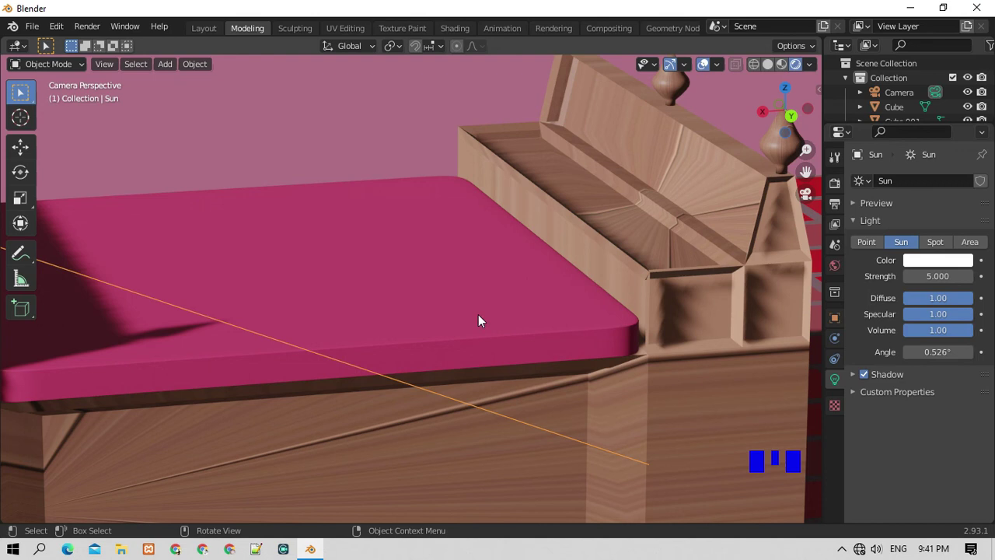
Lower the pink mattress slightly along Z so it rests on the wooden frame.
{"action": "left_click", "coordinate": [490, 313]}
{"action": "left_click", "coordinate": [428, 357]}
{"action": "scroll", "scroll_direction": "down", "scroll_amount": 3}
{"action": "left_click", "coordinate": [442, 311]}
{"action": "key", "text": "g"}
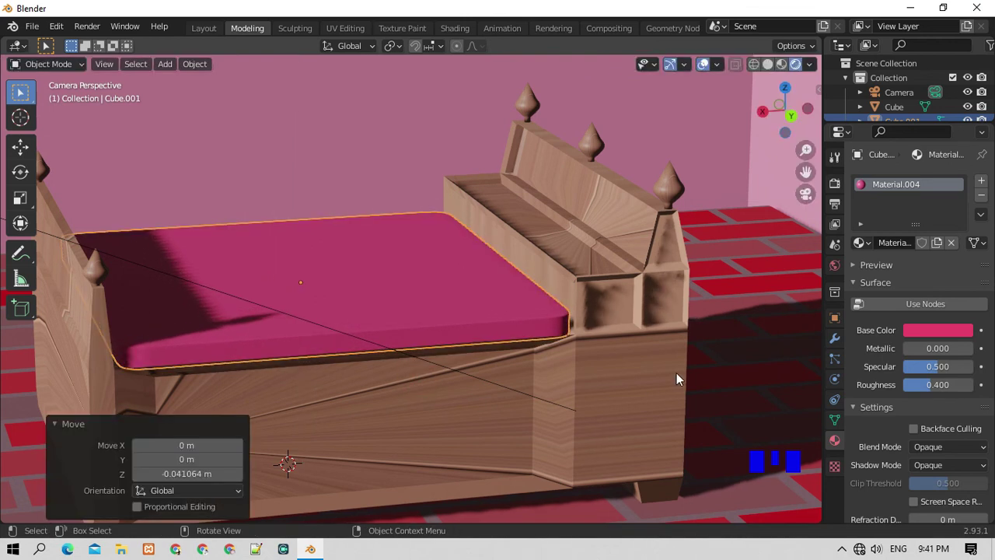
Frame the room through the camera and start rendering the scene.
{"action": "left_click", "coordinate": [740, 353]}
{"action": "scroll", "scroll_direction": "down", "scroll_amount": 3}
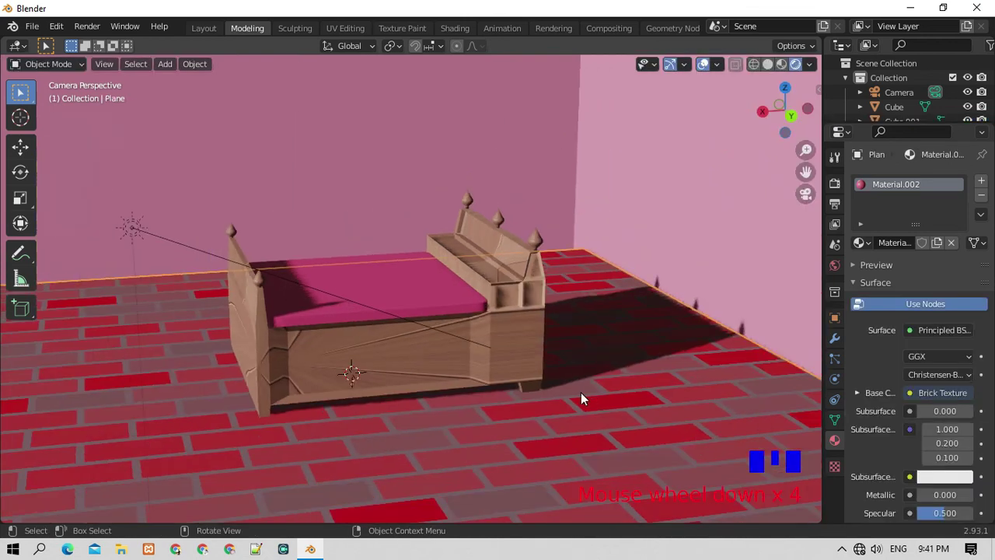
{"action": "key", "text": "KP_0"}
{"action": "key", "text": "KP_0"}
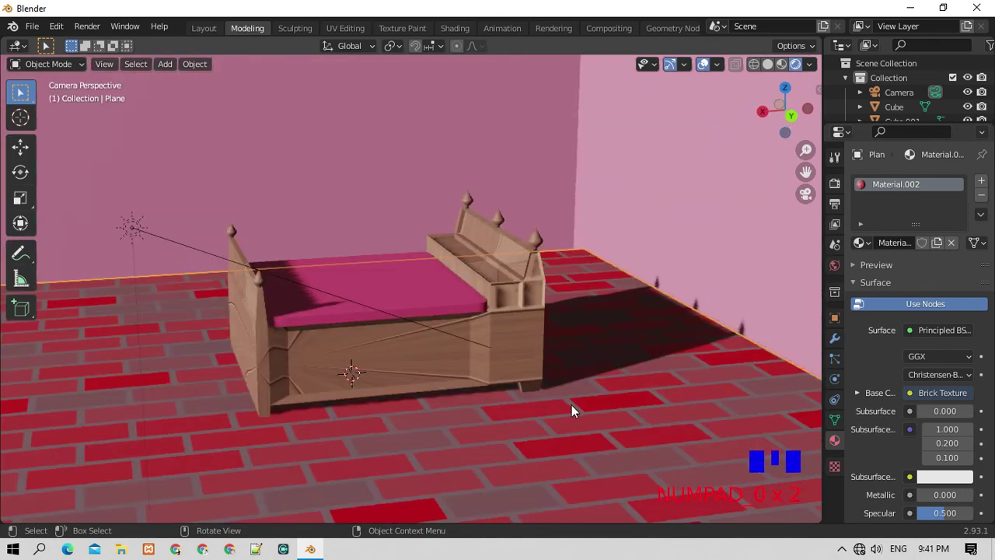
{"action": "scroll", "scroll_direction": "down", "scroll_amount": 3}
{"action": "scroll", "scroll_direction": "up", "scroll_amount": 3}
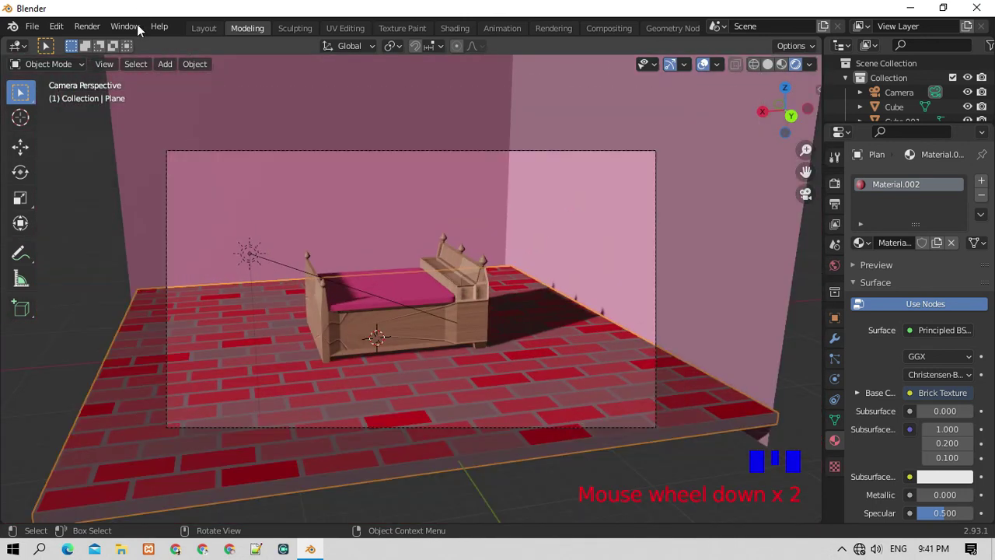